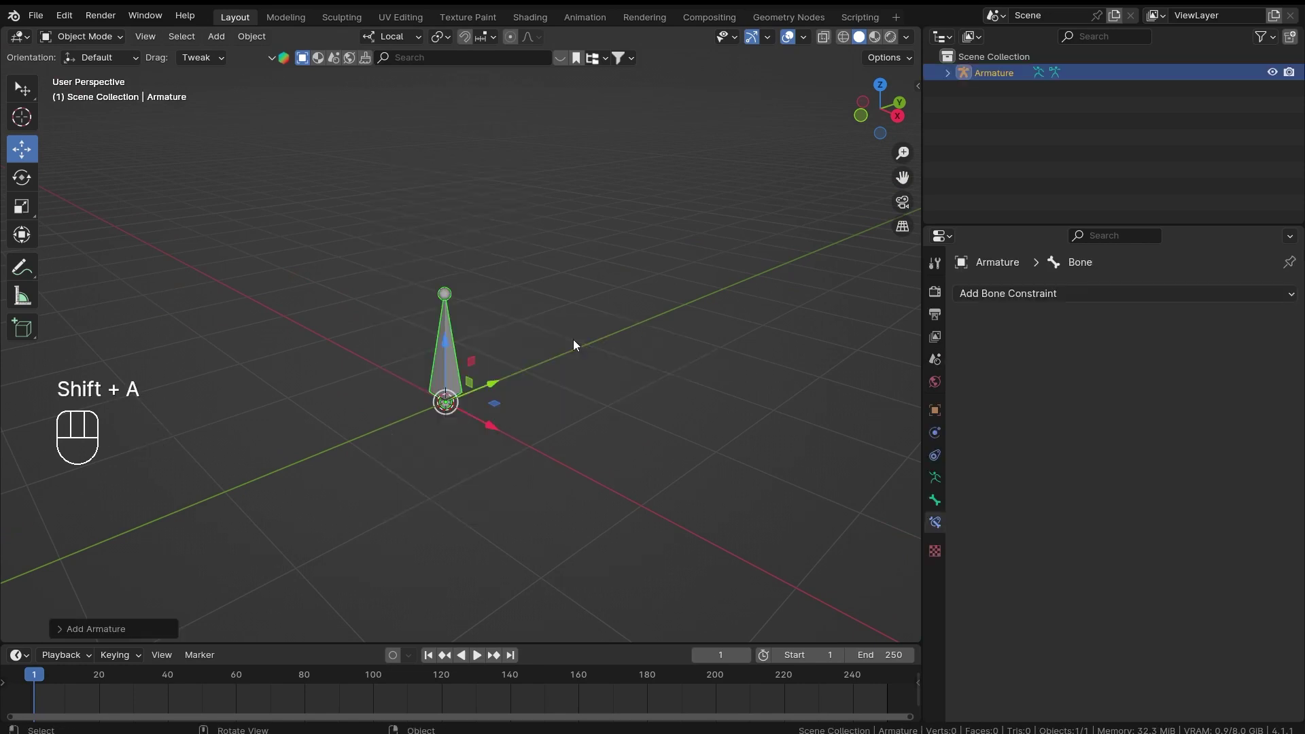
# Enter Edit Mode on the armature and extrude a new bone upward from the tip
pyautogui.moveTo(590, 321); pyautogui.dragTo(550, 374)
pyautogui.middleClick(504, 388)
pyautogui.press('Tab')
pyautogui.press('e')
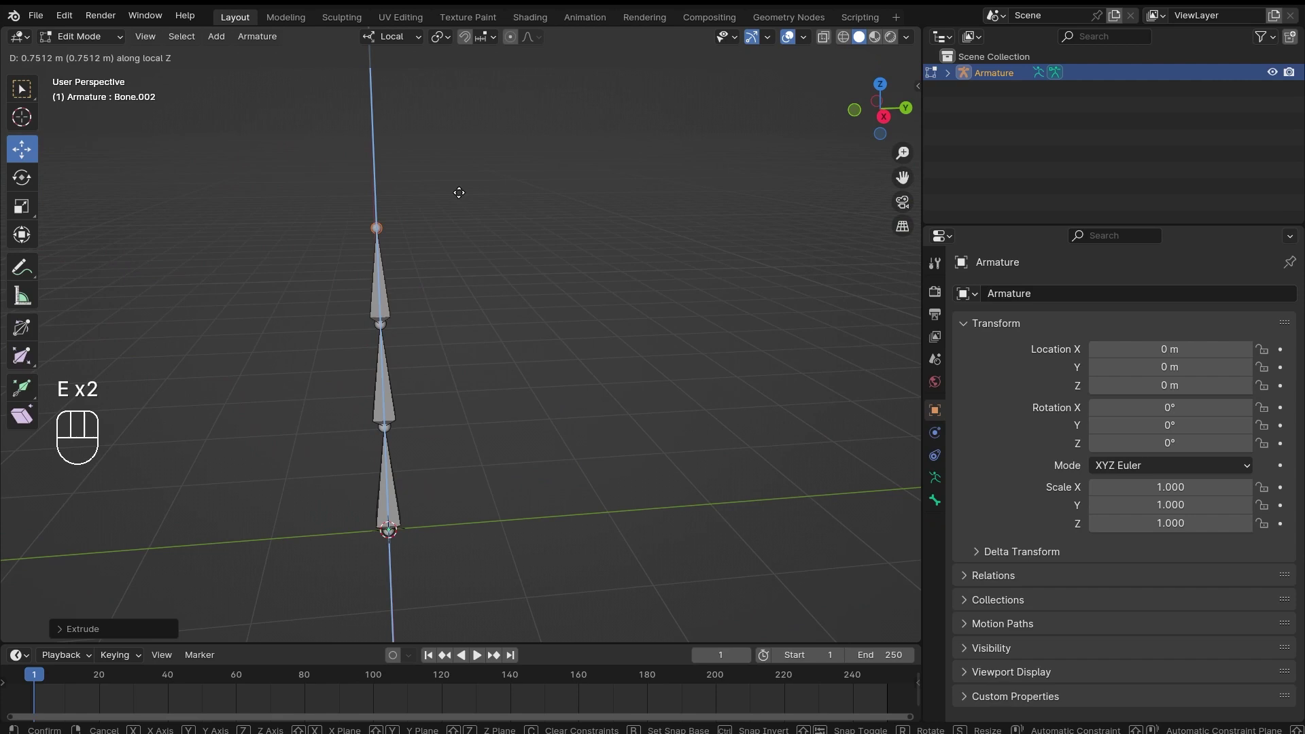
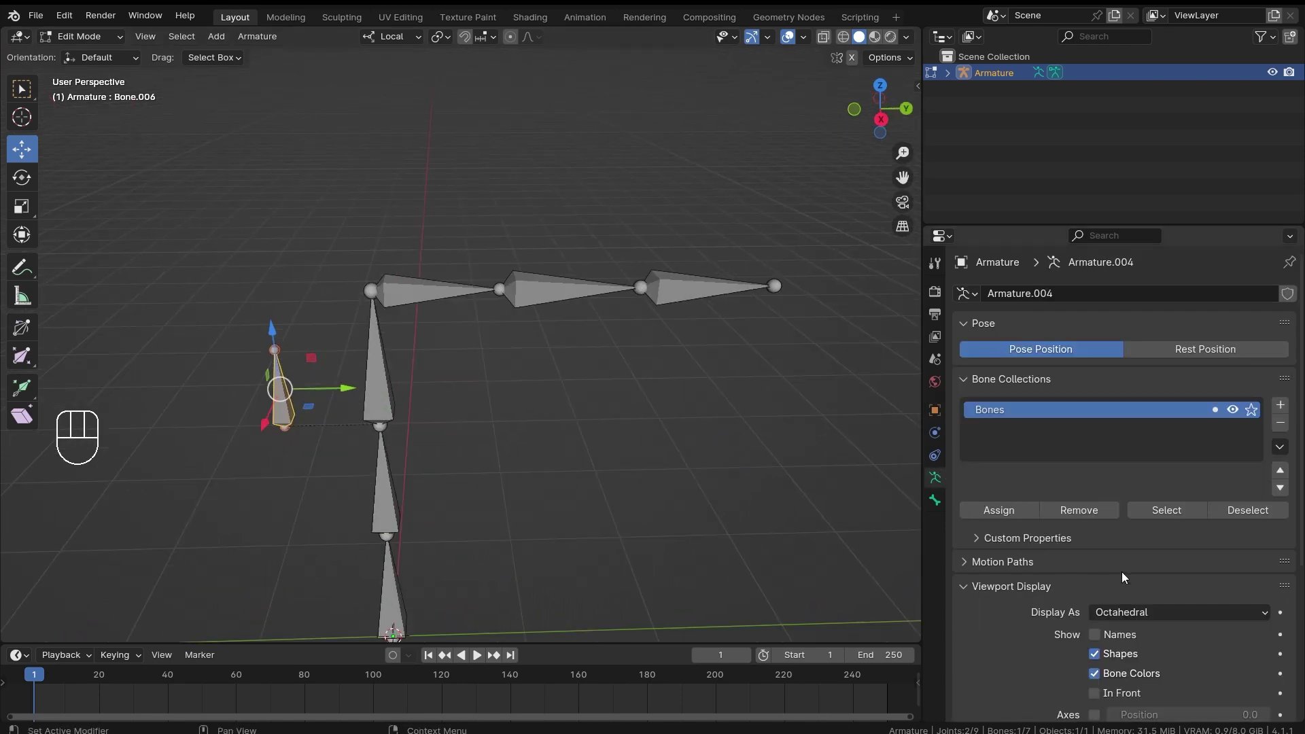
# Show bone names in the armature's Viewport Display and orbit around the seven-bone chain
pyautogui.click(1119, 514)
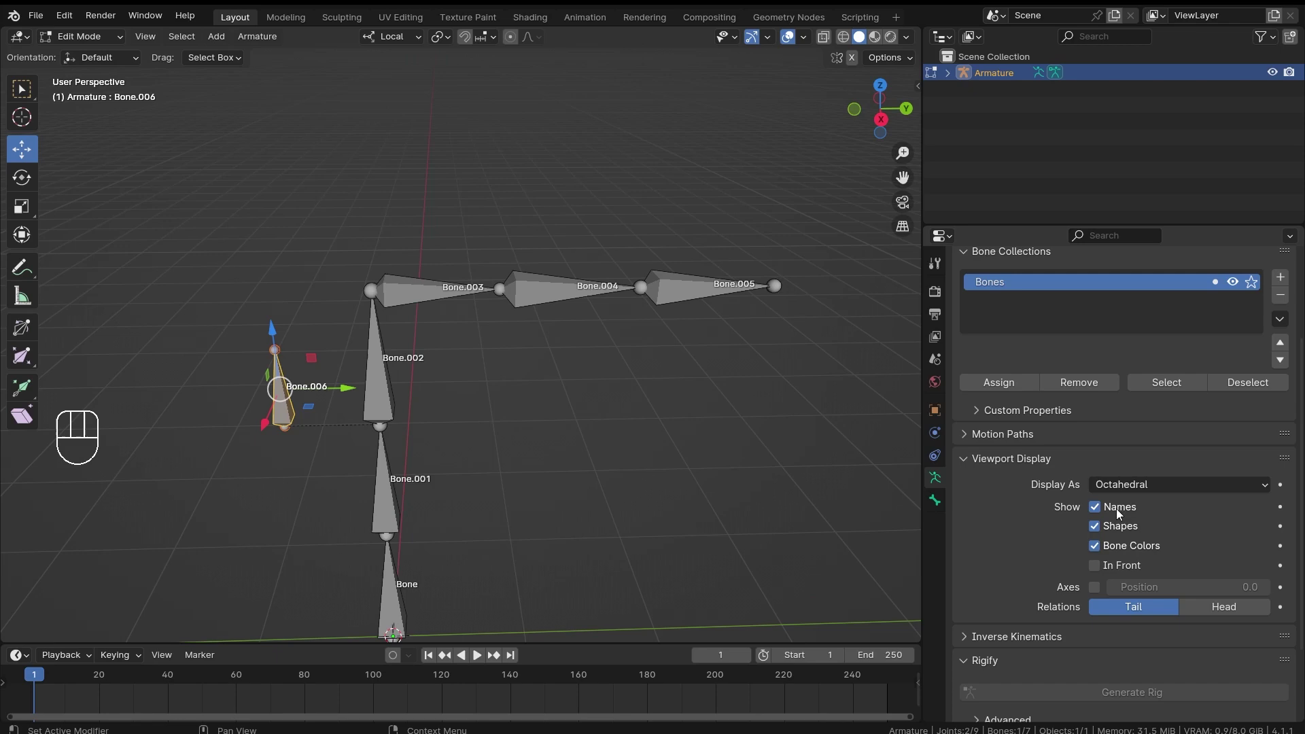
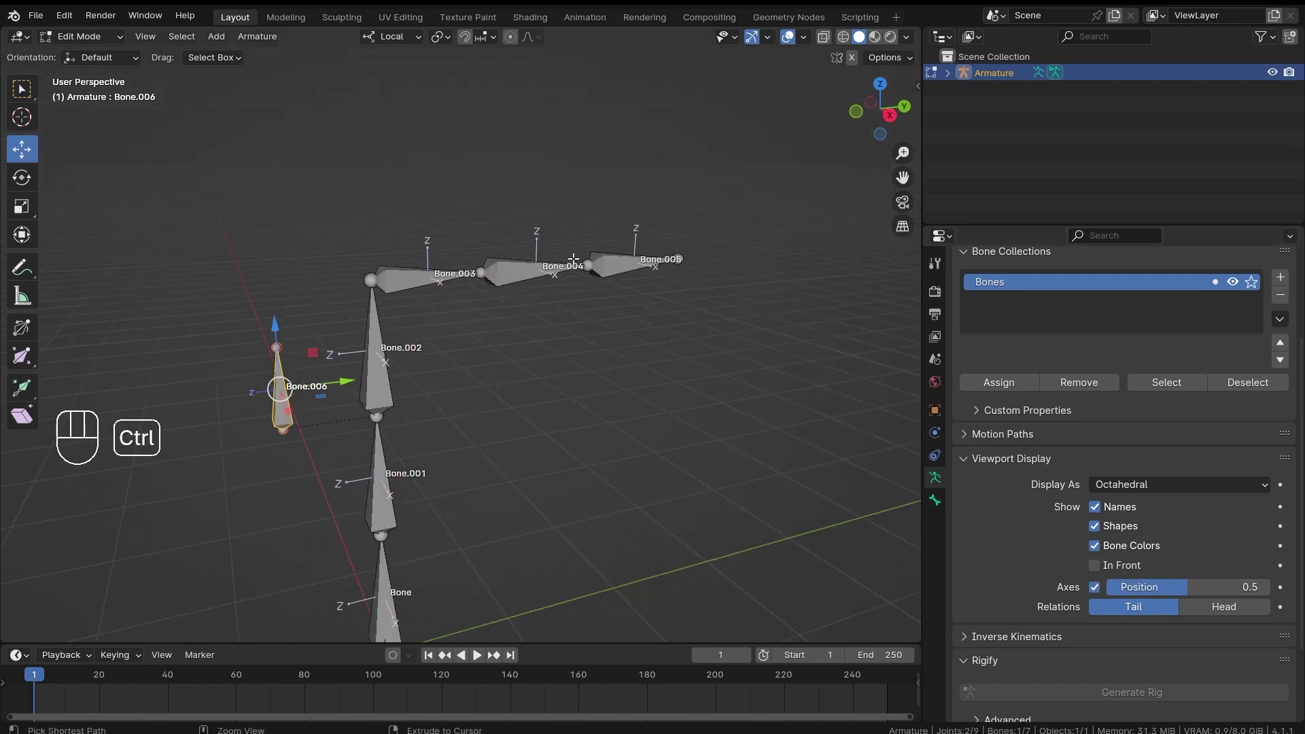
pyautogui.moveTo(471, 367); pyautogui.dragTo(526, 416)
pyautogui.moveTo(428, 316); pyautogui.dragTo(477, 362)
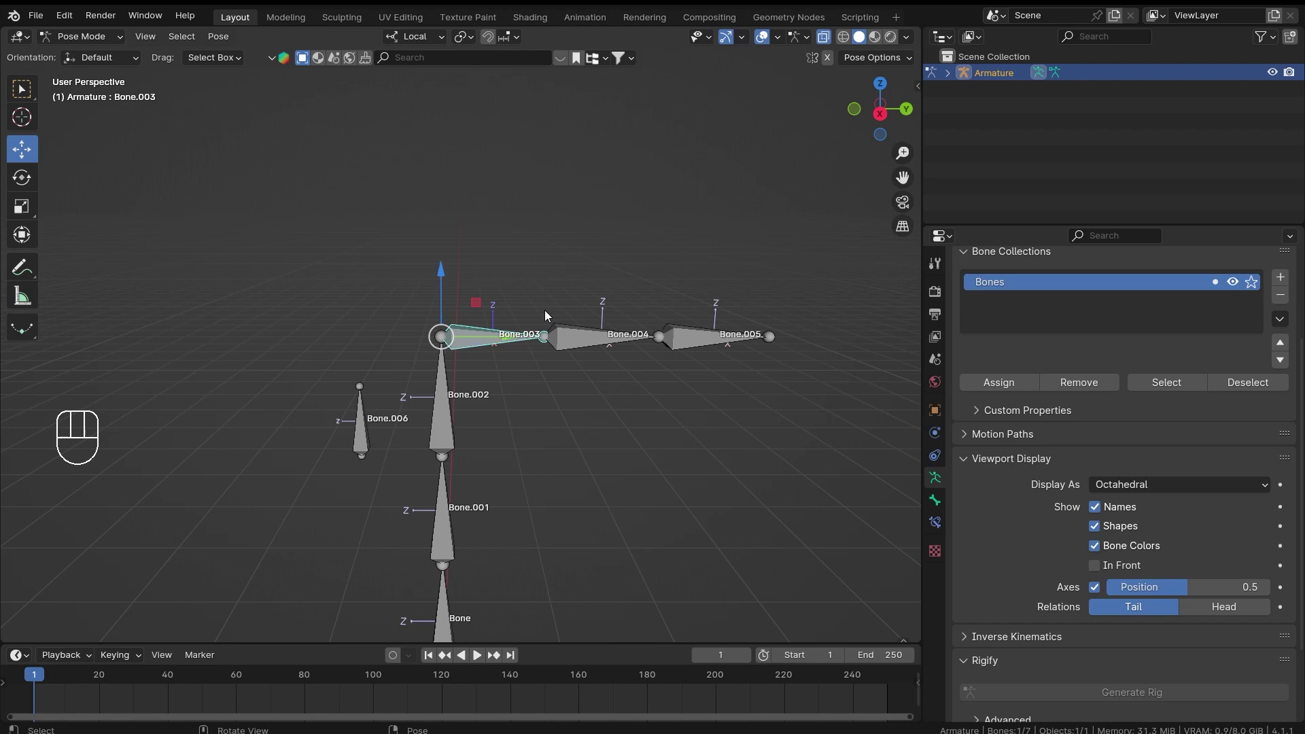
# Frame the whole chain and split the 3D viewport into an upper and lower area
pyautogui.middleClick(589, 322)
pyautogui.click(325, 441)
pyautogui.click(316, 425)
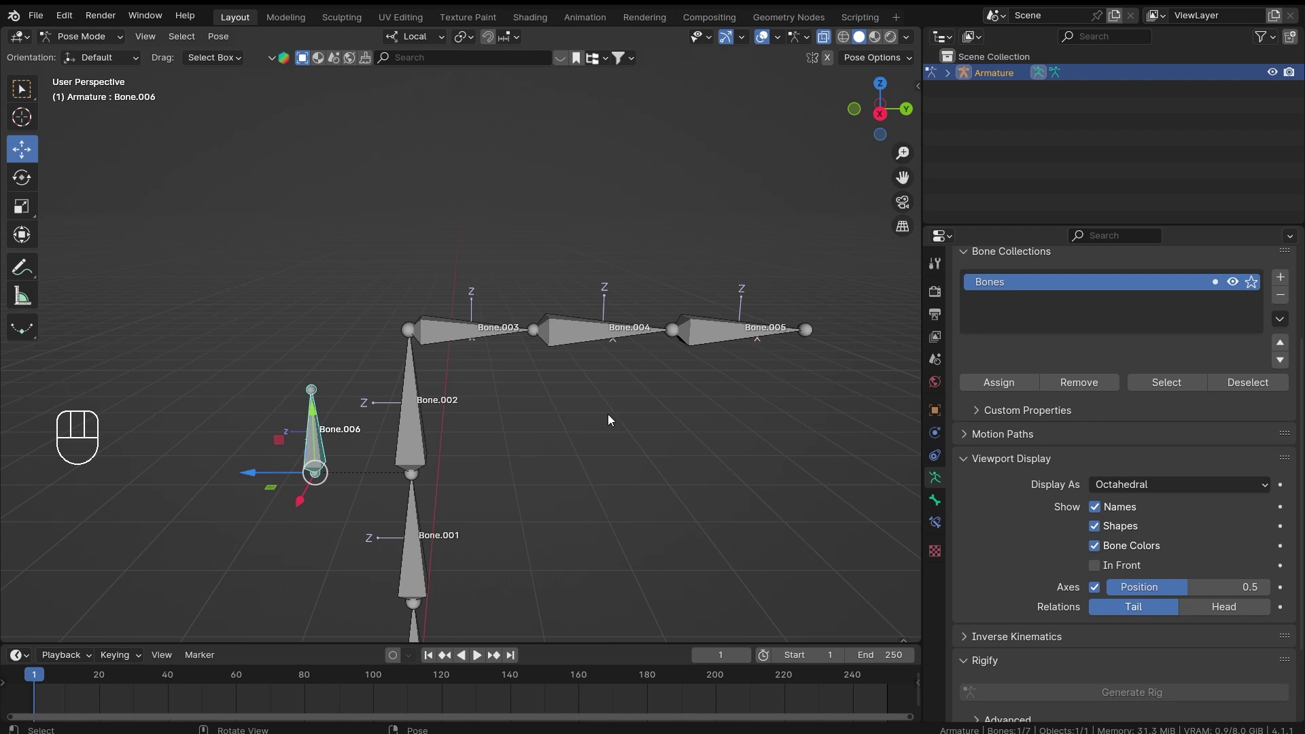
pyautogui.moveTo(634, 393); pyautogui.dragTo(655, 333)
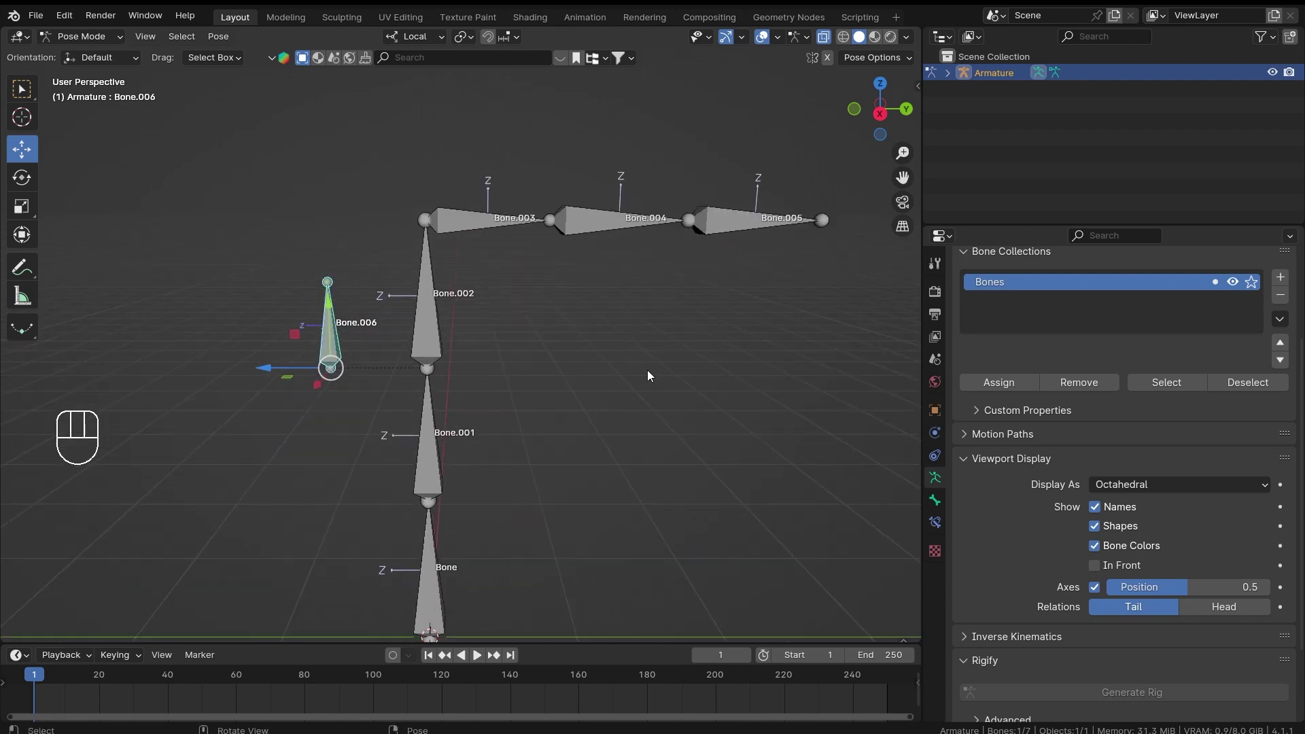
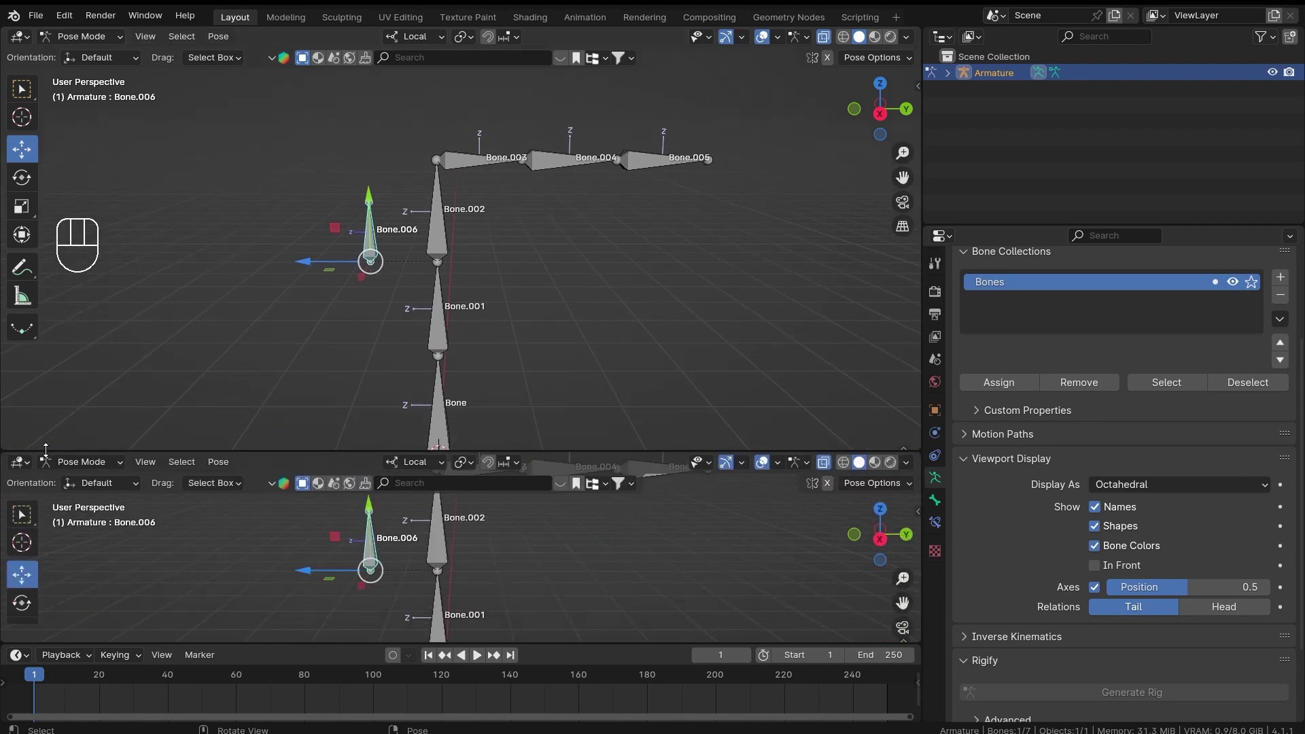
pyautogui.moveTo(23, 467); pyautogui.dragTo(259, 510)
pyautogui.moveTo(89, 467); pyautogui.dragTo(110, 526)
pyautogui.moveTo(534, 258); pyautogui.dragTo(498, 309)
# Make the lower area an Action Editor with a new action named Open_1 kept by a fake user
pyautogui.click(539, 468)
pyautogui.moveTo(586, 467); pyautogui.dragTo(587, 468)
pyautogui.click(650, 464)
pyautogui.moveTo(626, 212); pyautogui.dragTo(575, 252)
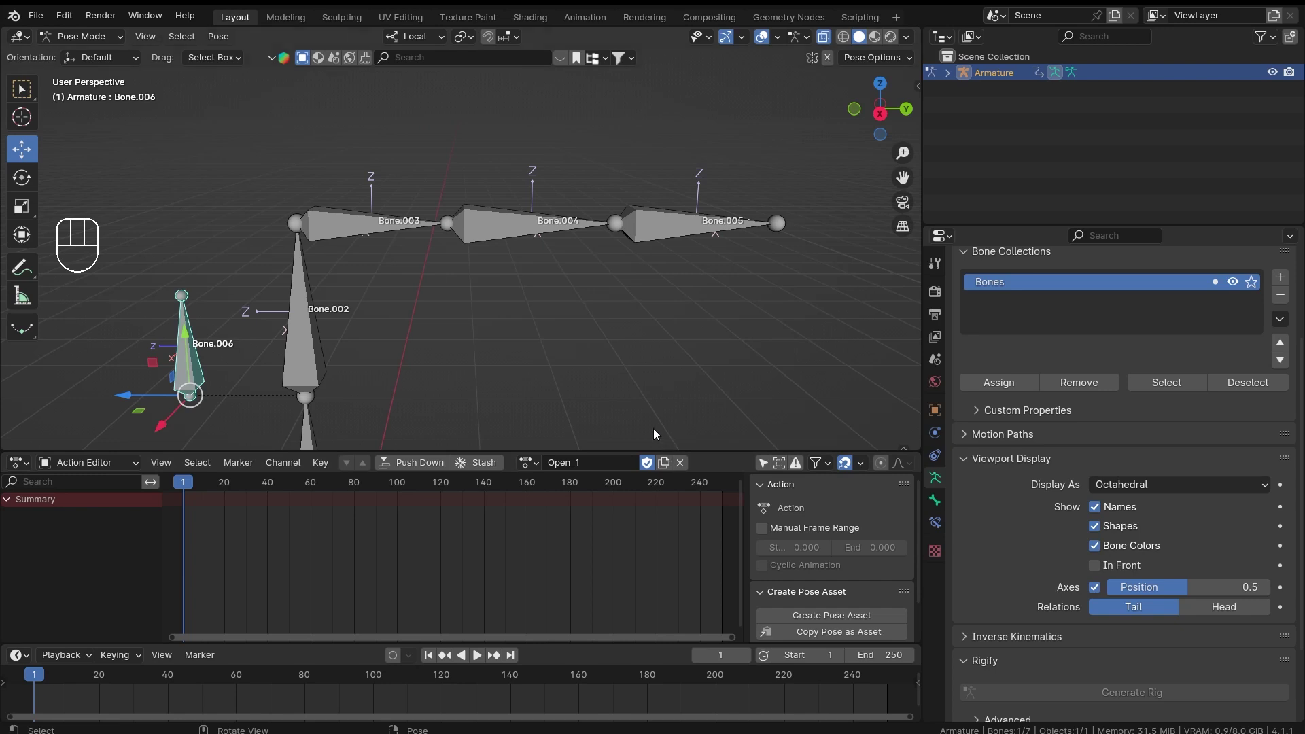
# Select Bone.003–Bone.005, key them straight at frame 1, enable Auto Keying and move to frame 20
pyautogui.moveTo(520, 279); pyautogui.dragTo(574, 284)
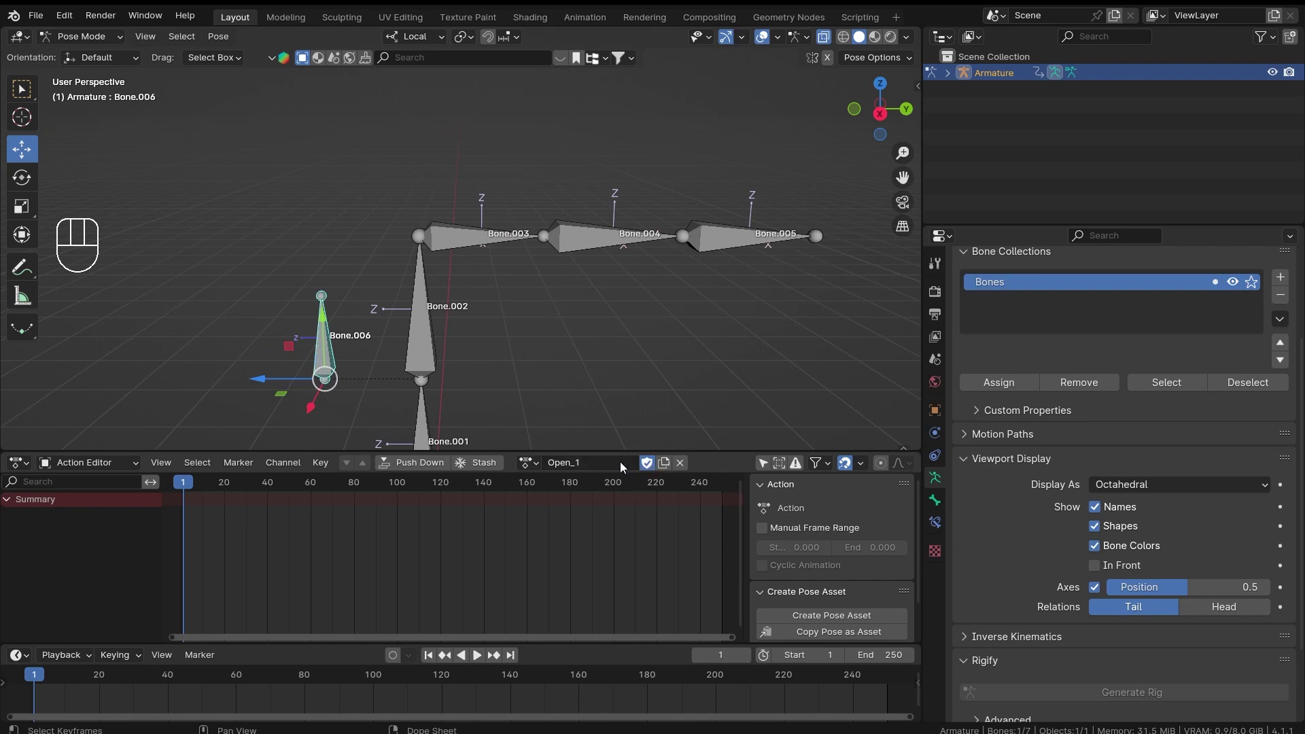
pyautogui.middleClick(527, 274)
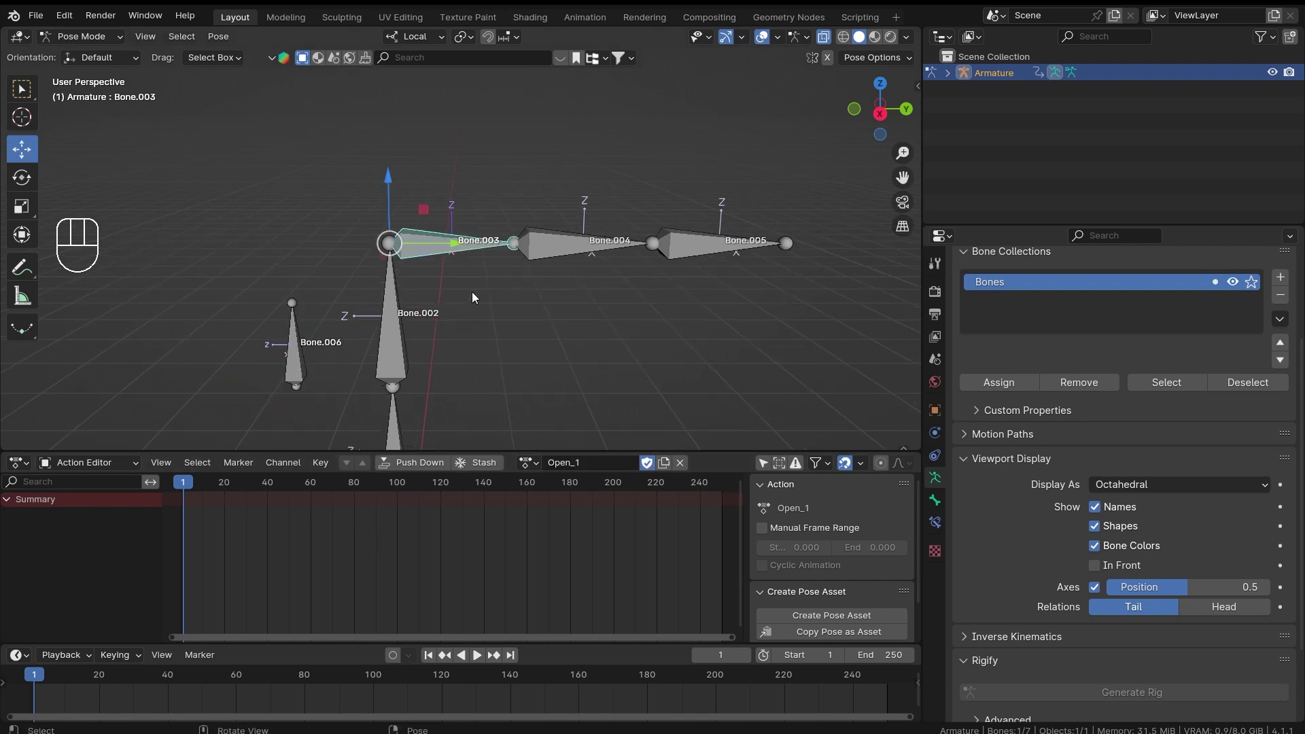
pyautogui.middleClick(442, 281)
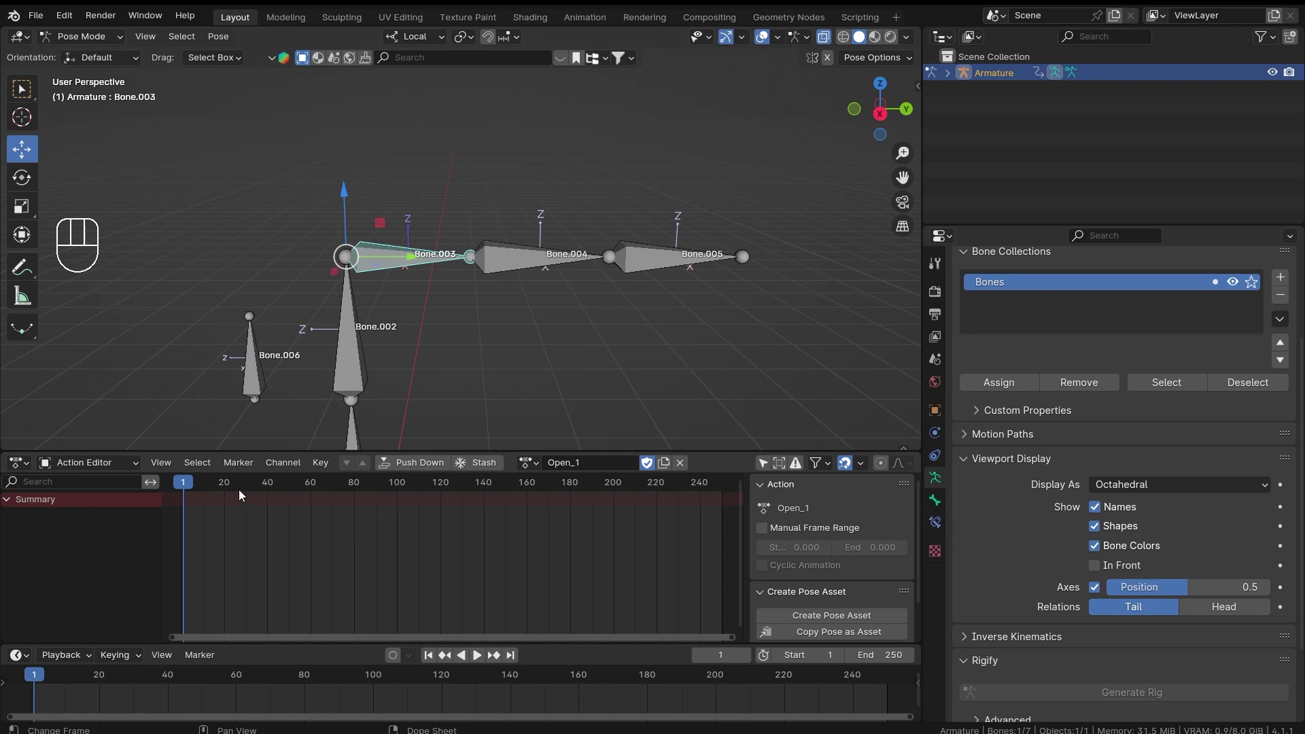
pyautogui.click(522, 267)
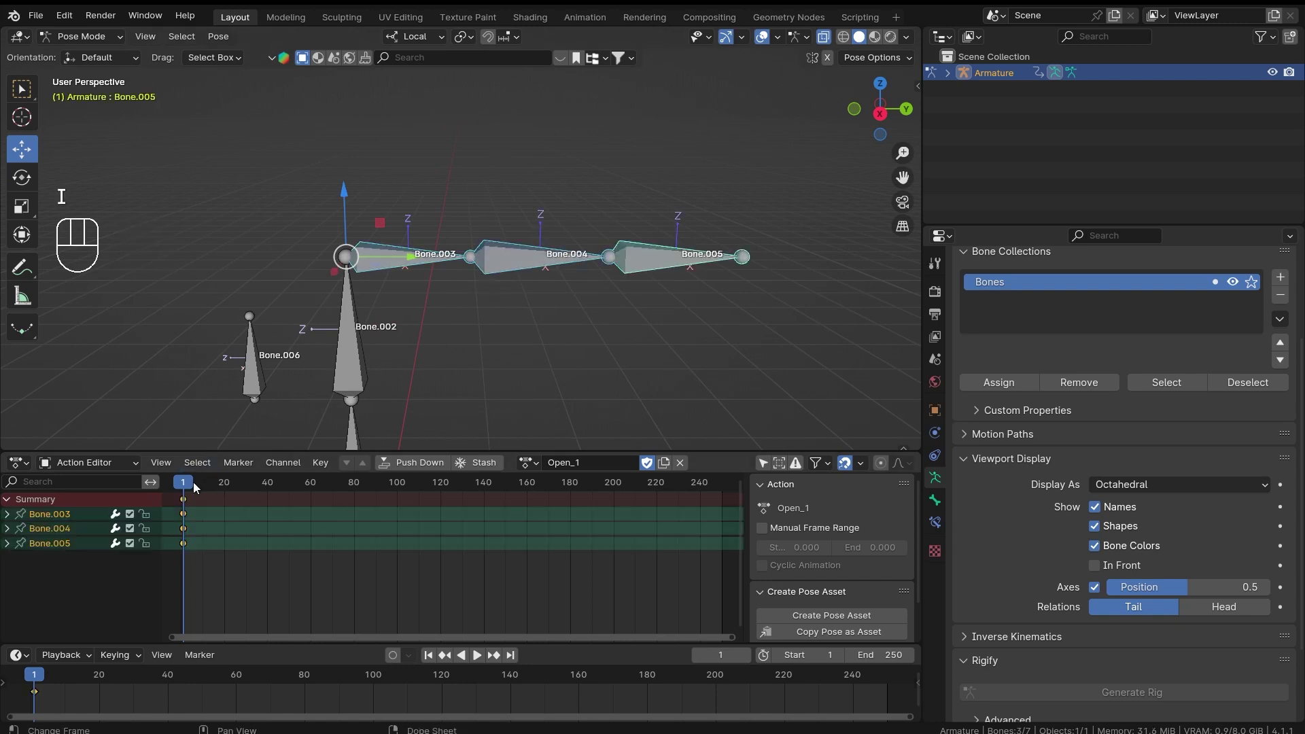
pyautogui.click(394, 659)
pyautogui.moveTo(201, 482); pyautogui.dragTo(227, 482)
# Rotate the finger bones into a curled bend at frame 20, then scrub back toward frame 1
pyautogui.middleClick(504, 262)
pyautogui.moveTo(542, 195); pyautogui.dragTo(566, 319)
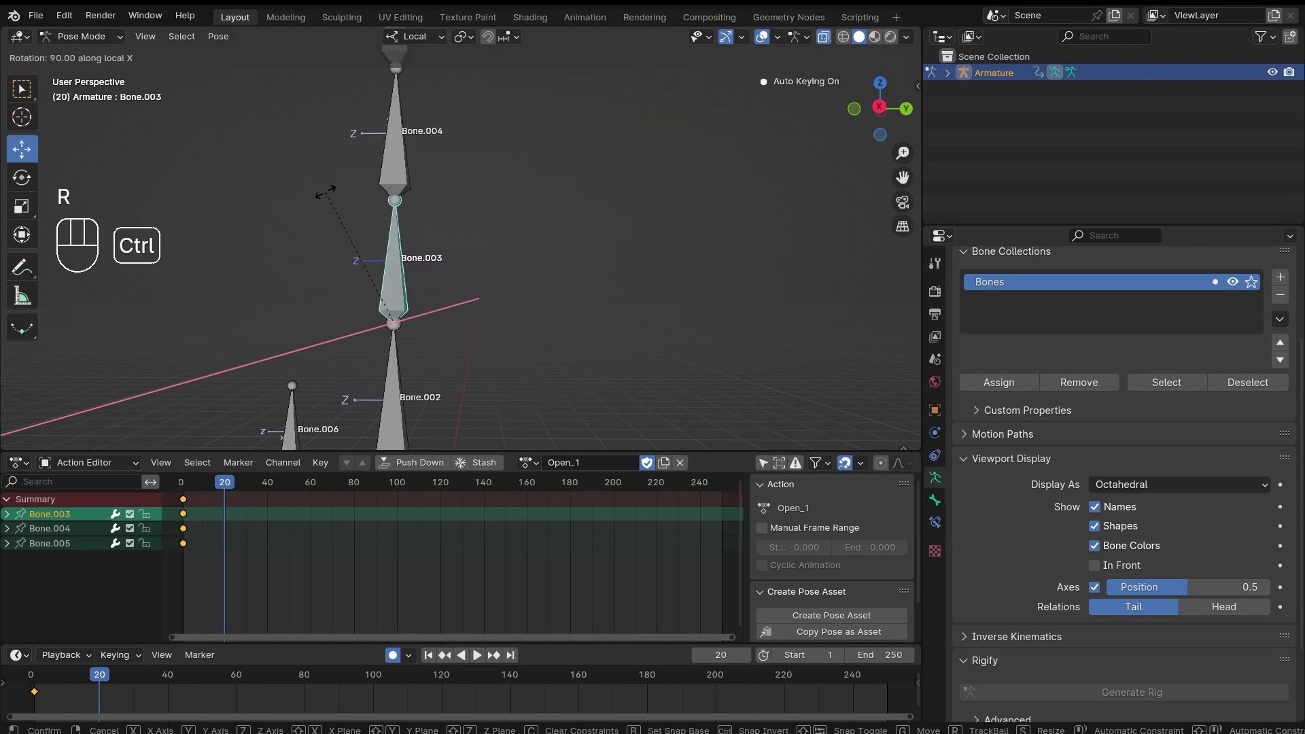
pyautogui.moveTo(452, 228); pyautogui.dragTo(542, 335)
pyautogui.click(509, 266)
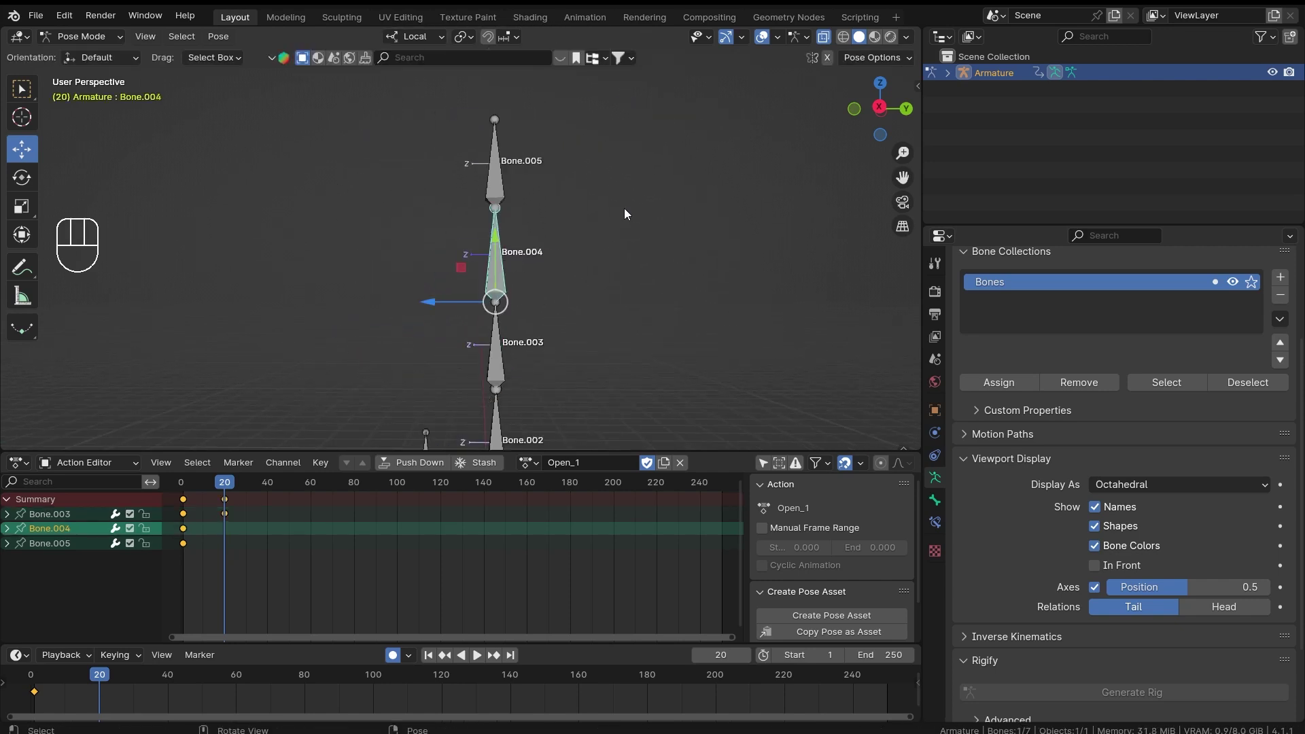
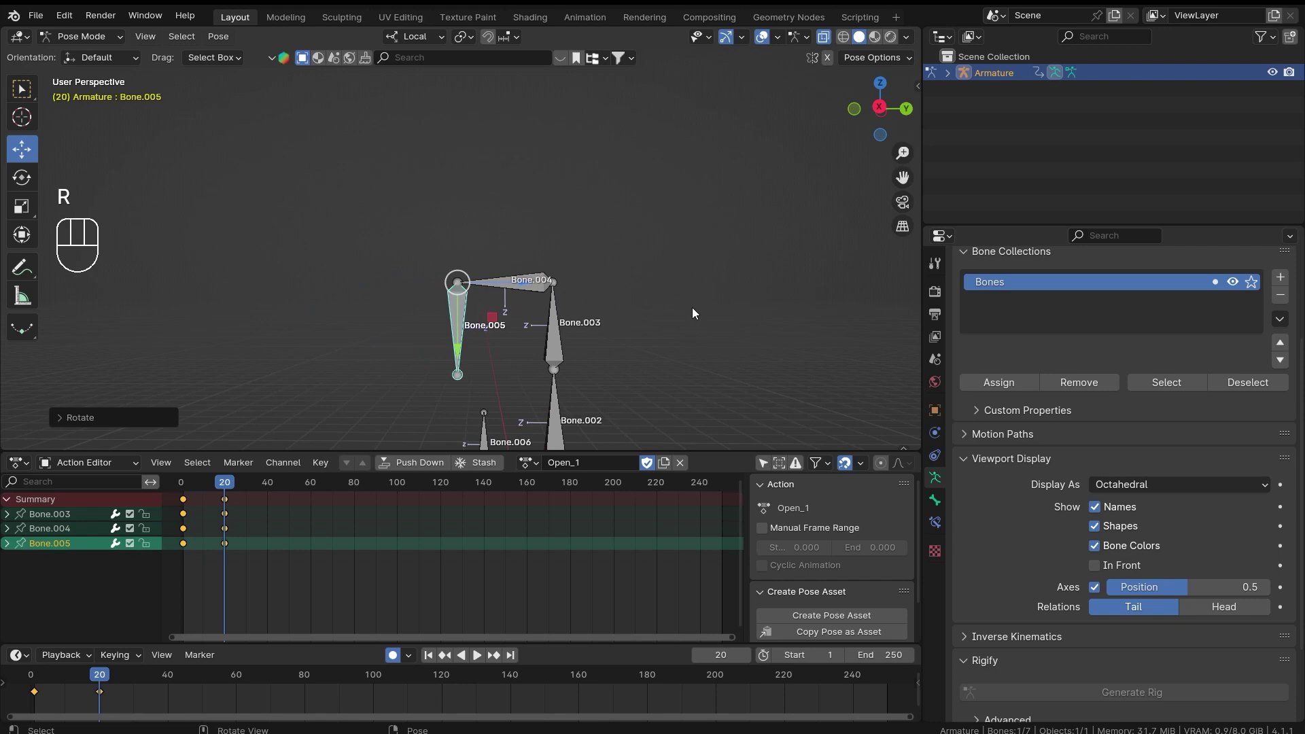
pyautogui.moveTo(677, 307); pyautogui.dragTo(644, 277)
pyautogui.moveTo(230, 486); pyautogui.dragTo(187, 487)
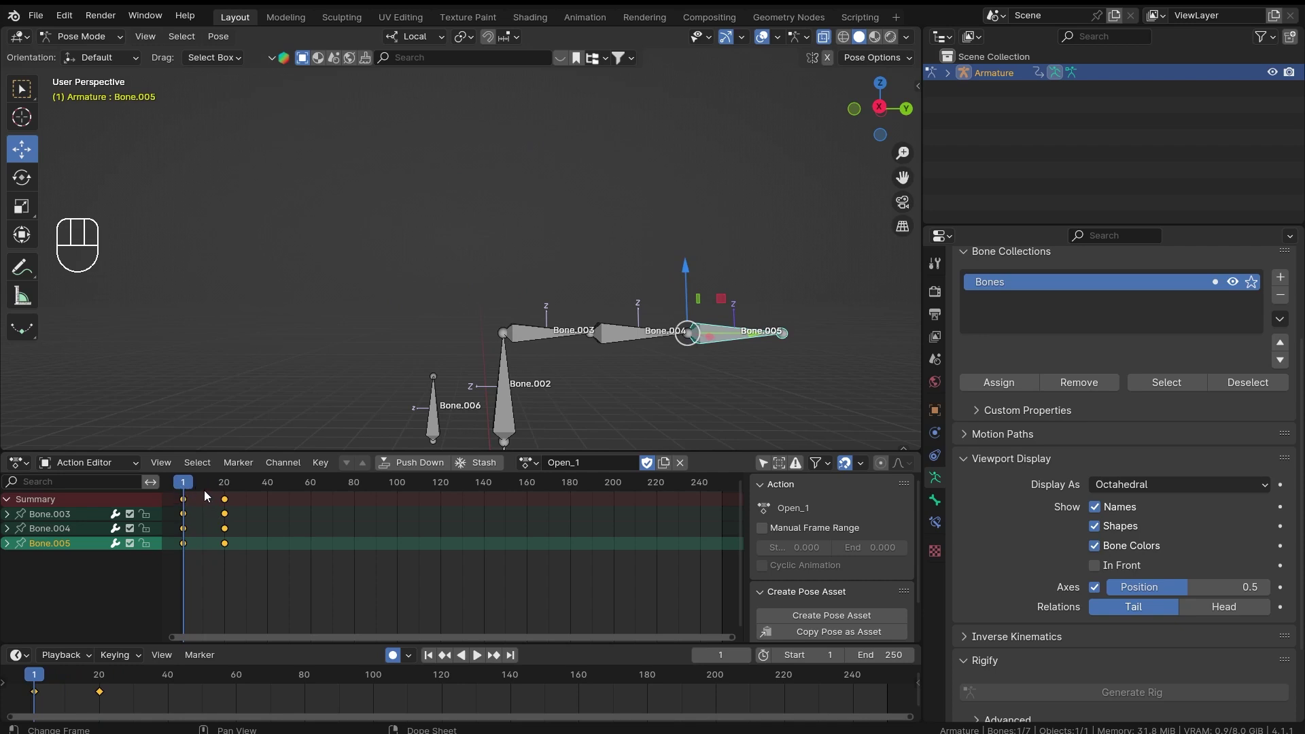
pyautogui.moveTo(191, 485); pyautogui.dragTo(517, 252)
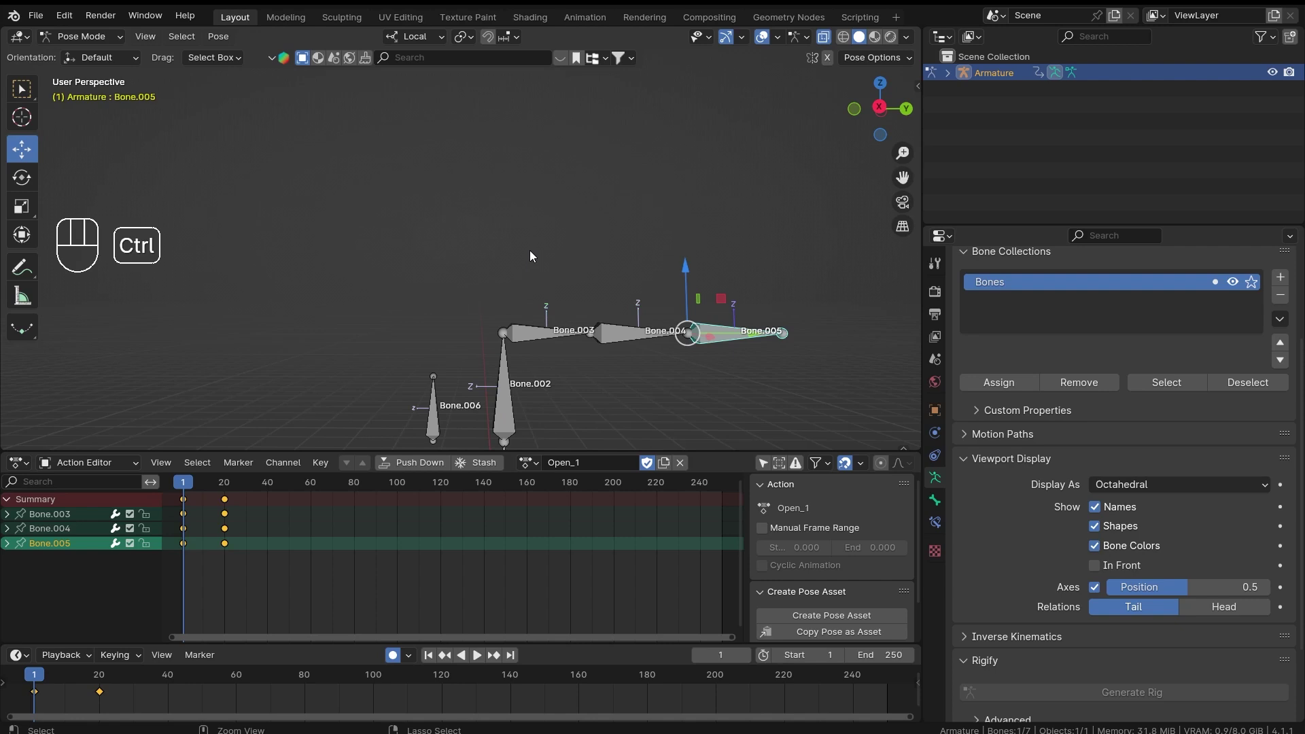
pyautogui.press('ctrl+Tab')
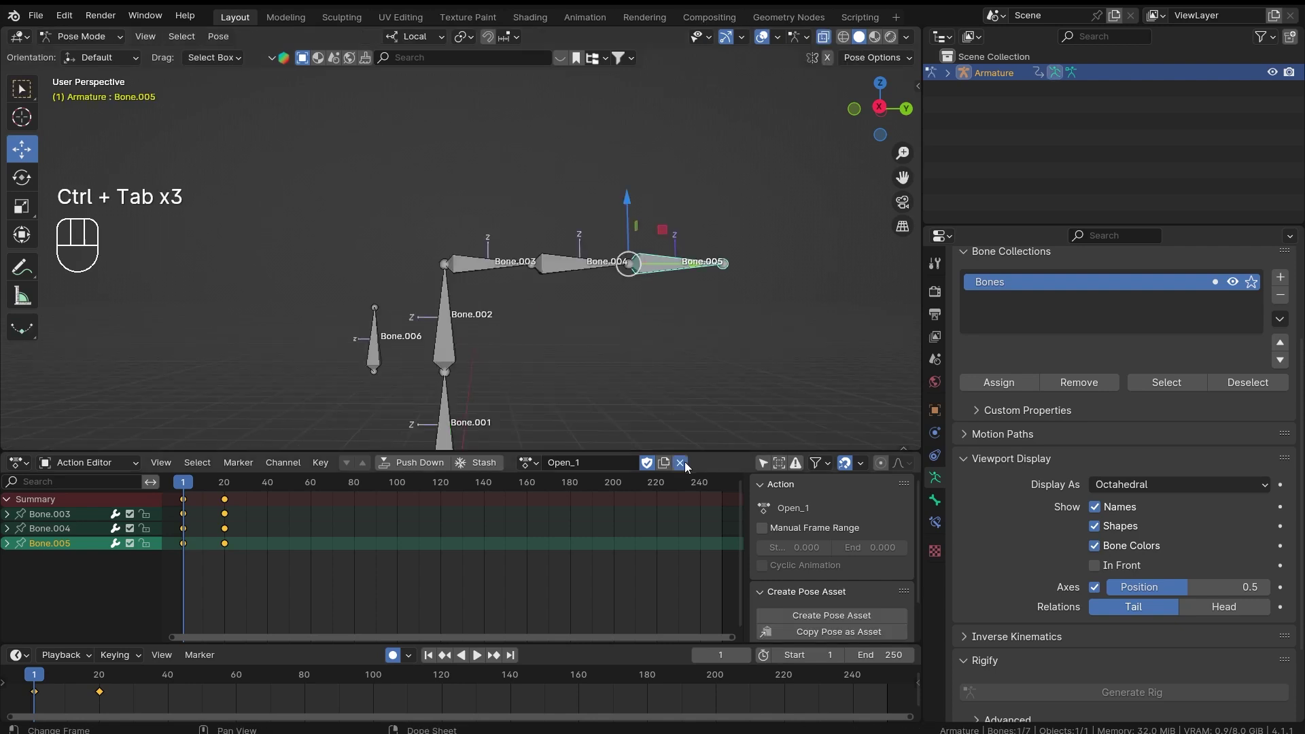
# Check the animation, return to frame 1 and bring up Bone.003's Bone Constraint properties
pyautogui.middleClick(556, 265)
pyautogui.moveTo(649, 265); pyautogui.dragTo(552, 264)
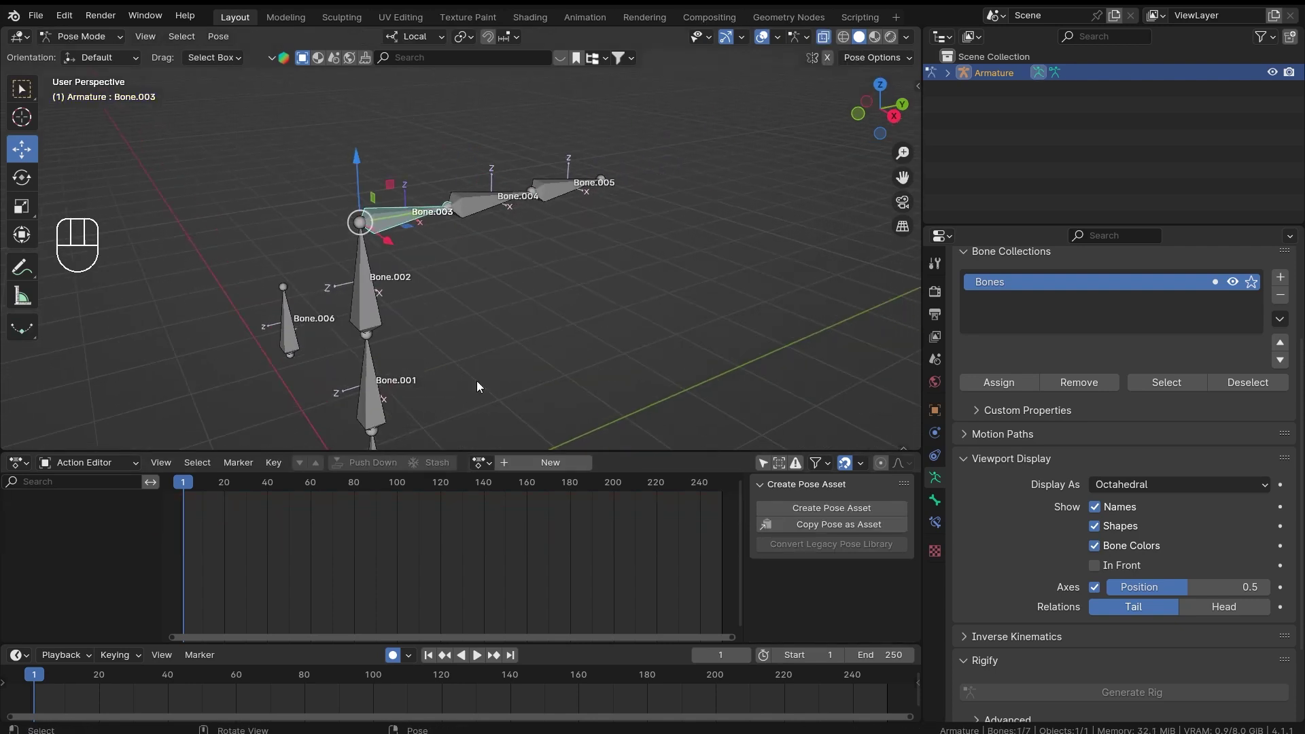
pyautogui.moveTo(197, 485); pyautogui.dragTo(188, 490)
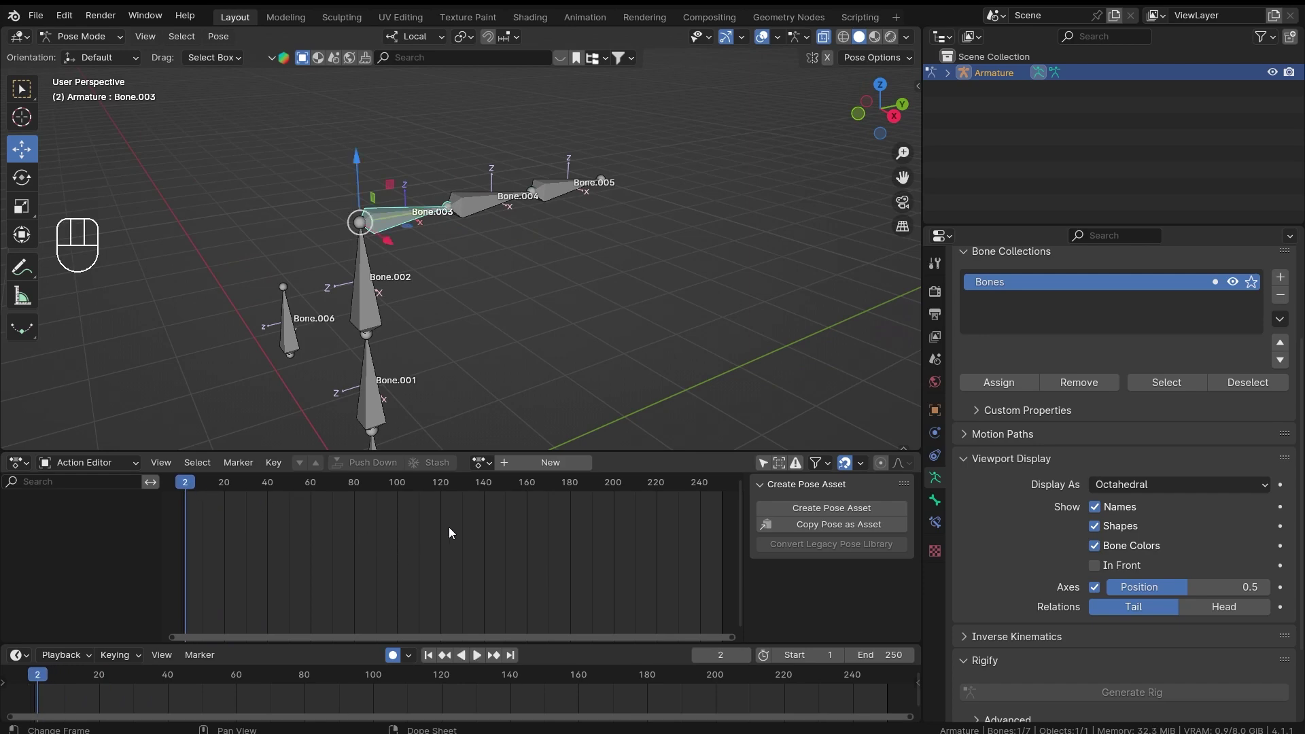
pyautogui.press('Left')
pyautogui.moveTo(533, 230); pyautogui.dragTo(562, 277)
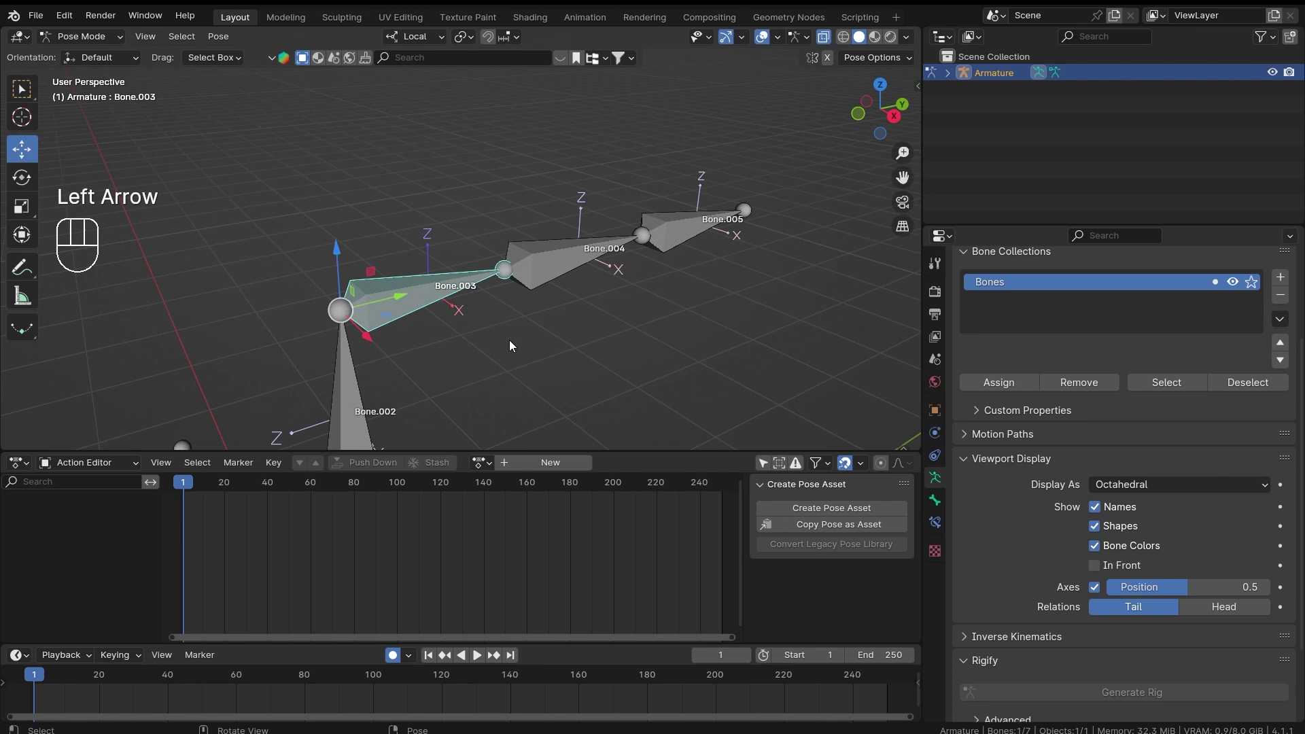
pyautogui.moveTo(506, 300); pyautogui.dragTo(522, 274)
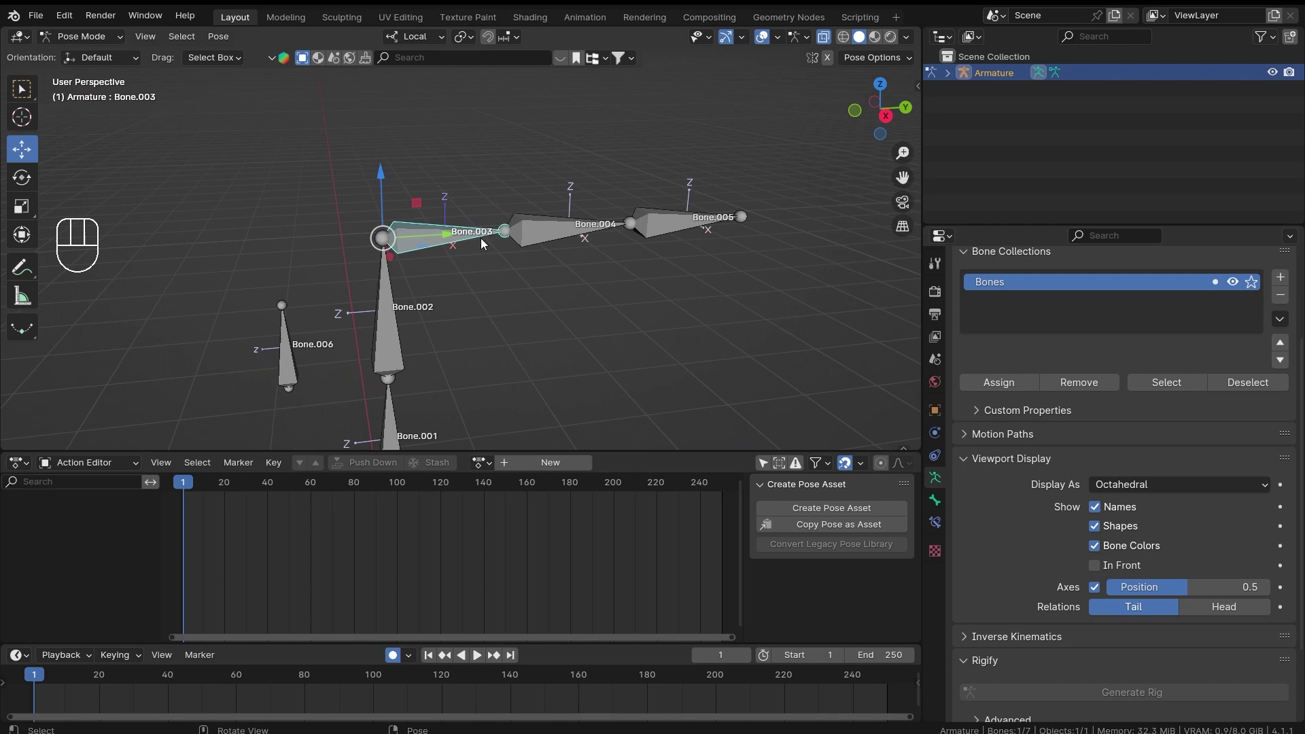
pyautogui.moveTo(1107, 310); pyautogui.dragTo(1103, 264)
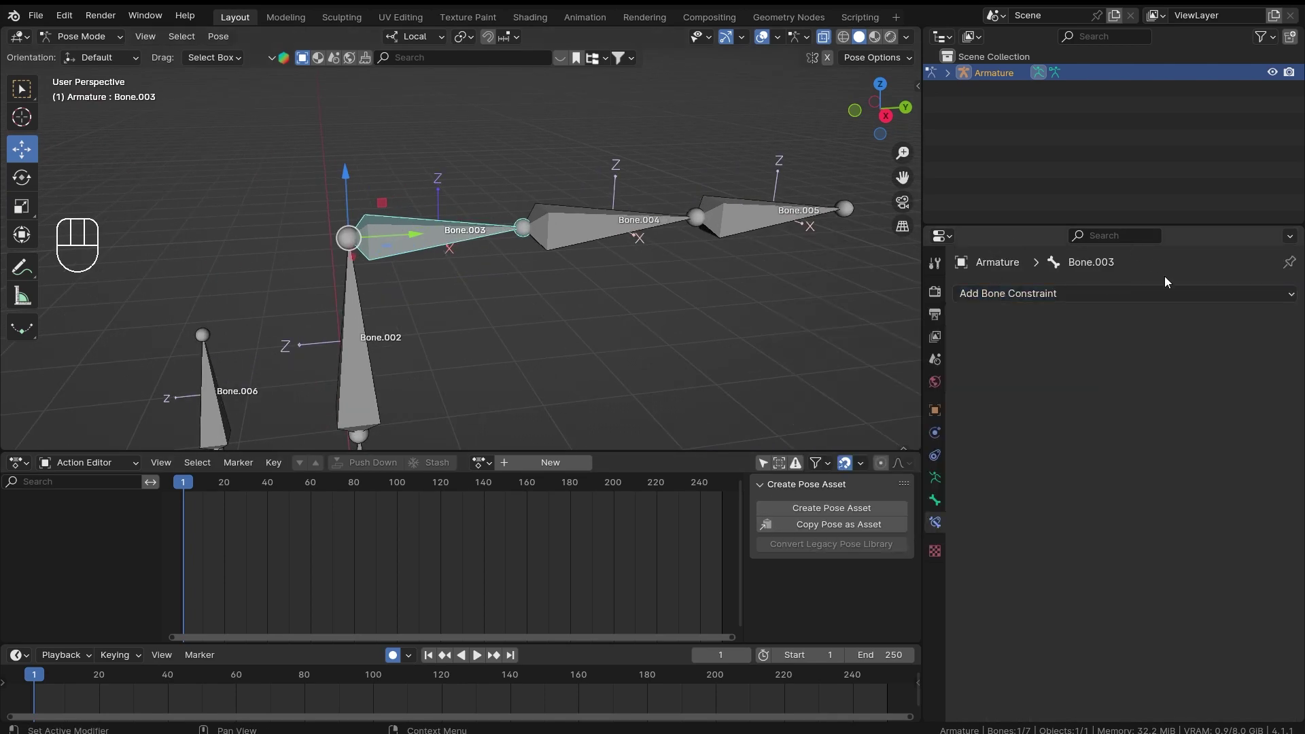
# Add an Action constraint to Bone.003 and look at Bone.006's empty constraint panel
pyautogui.moveTo(1209, 315); pyautogui.dragTo(1240, 343)
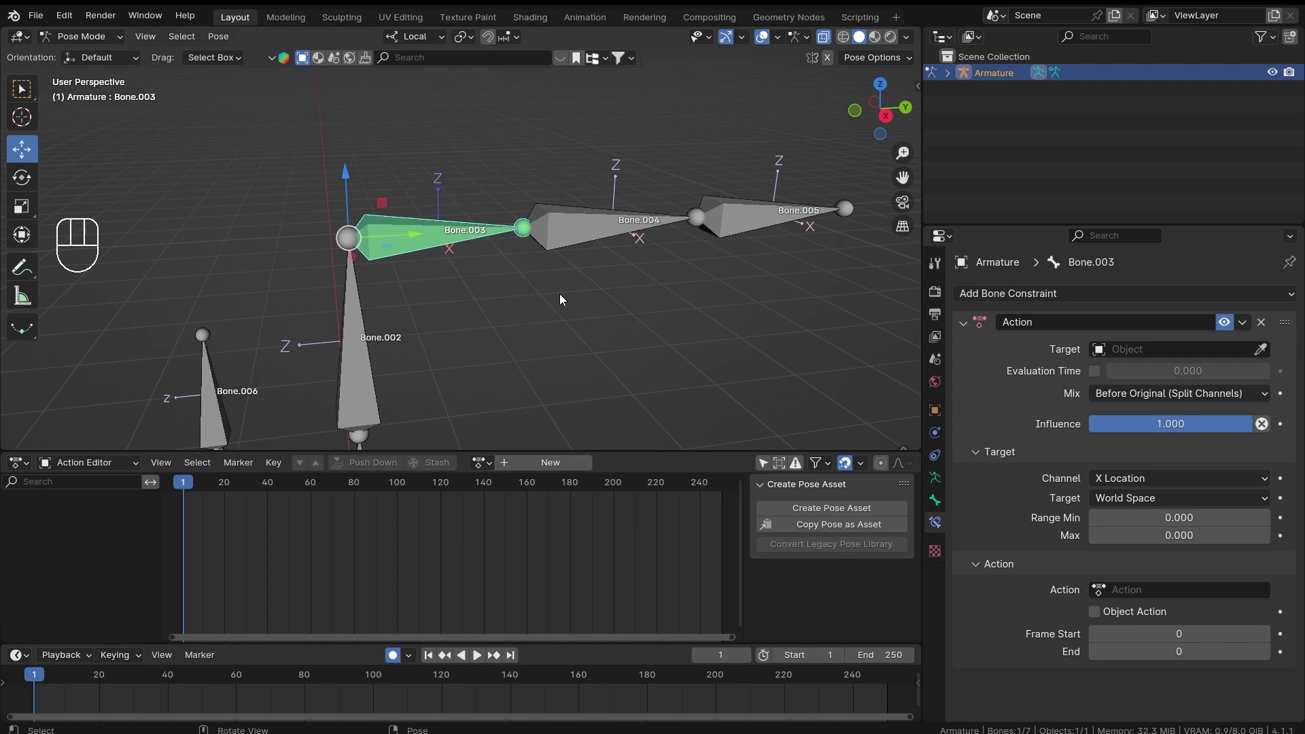
pyautogui.middleClick(531, 276)
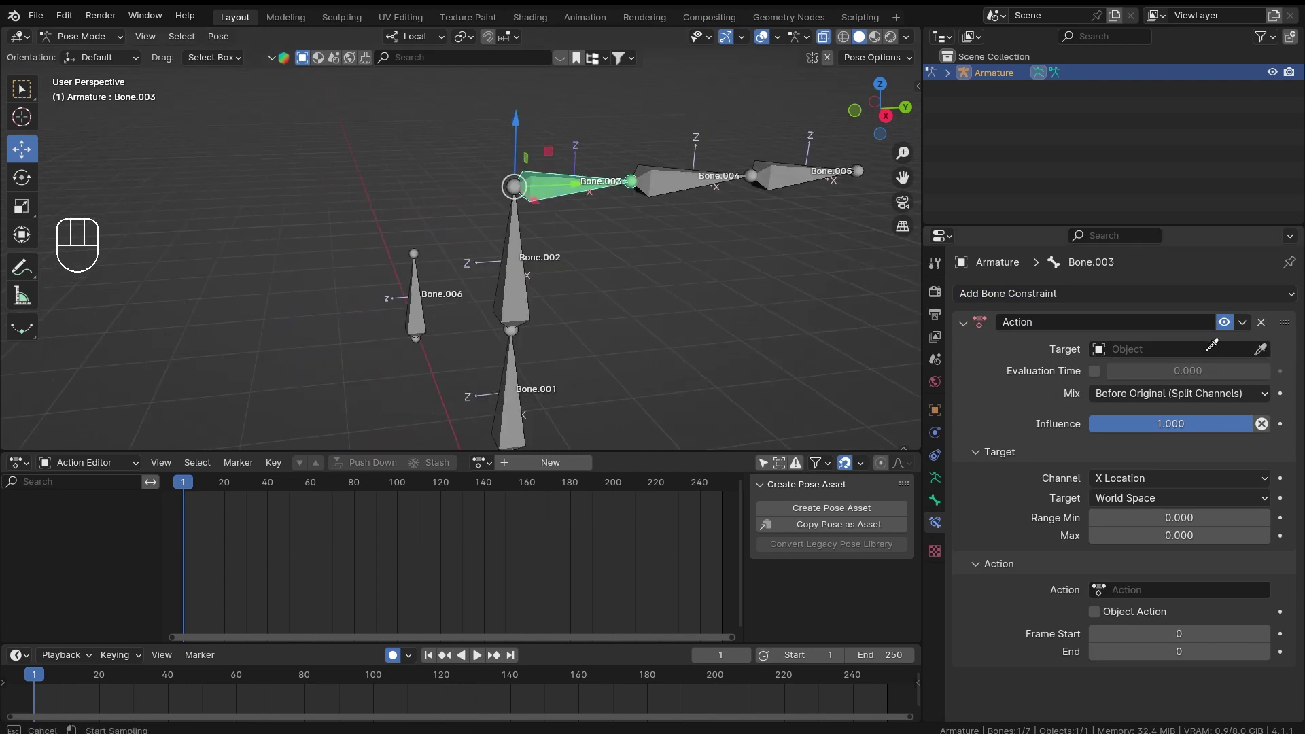
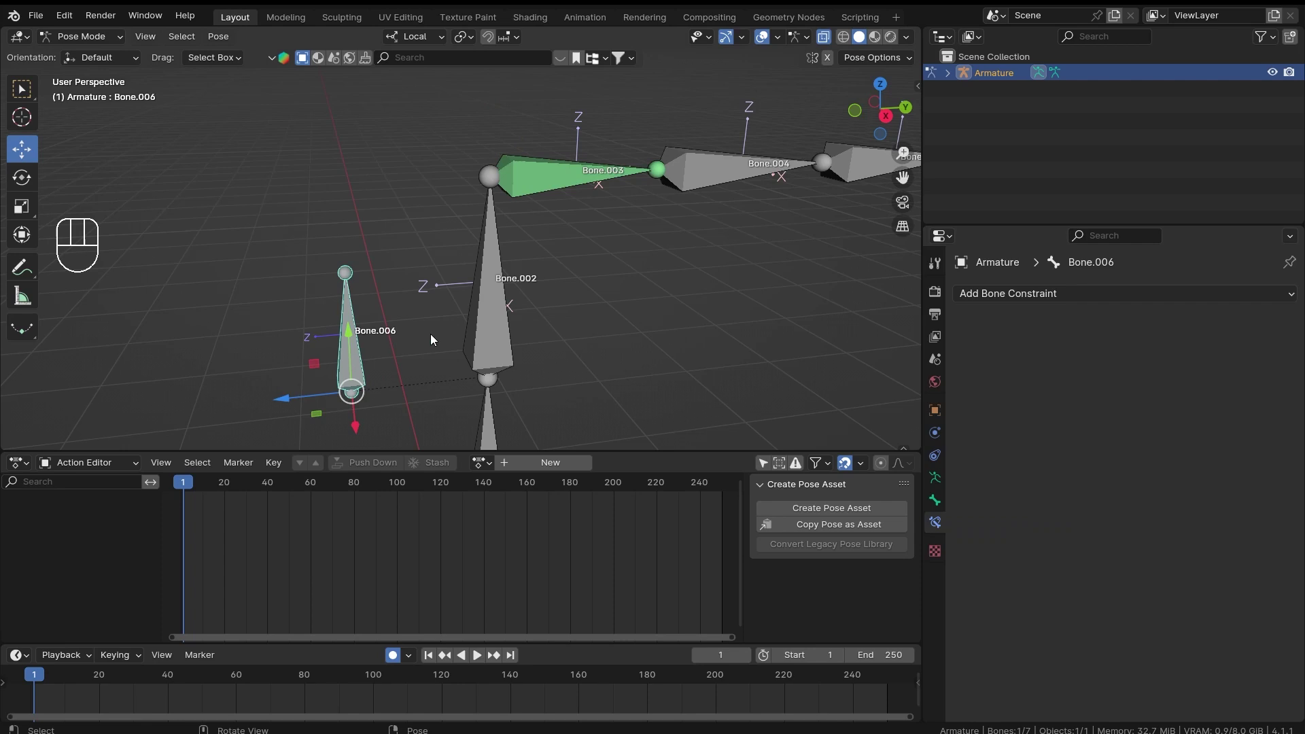
# Target Bone.006 by Z Location in Bone.003's Action constraint and keyframe Bone.006 into ArmatureAction
pyautogui.moveTo(435, 335); pyautogui.dragTo(469, 312)
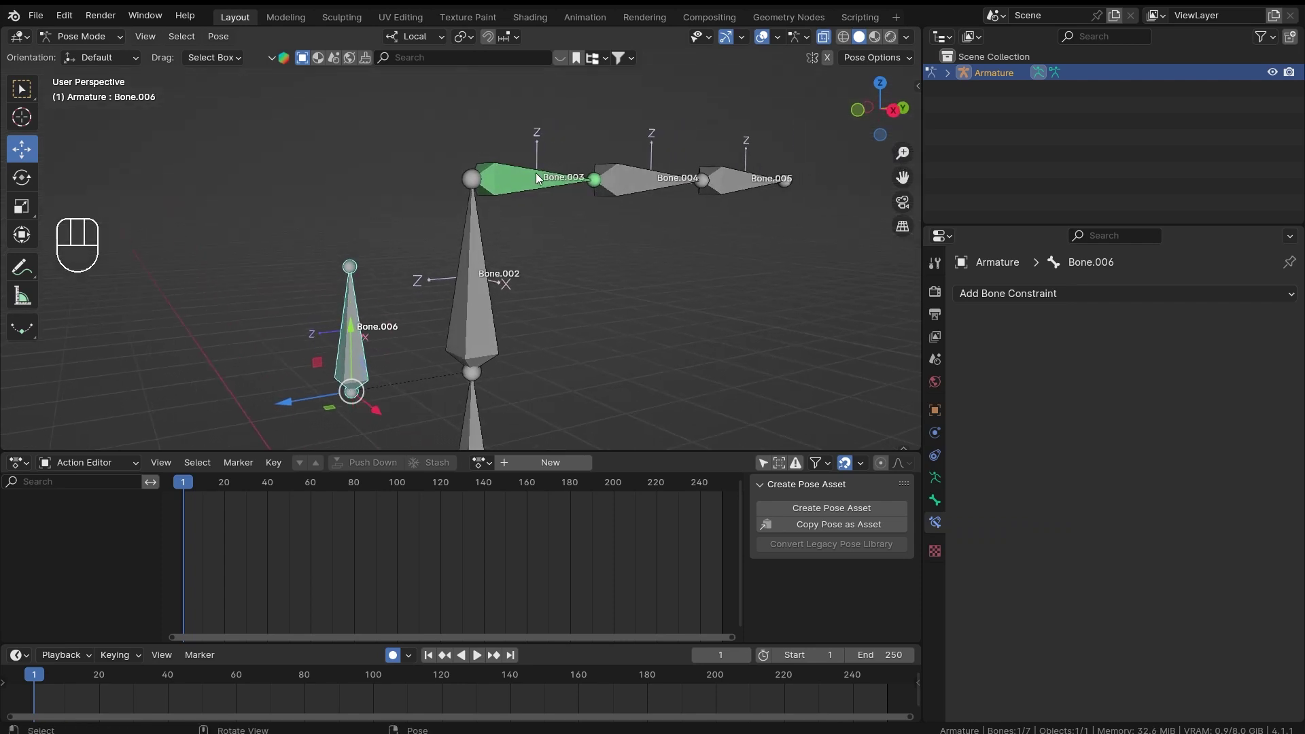
pyautogui.moveTo(457, 221); pyautogui.dragTo(504, 216)
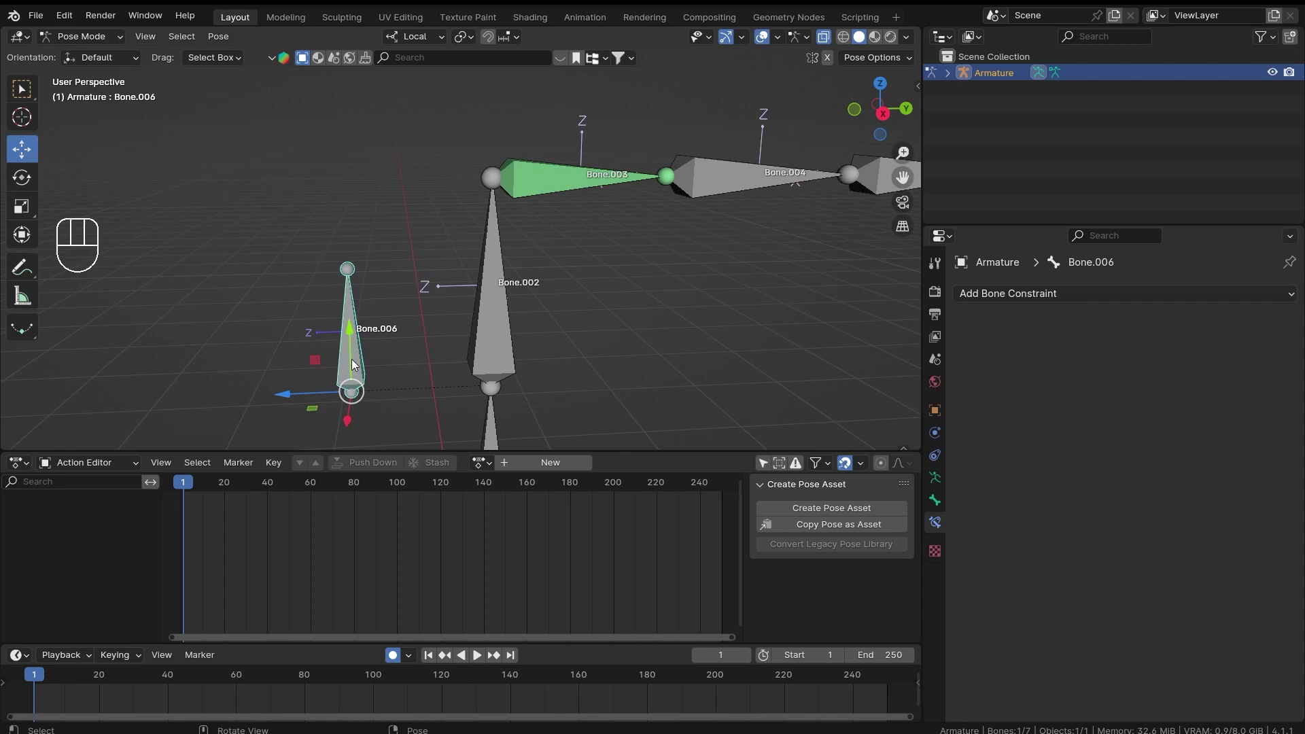
pyautogui.click(356, 339)
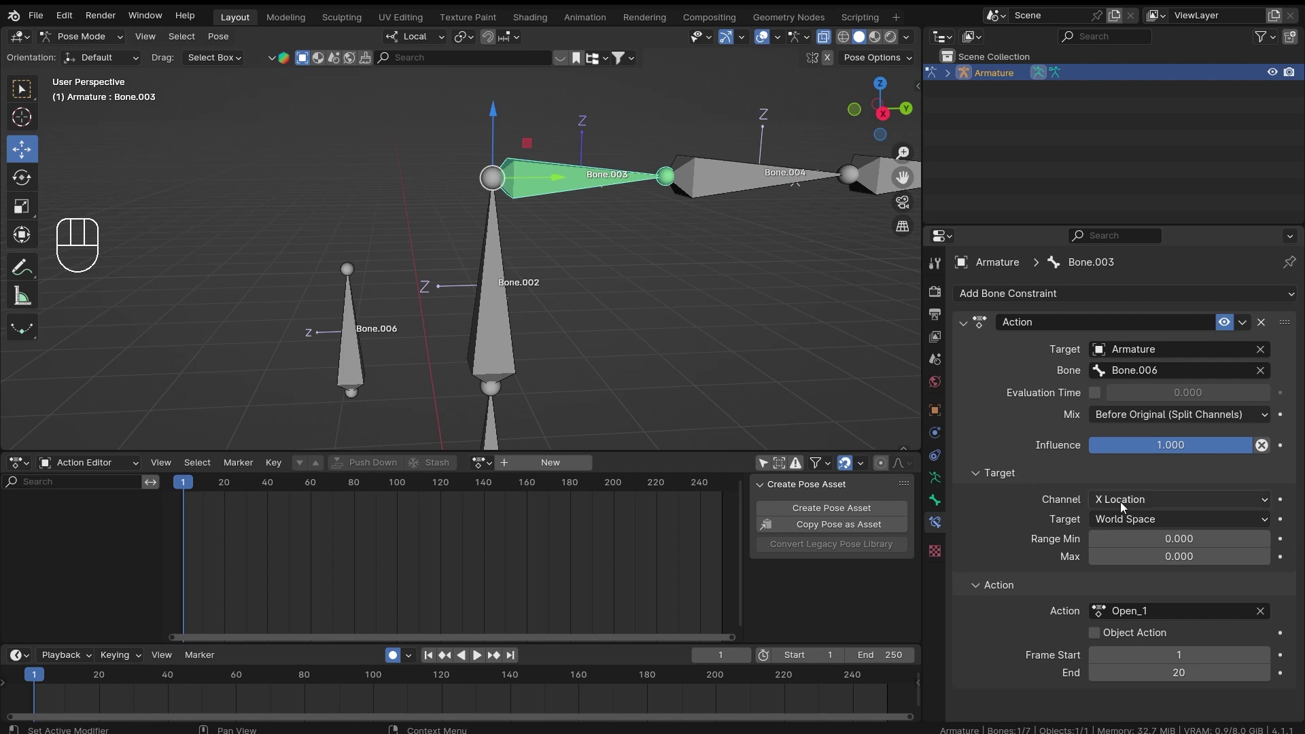
pyautogui.moveTo(1129, 503); pyautogui.dragTo(1129, 659)
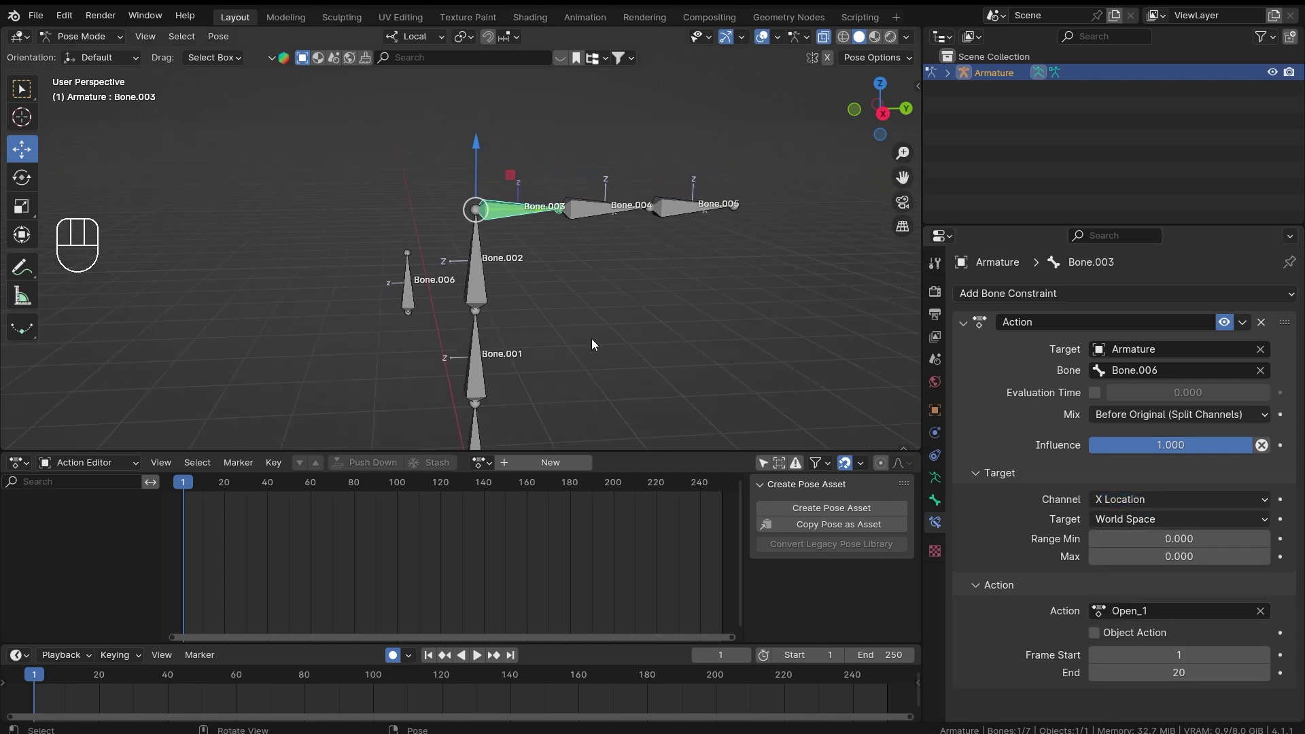
pyautogui.moveTo(388, 348); pyautogui.dragTo(428, 229)
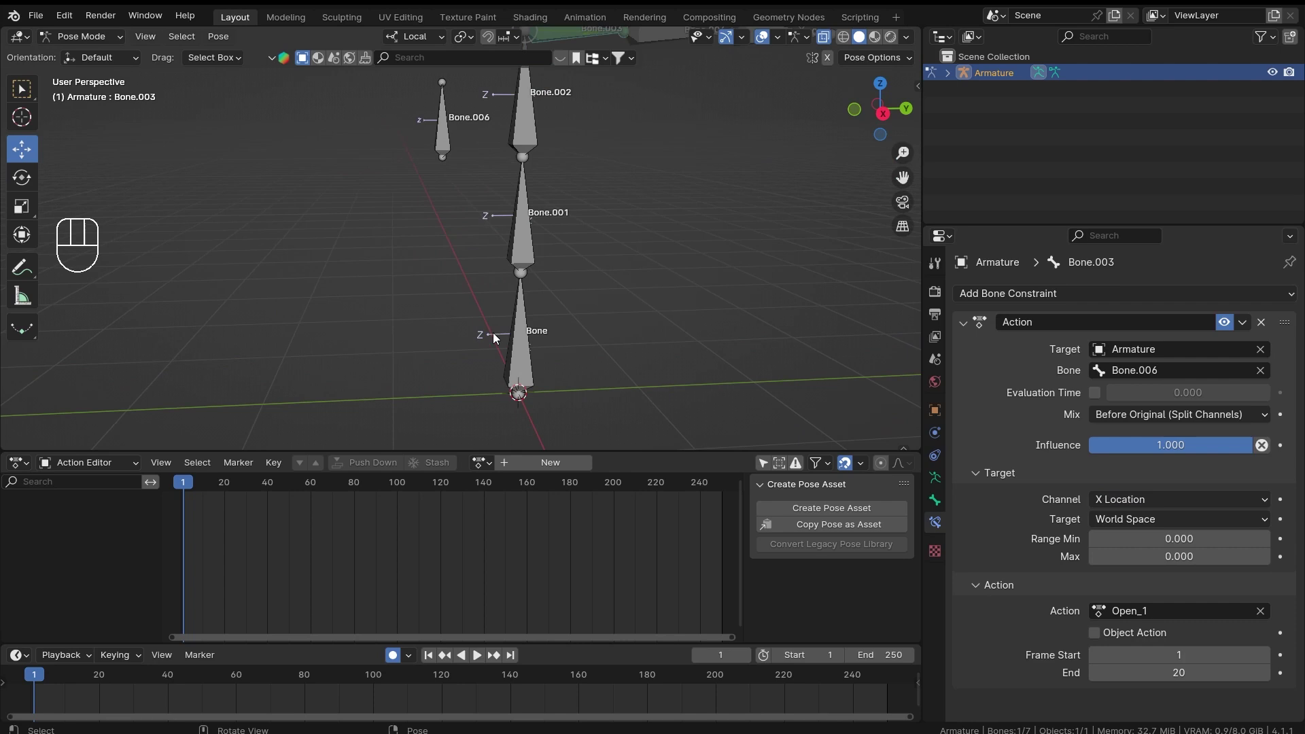
pyautogui.moveTo(1150, 501); pyautogui.dragTo(1135, 569)
pyautogui.moveTo(1130, 528); pyautogui.dragTo(979, 471)
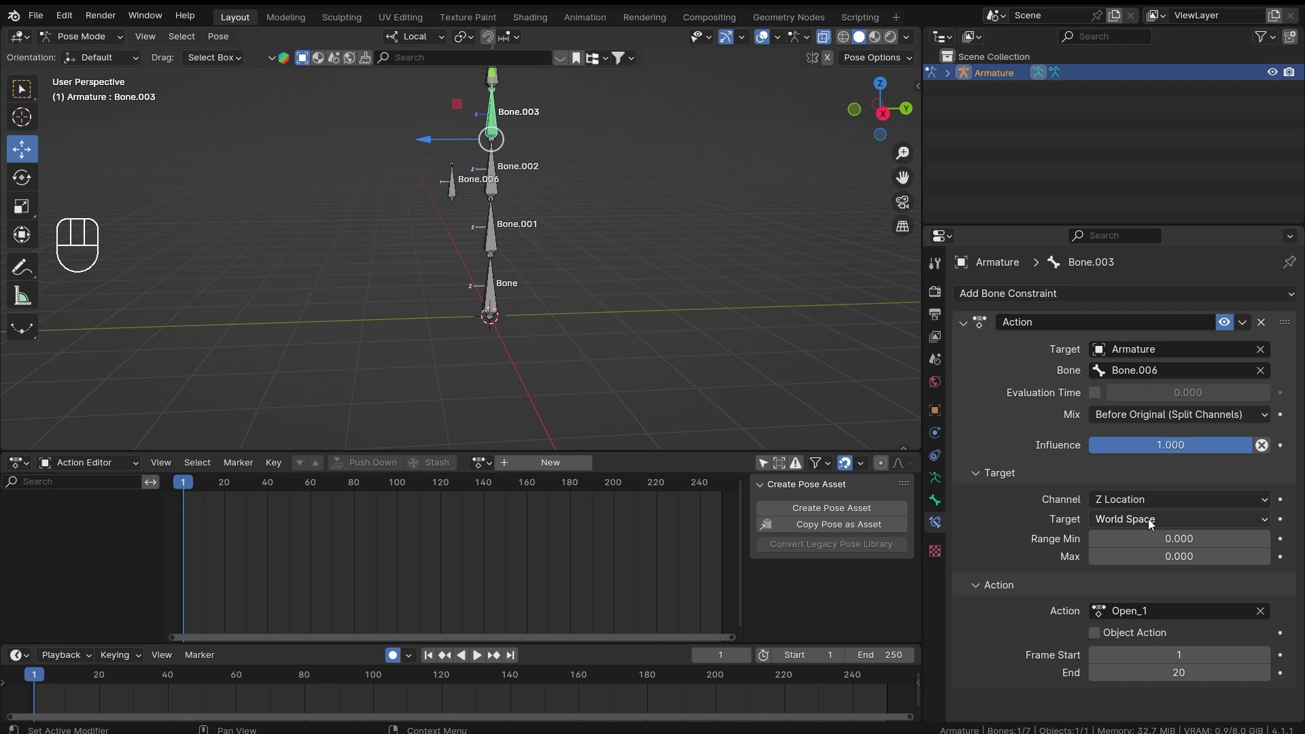
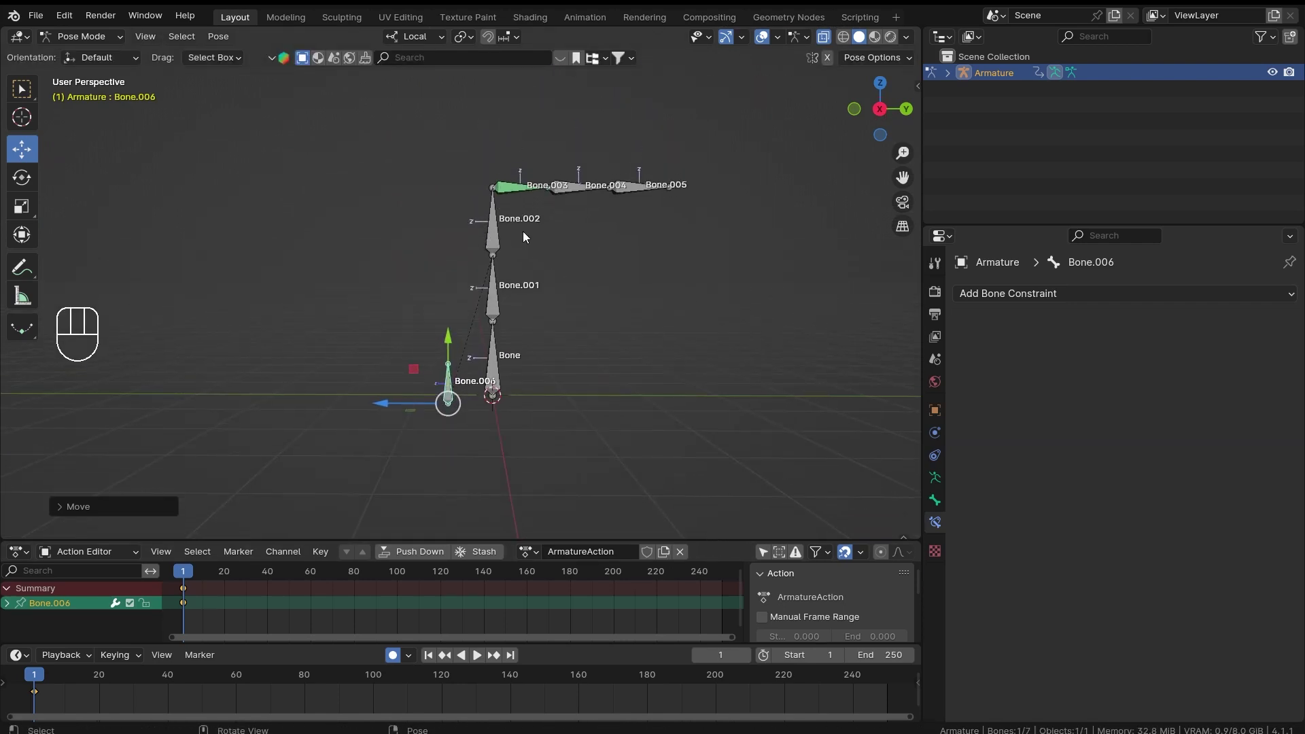
# Raise the constraint Range Max to 1, move Bone.006 to test the curl, then rotate and key Bone.001
pyautogui.moveTo(654, 260); pyautogui.dragTo(609, 300)
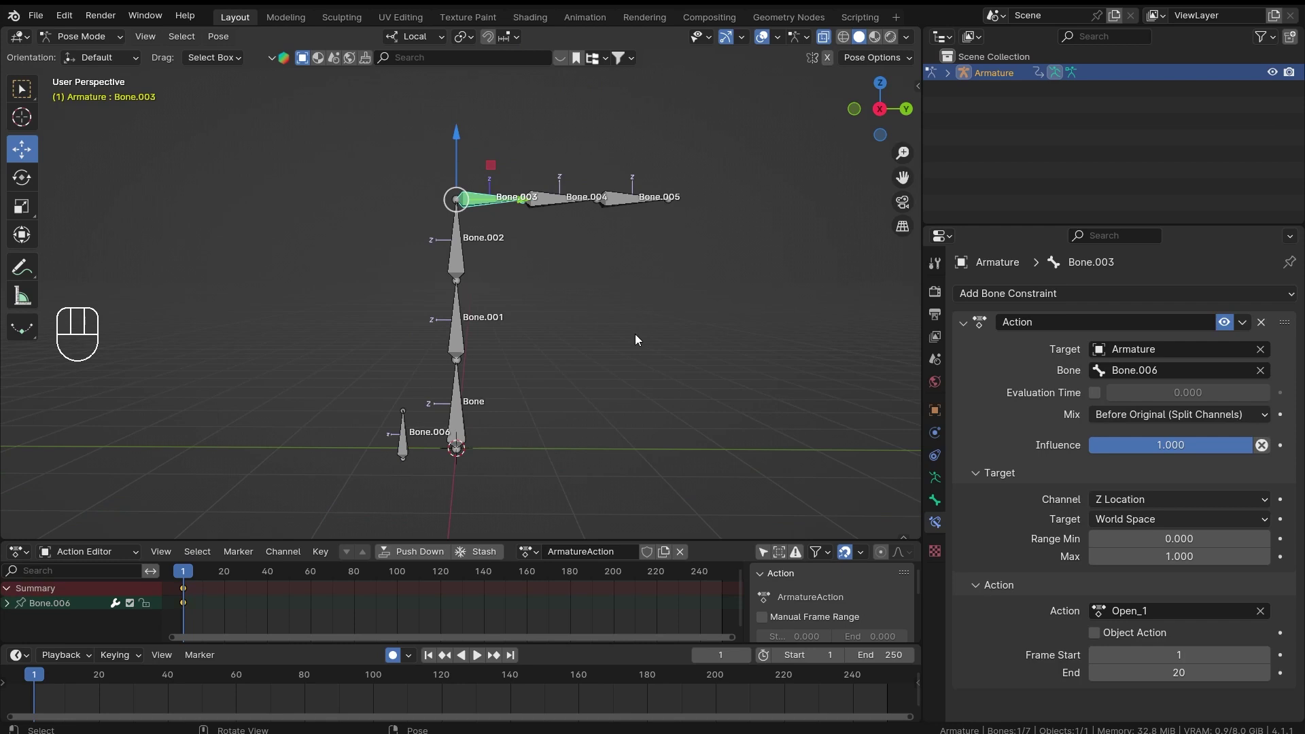
pyautogui.middleClick(583, 319)
pyautogui.click(398, 446)
pyautogui.moveTo(395, 401); pyautogui.dragTo(424, 355)
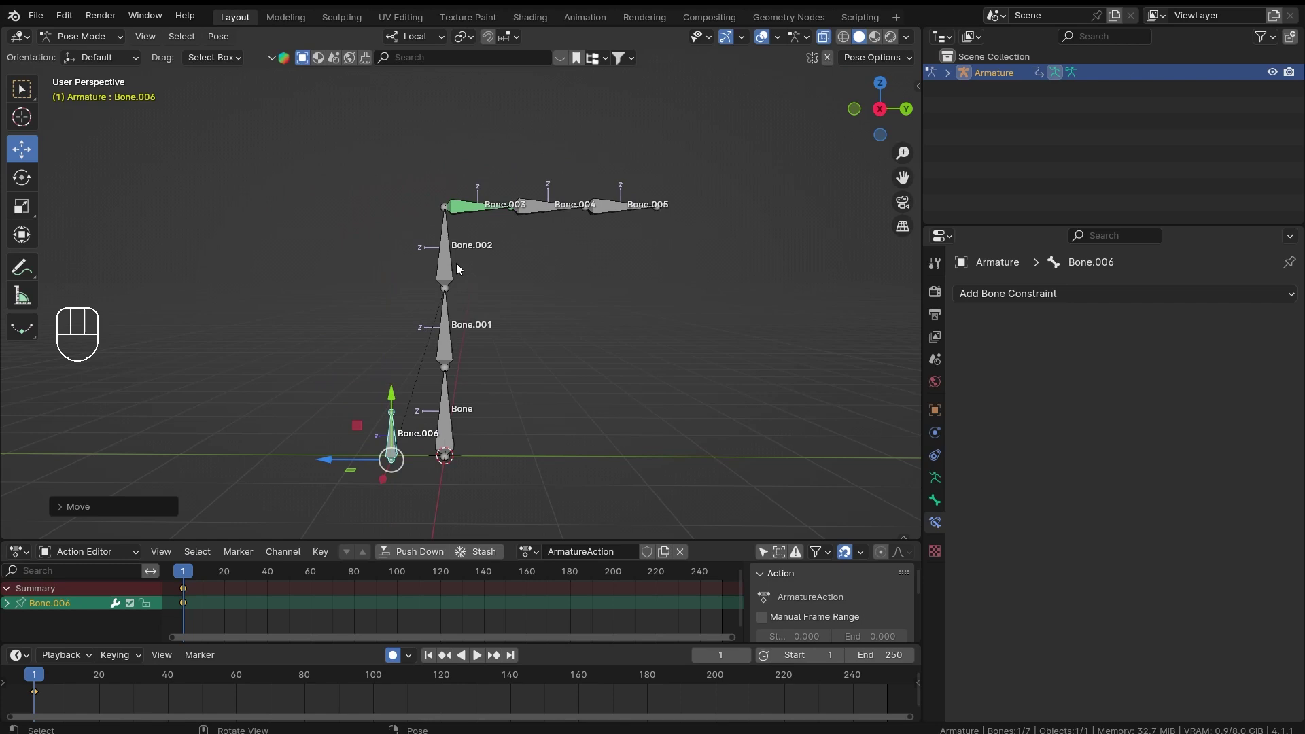
pyautogui.click(449, 343)
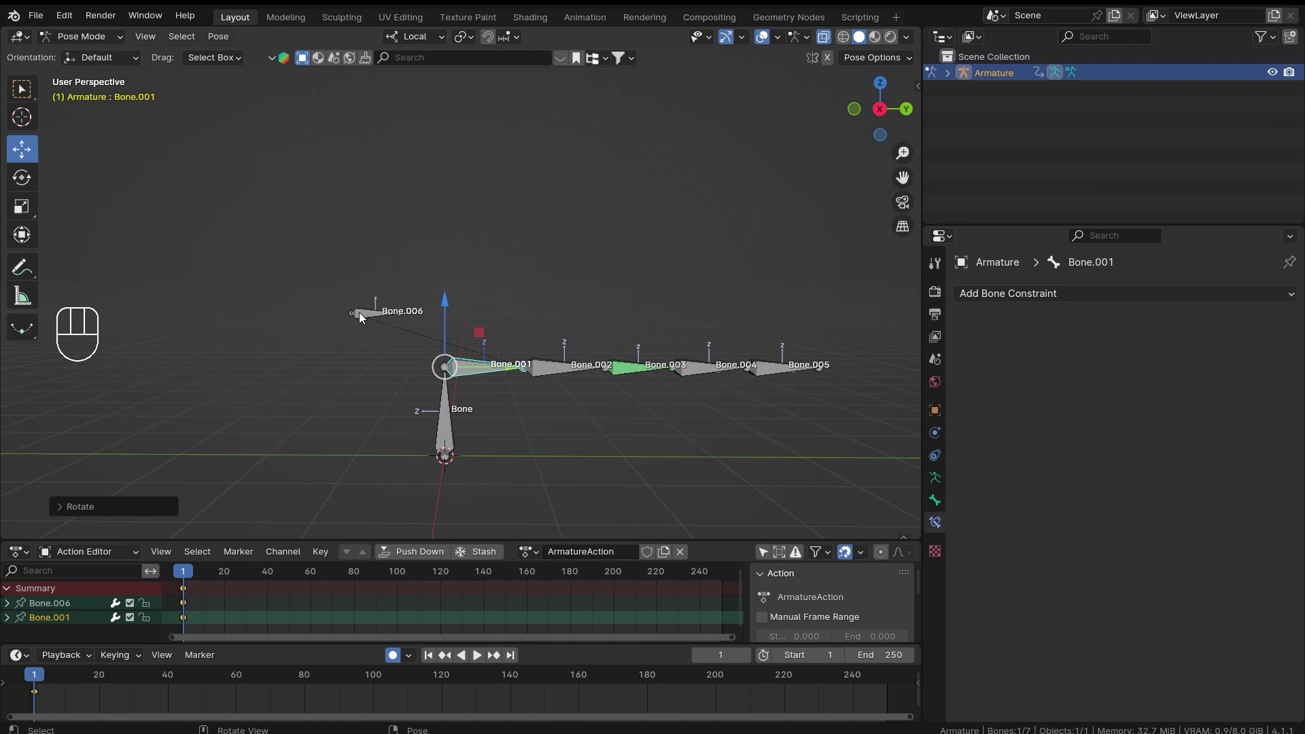
pyautogui.moveTo(352, 246); pyautogui.dragTo(391, 282)
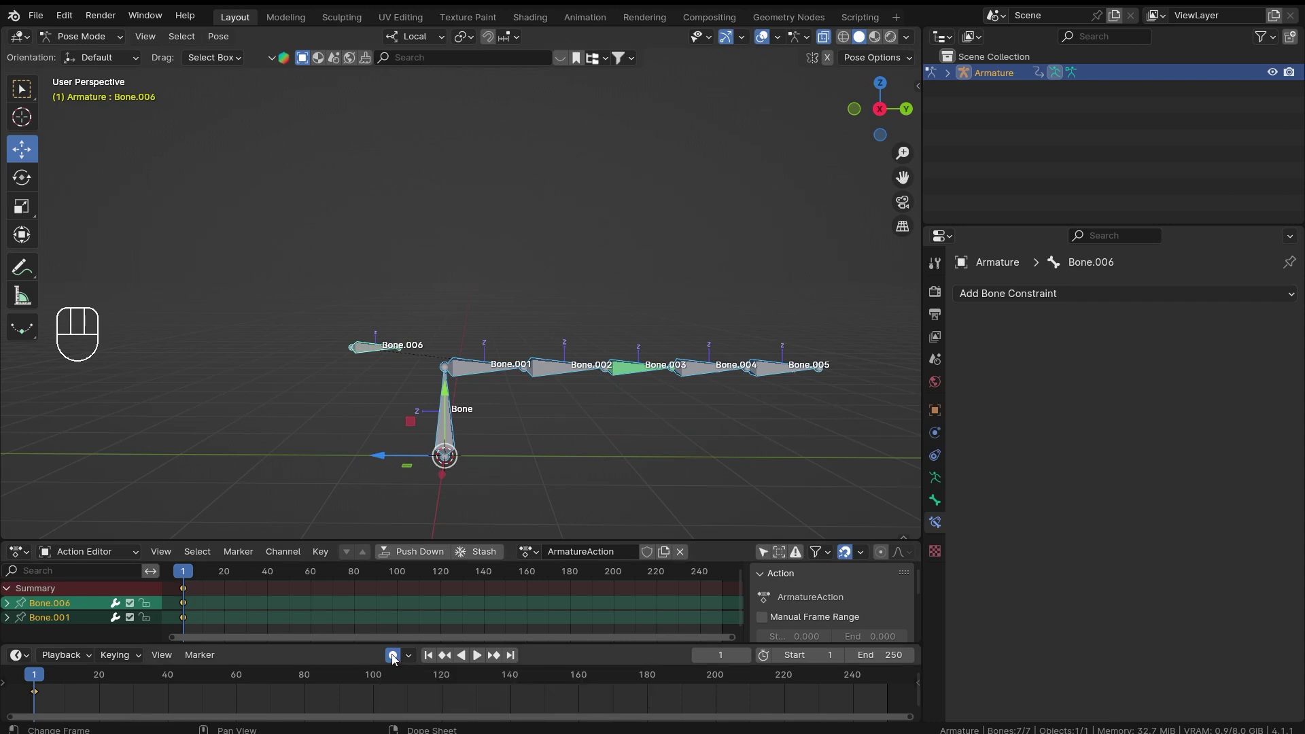
# Turn off Auto Keying and unassign ArmatureAction from the armature in the Action Editor
pyautogui.click(399, 657)
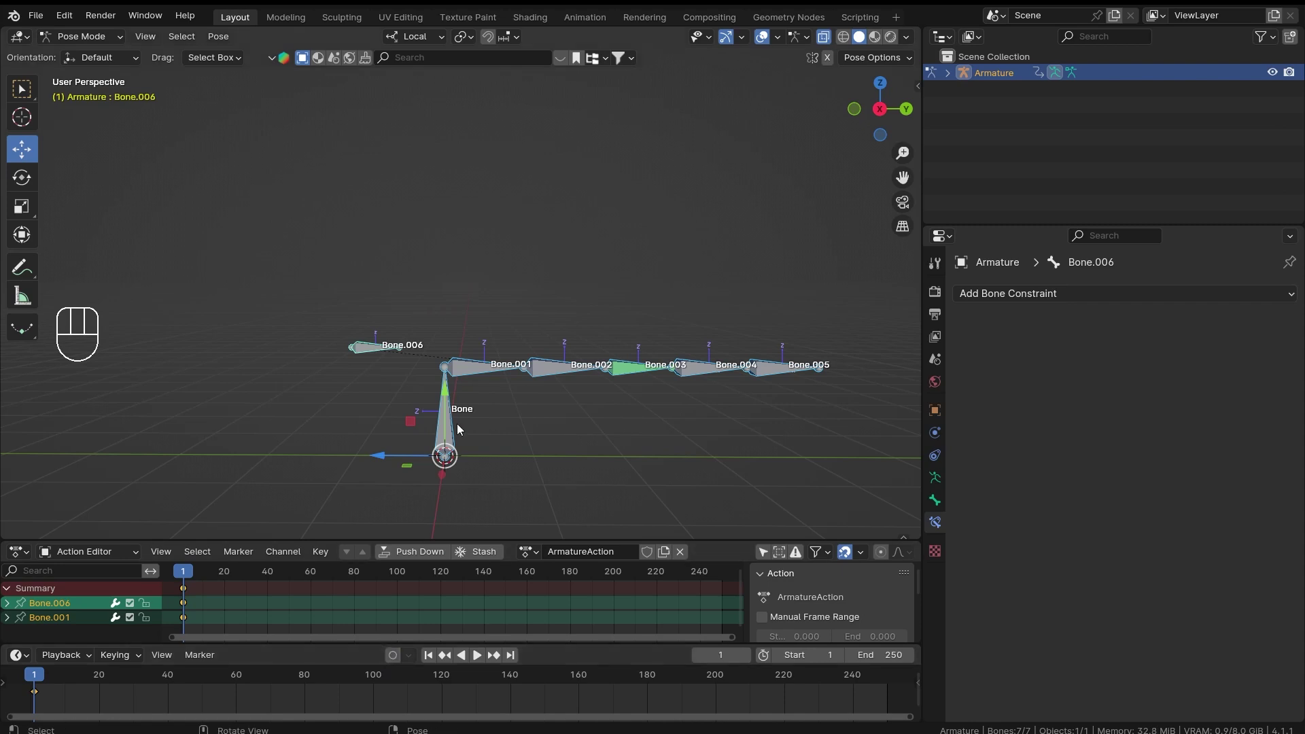
pyautogui.click(55, 698)
pyautogui.click(46, 694)
pyautogui.click(39, 698)
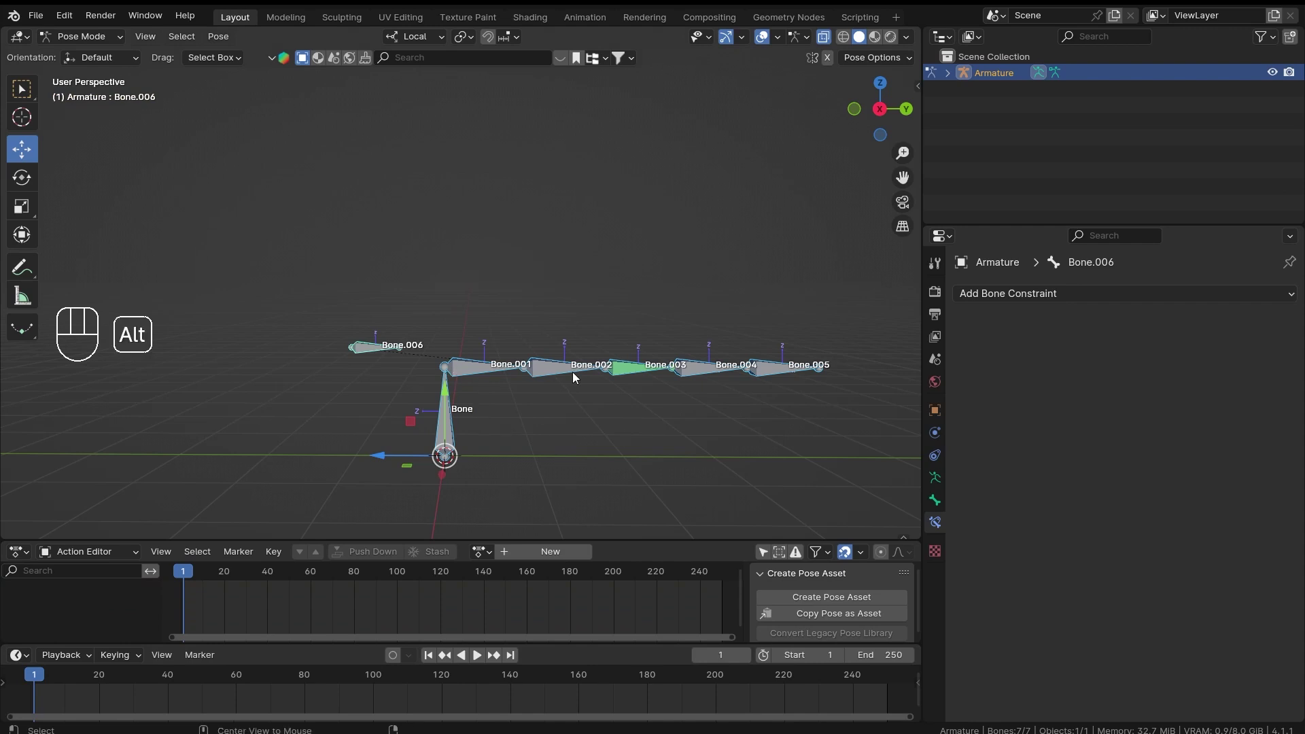
# Select Bone.005, Bone.004 and then Bone.003 as the active bone, framing the finger chain
pyautogui.middleClick(560, 326)
pyautogui.click(398, 328)
pyautogui.click(396, 282)
pyautogui.moveTo(581, 376); pyautogui.dragTo(601, 303)
pyautogui.moveTo(523, 326); pyautogui.dragTo(522, 382)
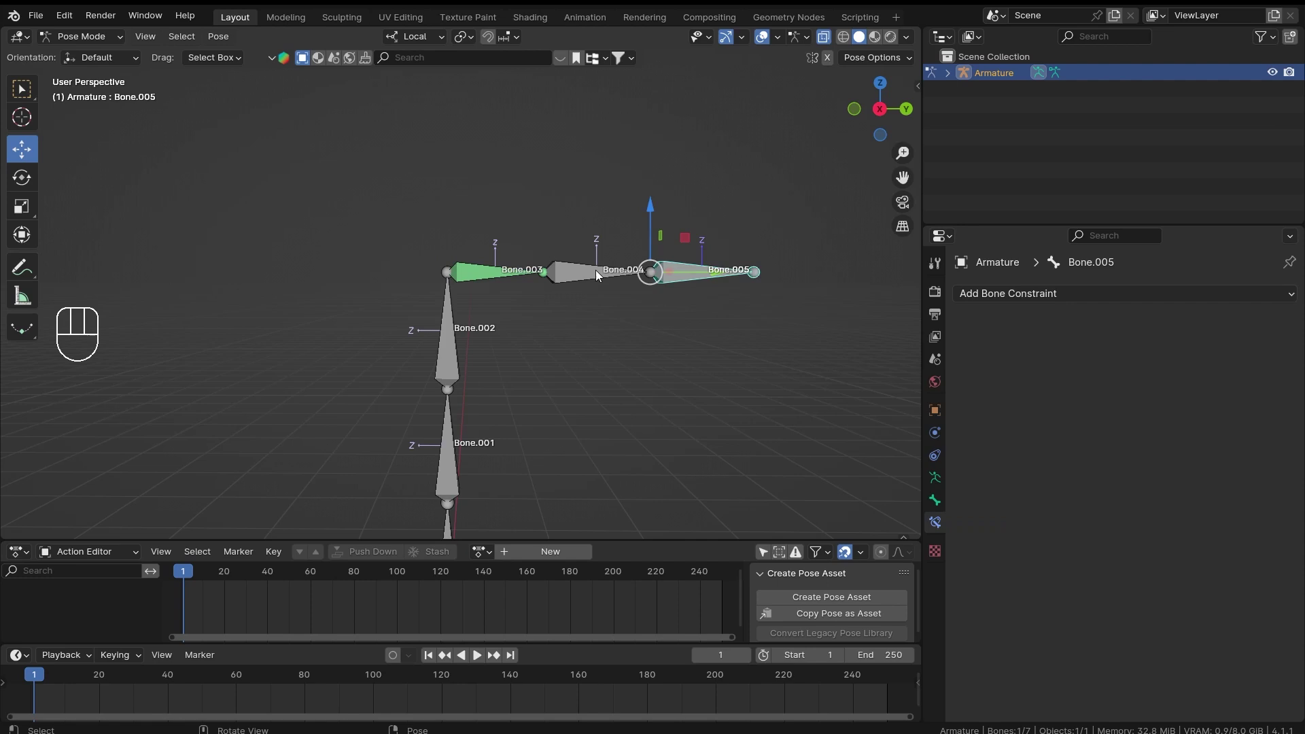
pyautogui.moveTo(509, 273); pyautogui.dragTo(601, 274)
pyautogui.moveTo(594, 277); pyautogui.dragTo(570, 340)
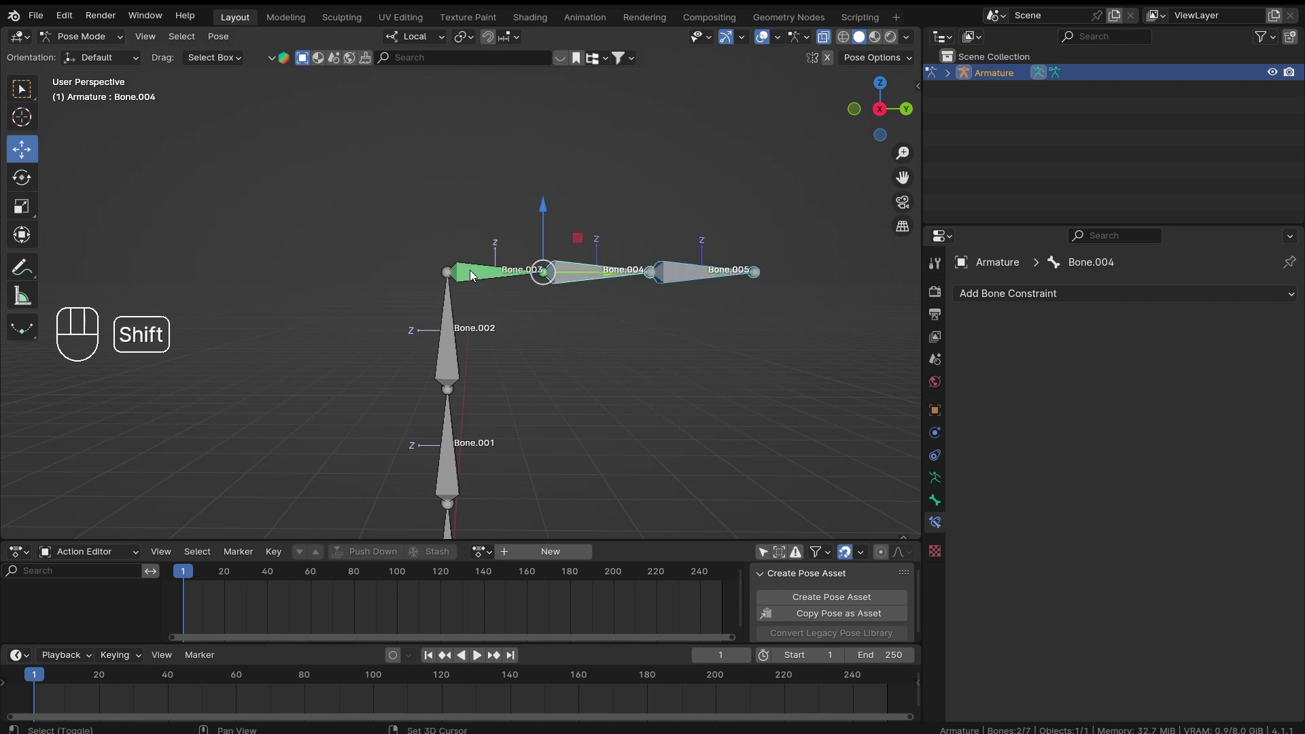
# Copy constraints to Bone.004 and Bone.005, raise Bone.006 to curl the finger, and rotate Bone.001
pyautogui.press('F3')
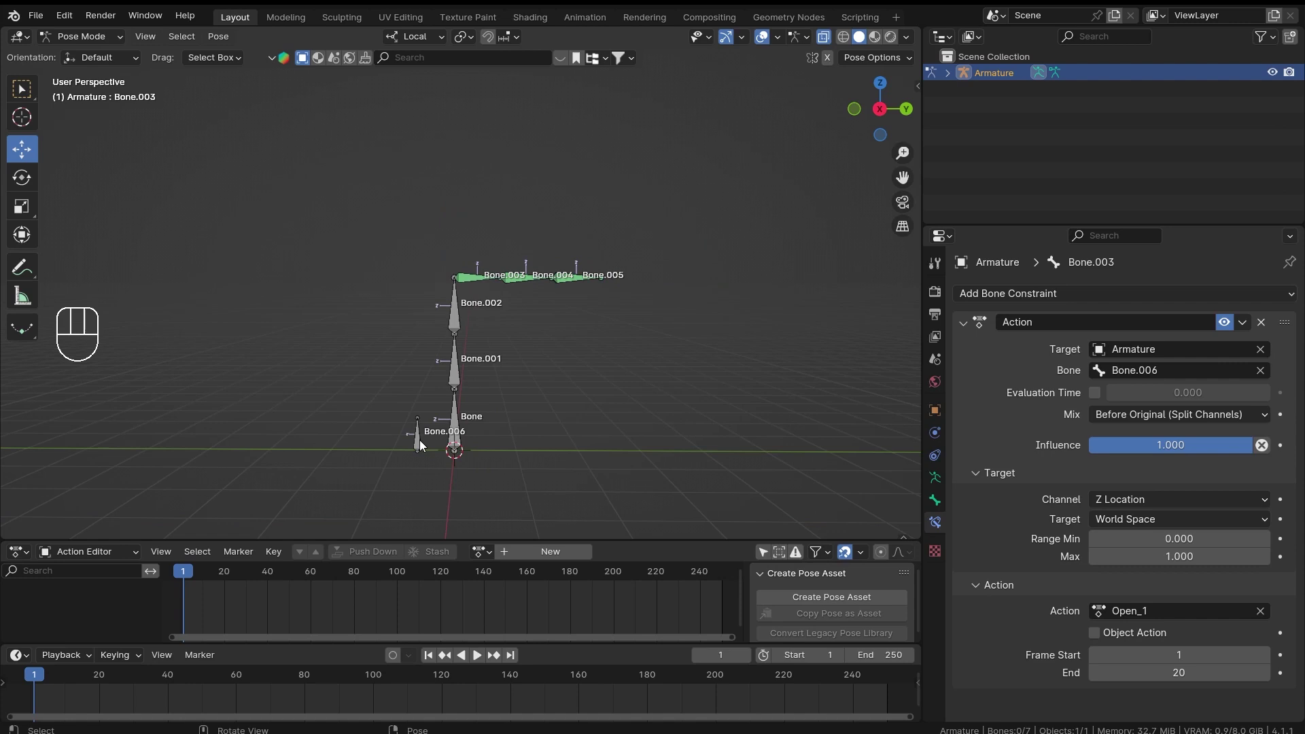
pyautogui.click(418, 394)
pyautogui.moveTo(419, 392); pyautogui.dragTo(440, 319)
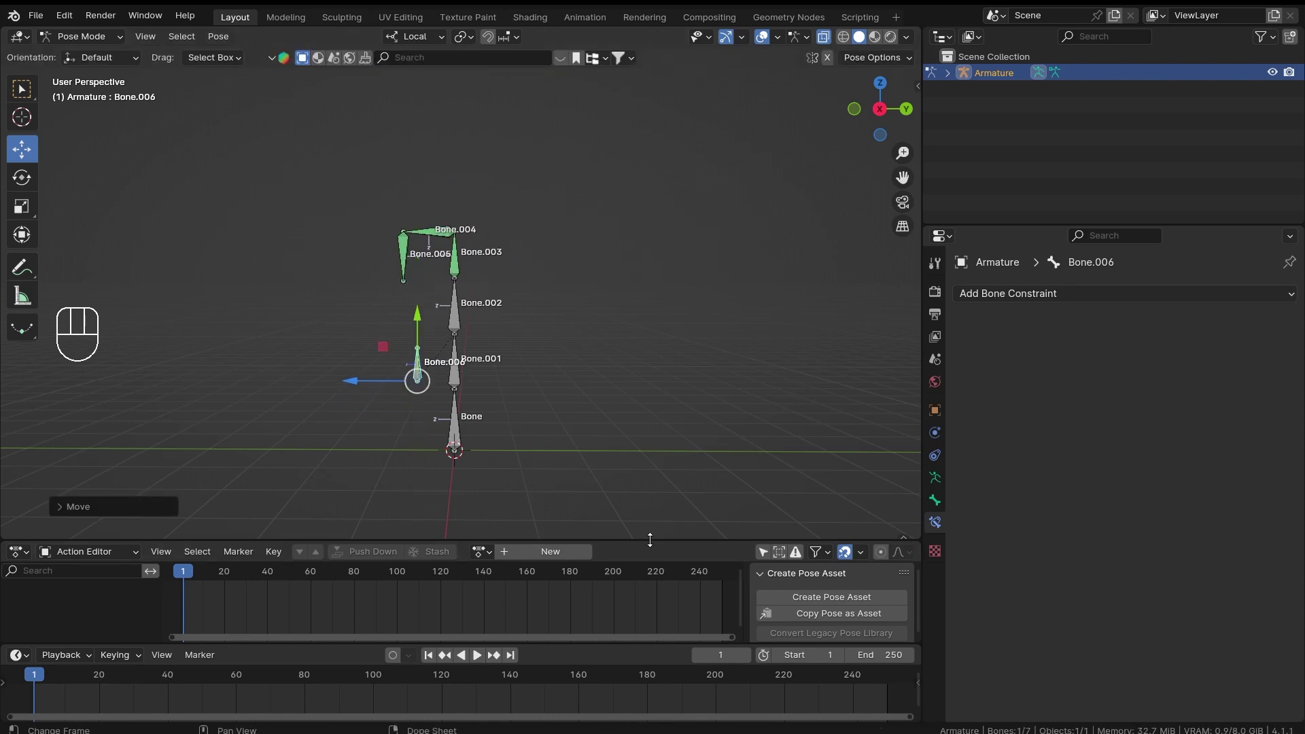
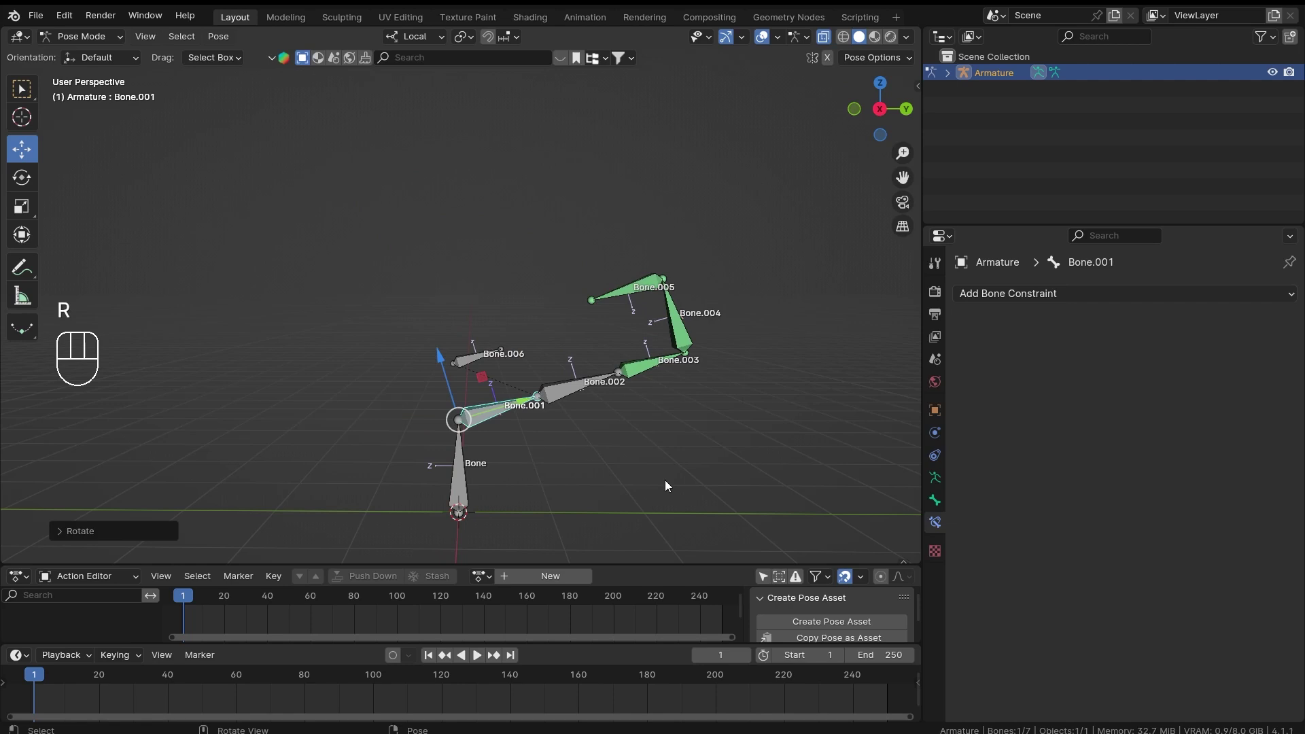
pyautogui.click(581, 390)
pyautogui.press('r')
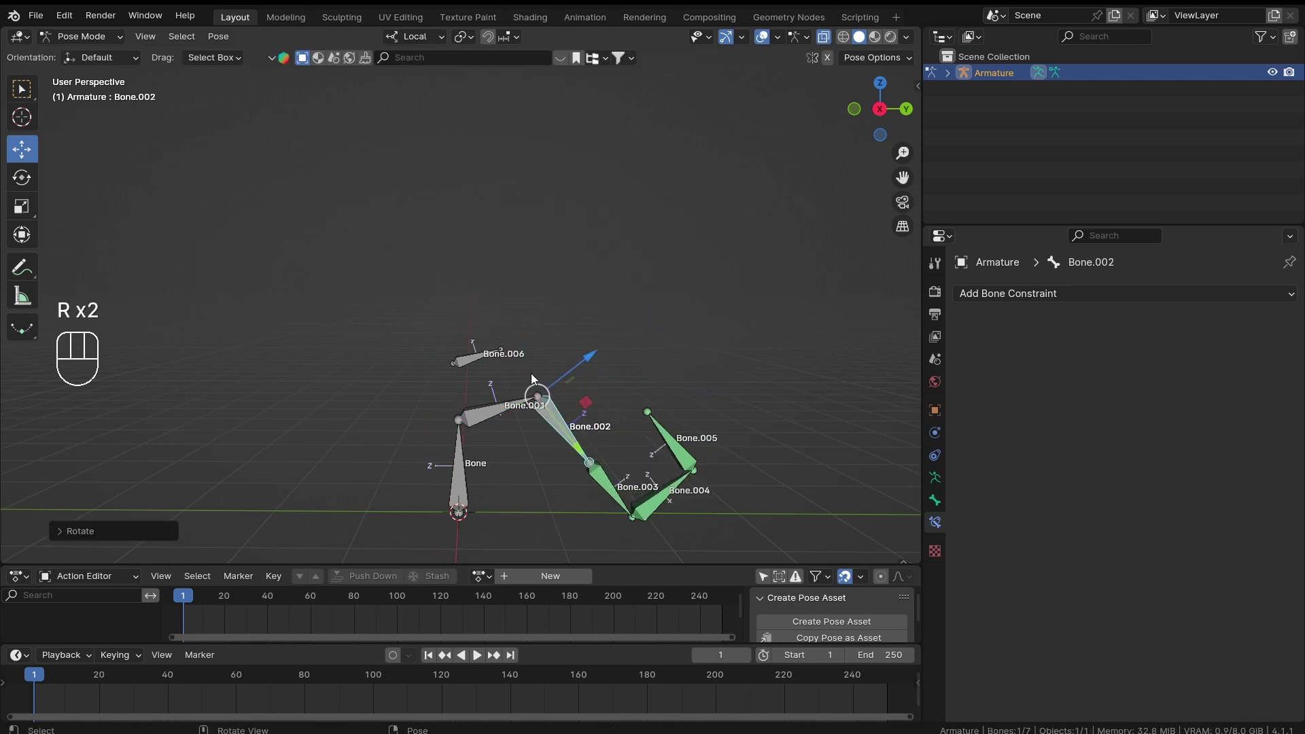
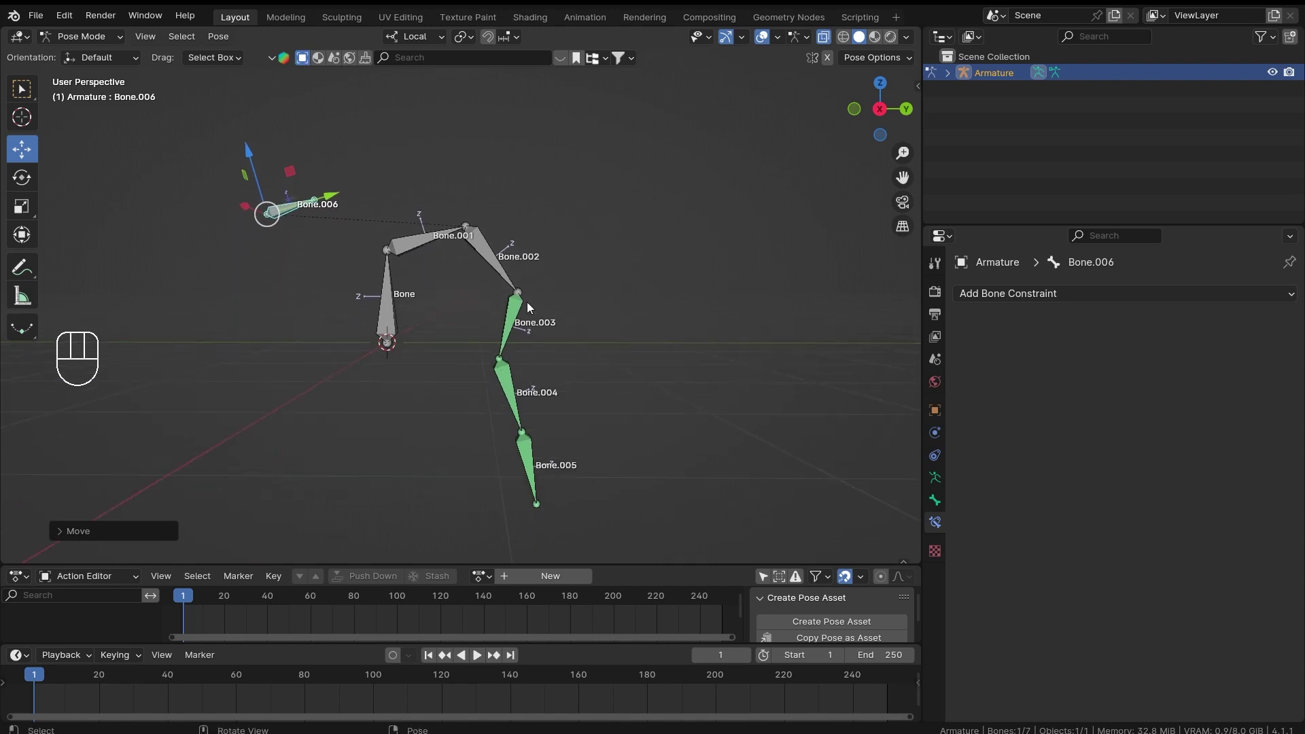
# Check Bone.004's Action constraint targets Bone.006, then reset its pose
pyautogui.click(506, 389)
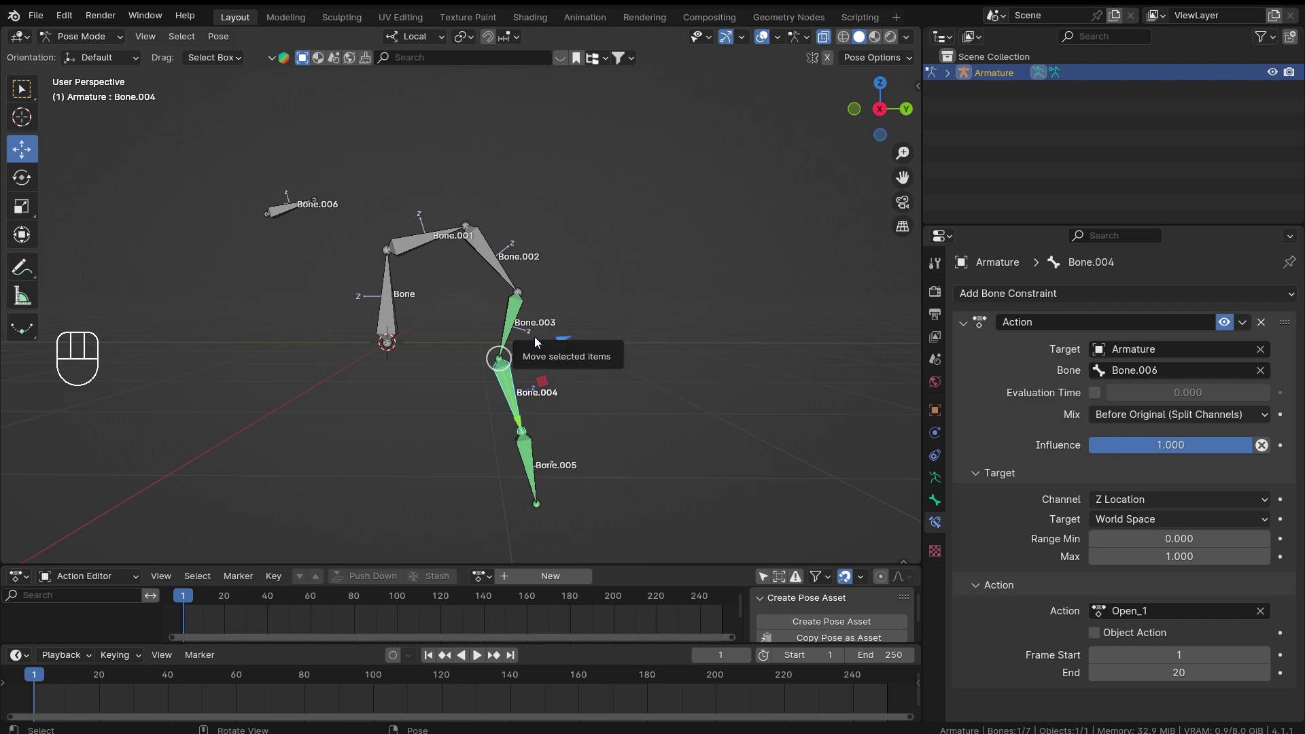
pyautogui.moveTo(543, 460); pyautogui.dragTo(495, 300)
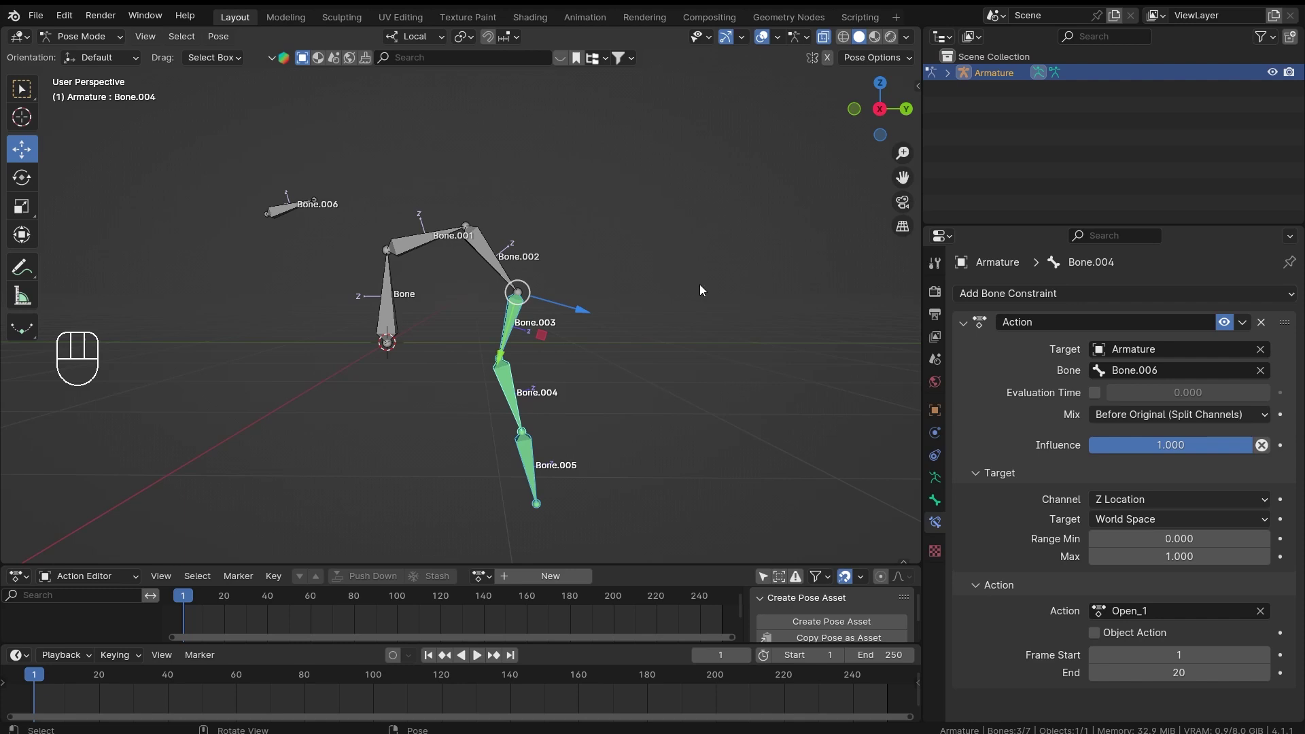
pyautogui.press('alt+r')
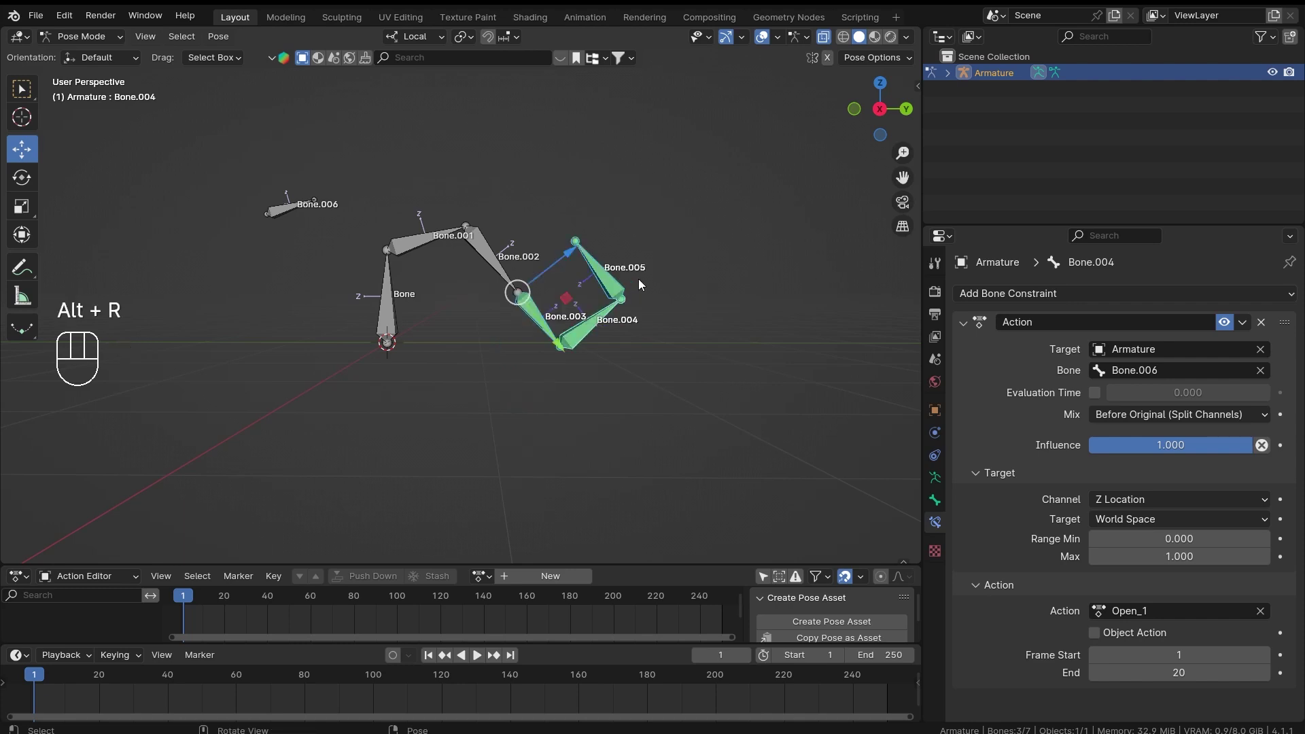
pyautogui.moveTo(709, 271); pyautogui.dragTo(662, 306)
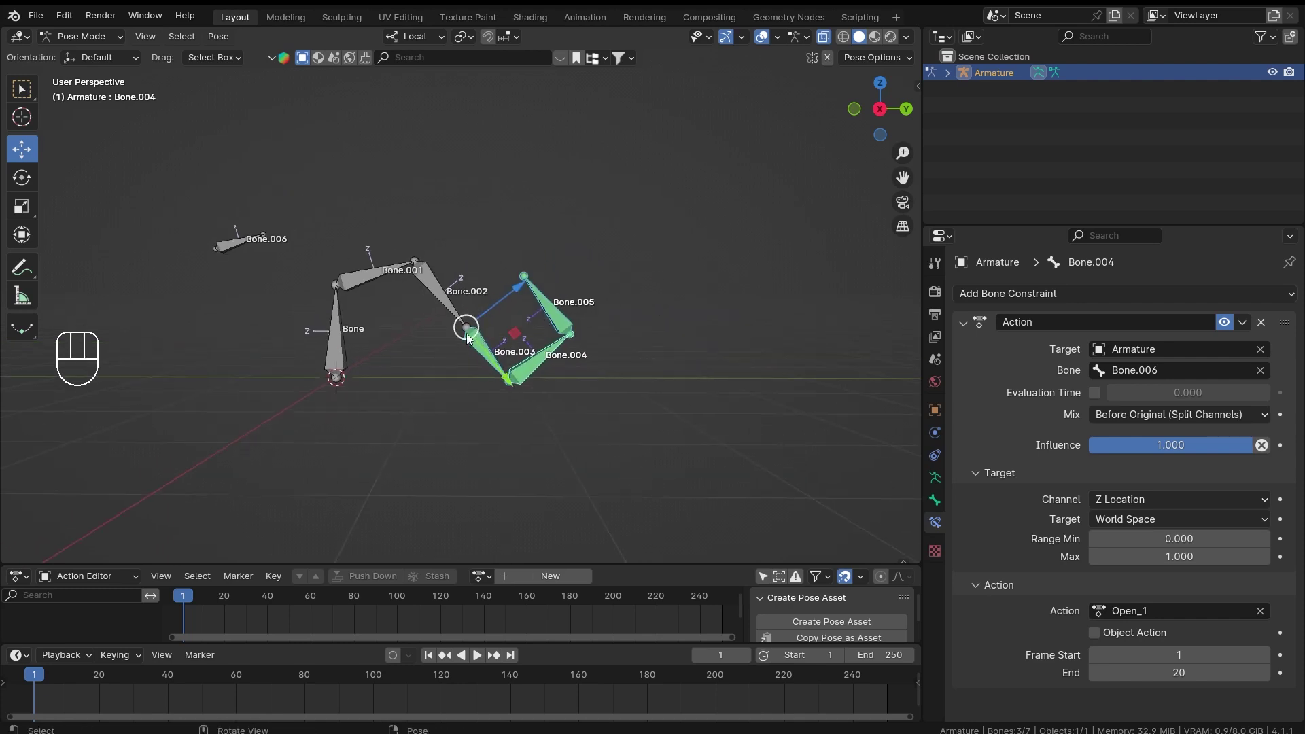
# Confirm Bone.005 also carries the Action constraint driven by Bone.006 and reset the pose
pyautogui.click(560, 311)
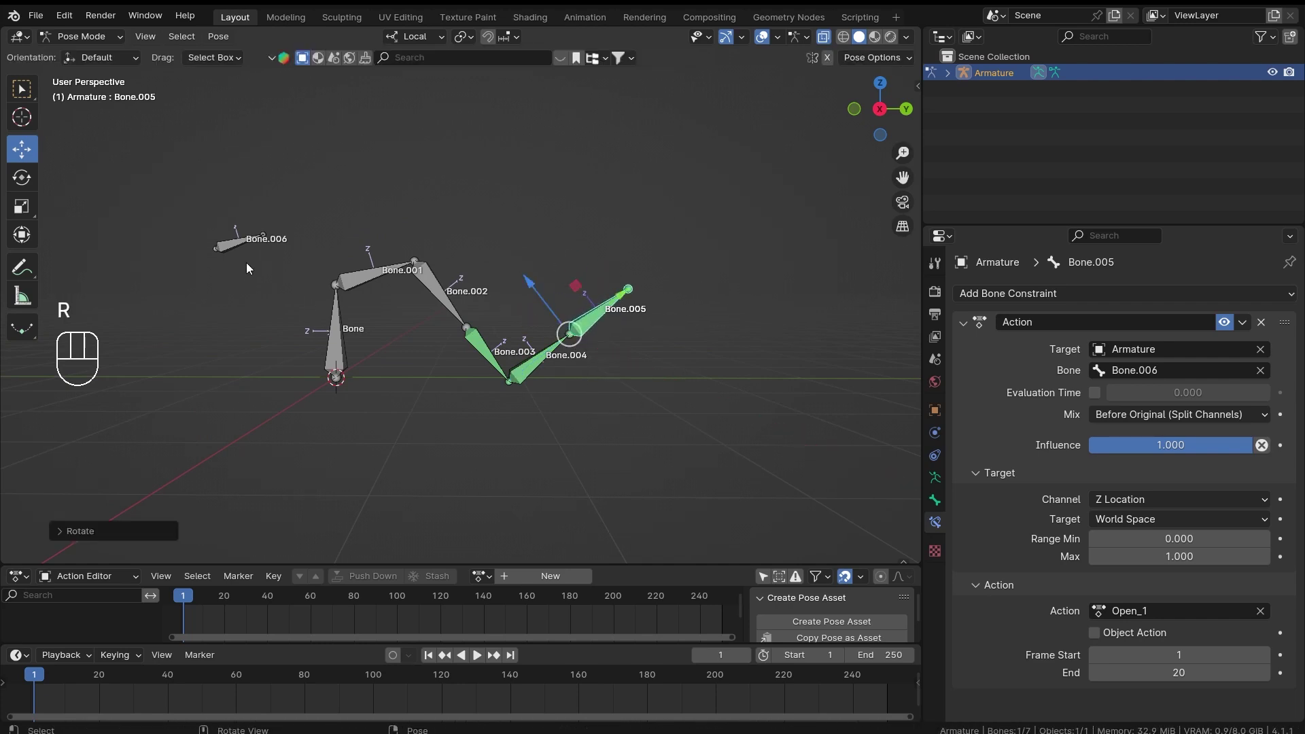
pyautogui.moveTo(241, 209); pyautogui.dragTo(253, 371)
pyautogui.press('space')
pyautogui.press('space')
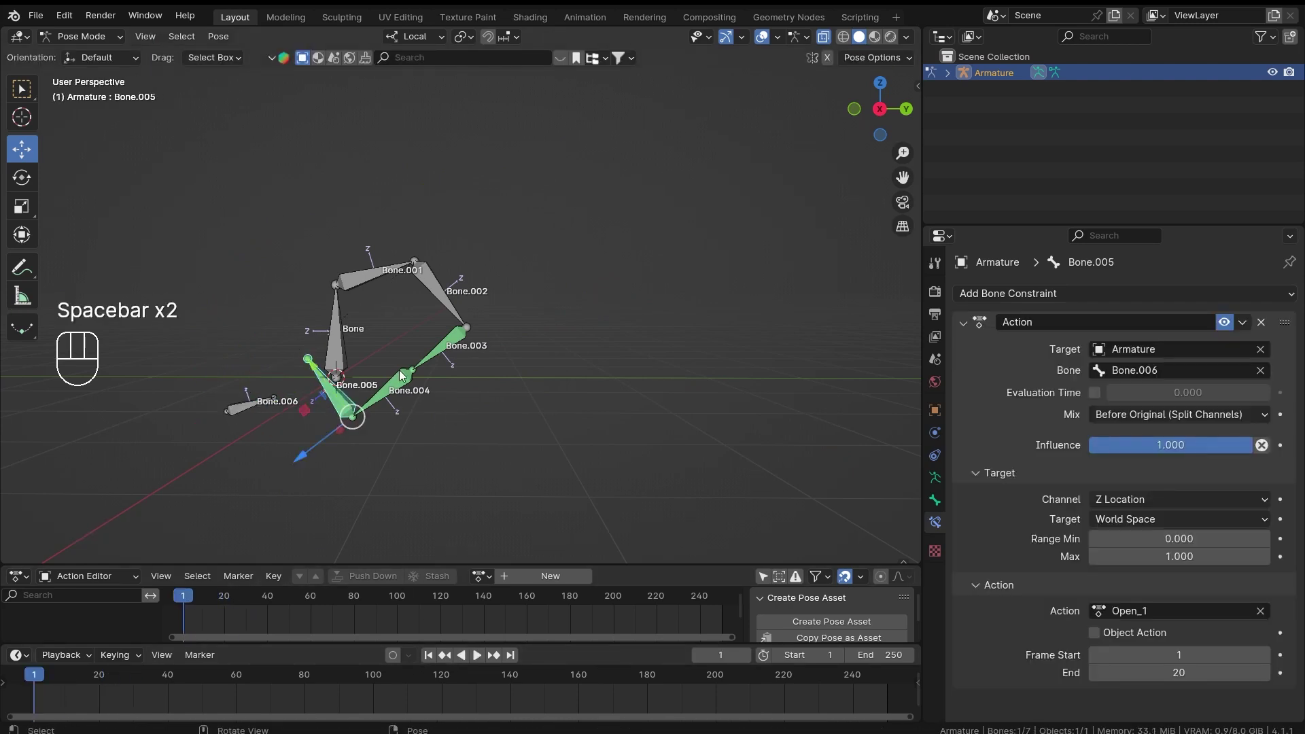
pyautogui.press('alt+r')
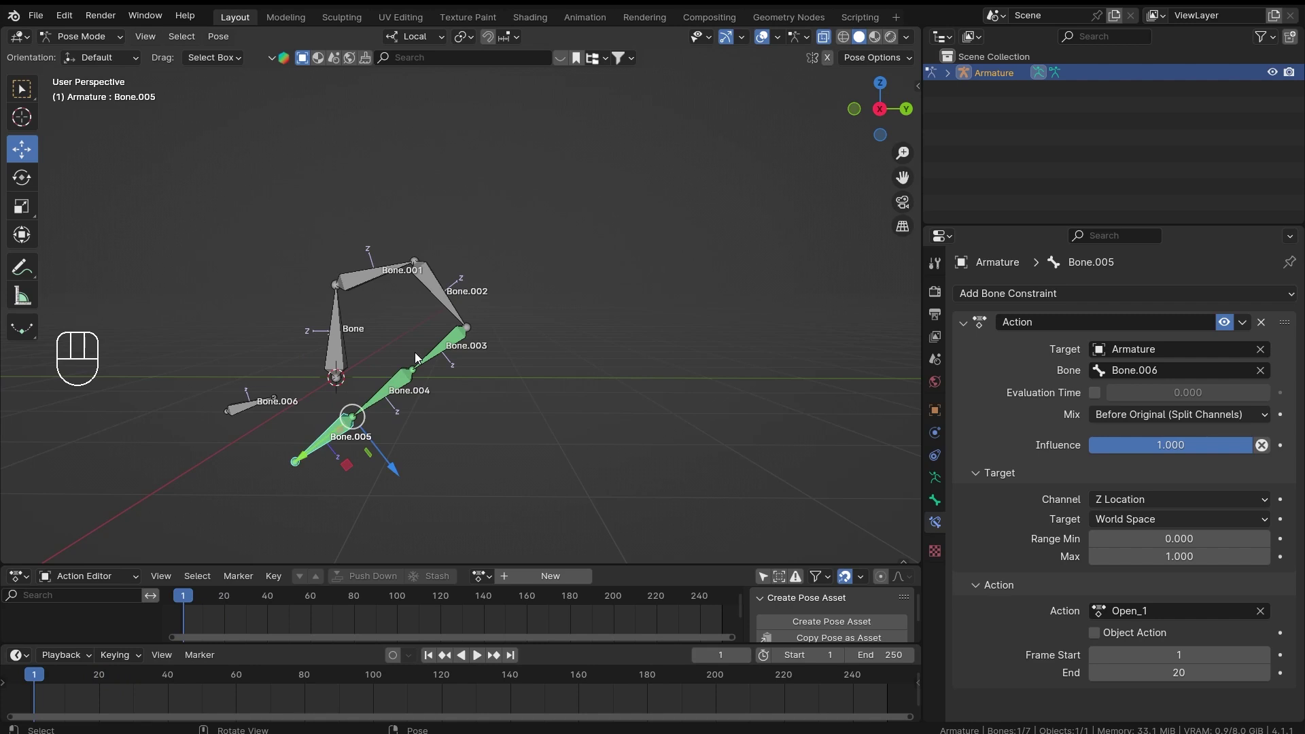
# Move the control Bone.006 so all three finger bones fold into a tight curl
pyautogui.click(253, 405)
pyautogui.moveTo(250, 369); pyautogui.dragTo(262, 234)
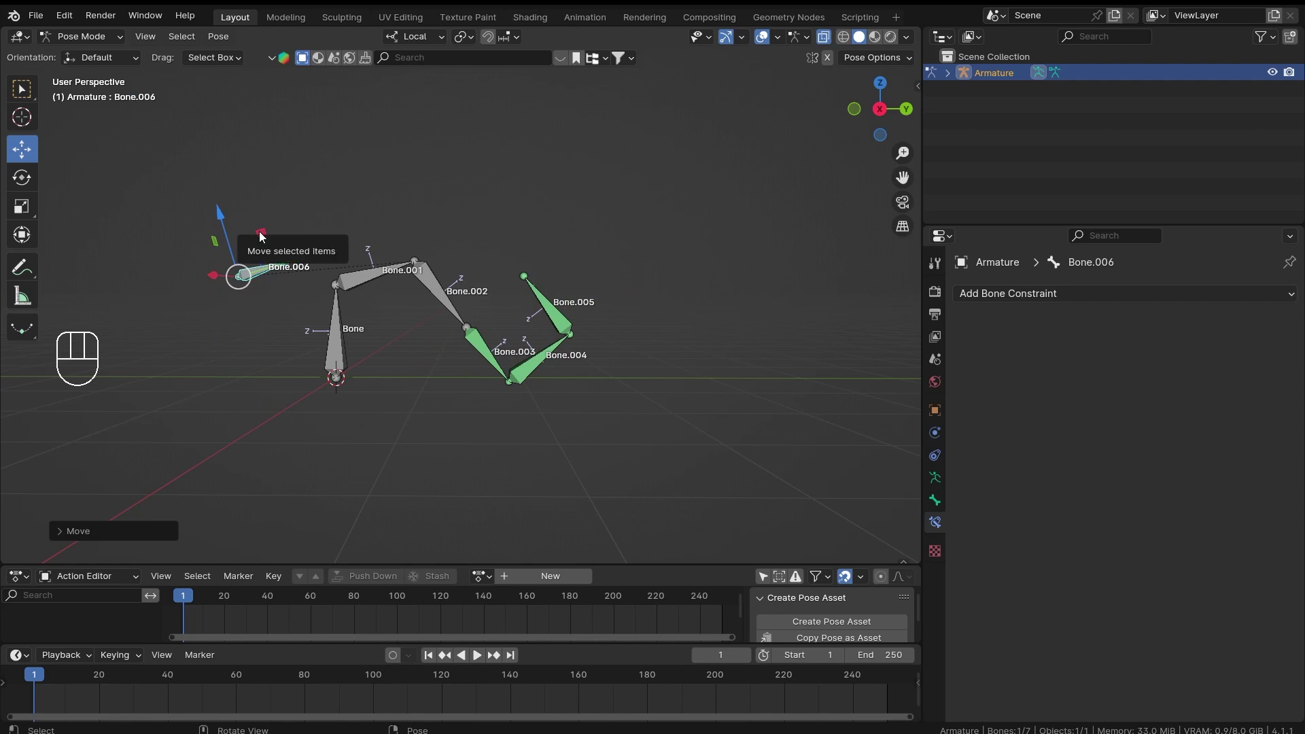
pyautogui.moveTo(265, 236); pyautogui.dragTo(264, 280)
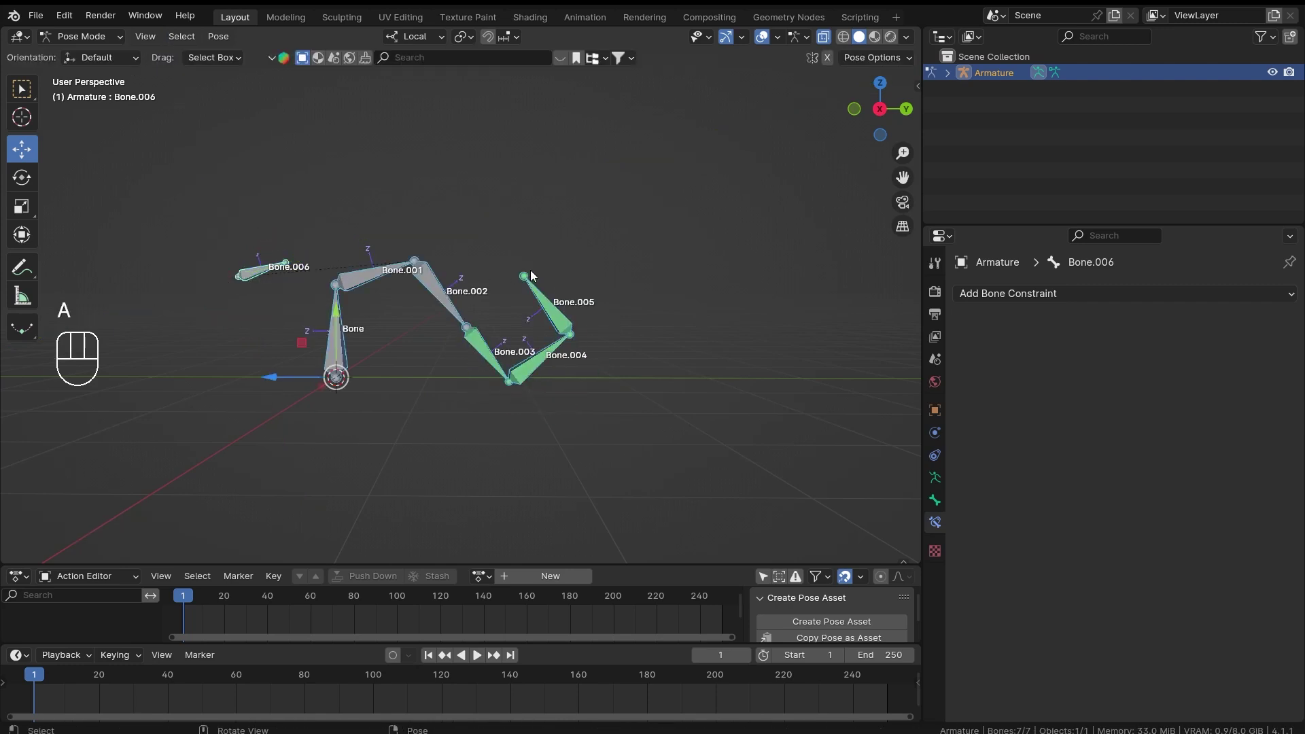
# Straighten the finger and bring up Bone.003's Action constraint in the properties
pyautogui.press('alt+r')
pyautogui.moveTo(461, 260); pyautogui.dragTo(564, 420)
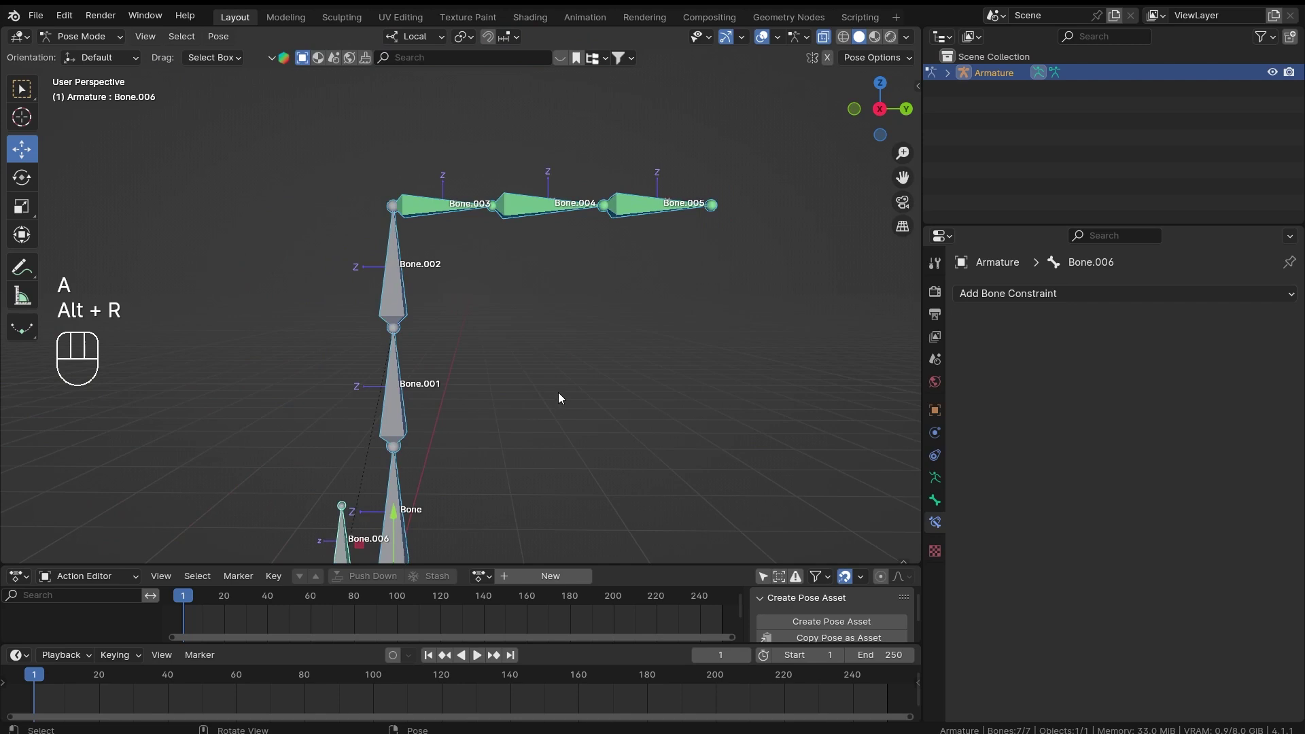
pyautogui.middleClick(504, 352)
pyautogui.click(360, 511)
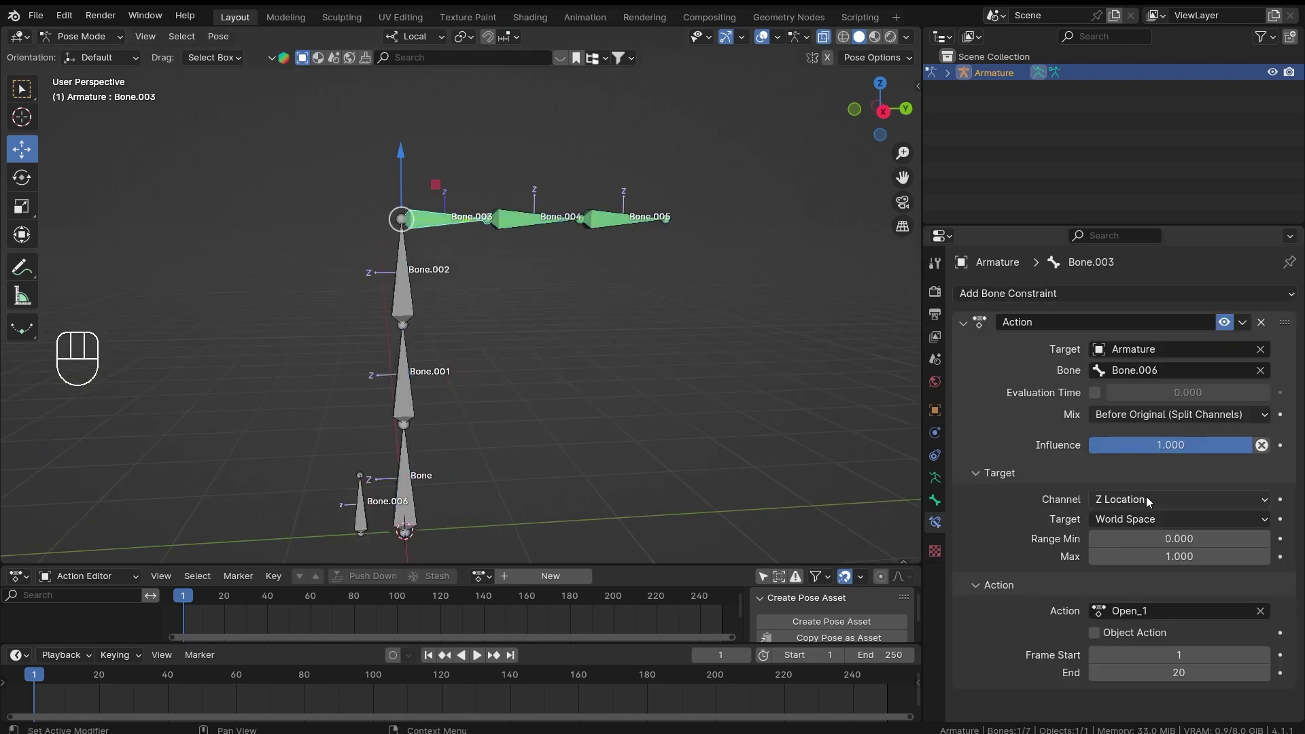
pyautogui.moveTo(1149, 499); pyautogui.dragTo(1142, 585)
pyautogui.middleClick(557, 410)
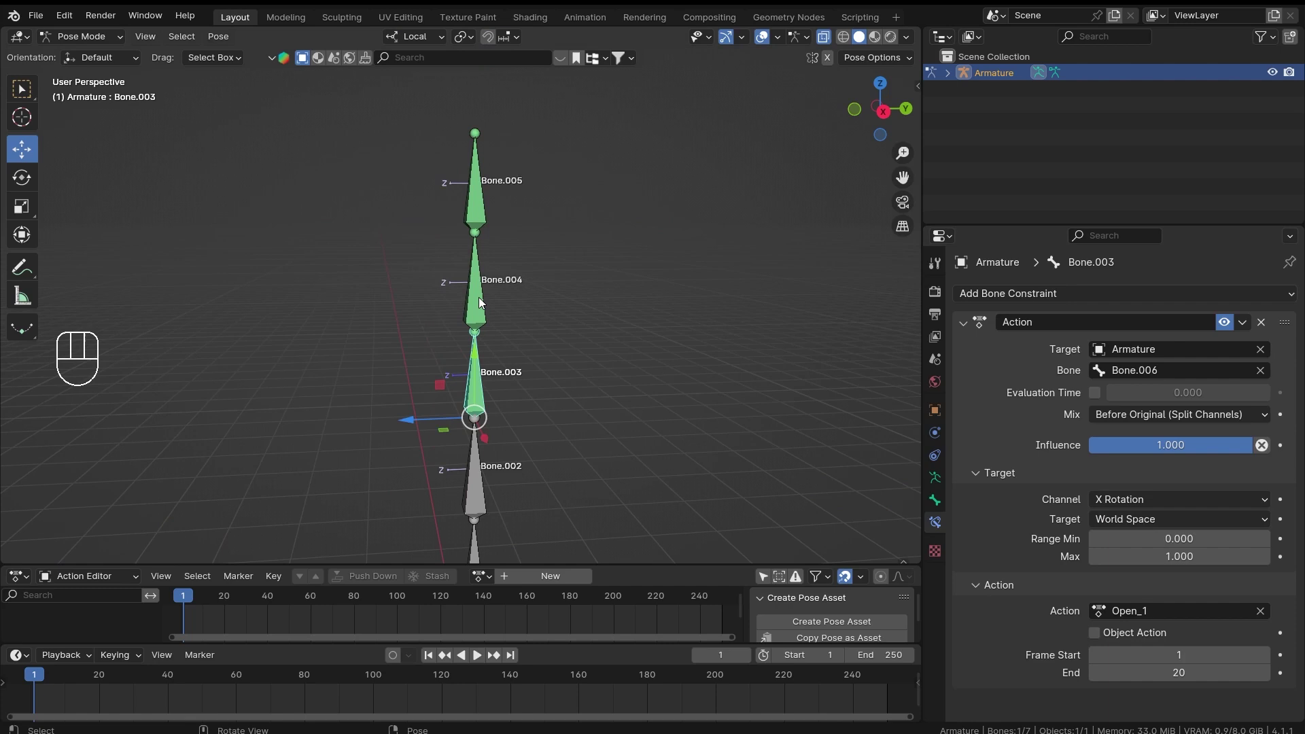
# Switch the finger bones' constraint Channel from Z Location to Bone.006's X Rotation
pyautogui.click(474, 210)
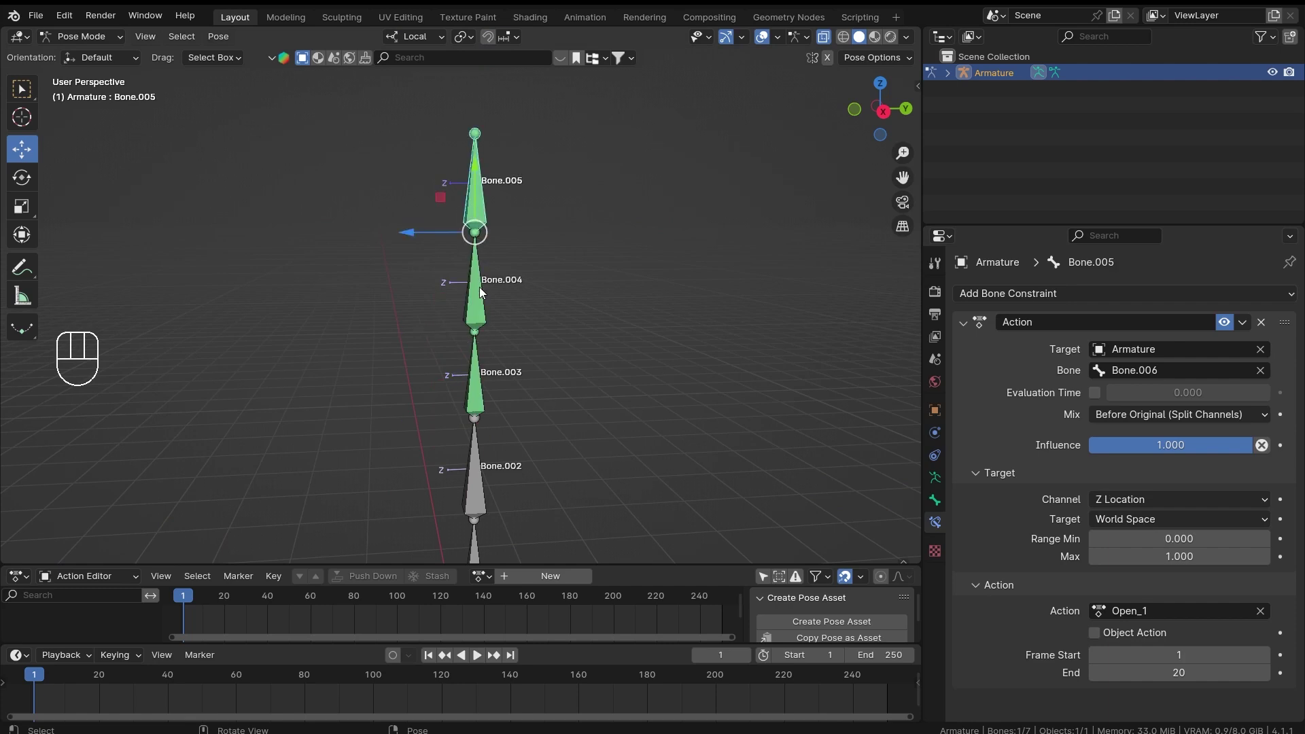
pyautogui.click(484, 301)
pyautogui.click(483, 397)
pyautogui.press('F3')
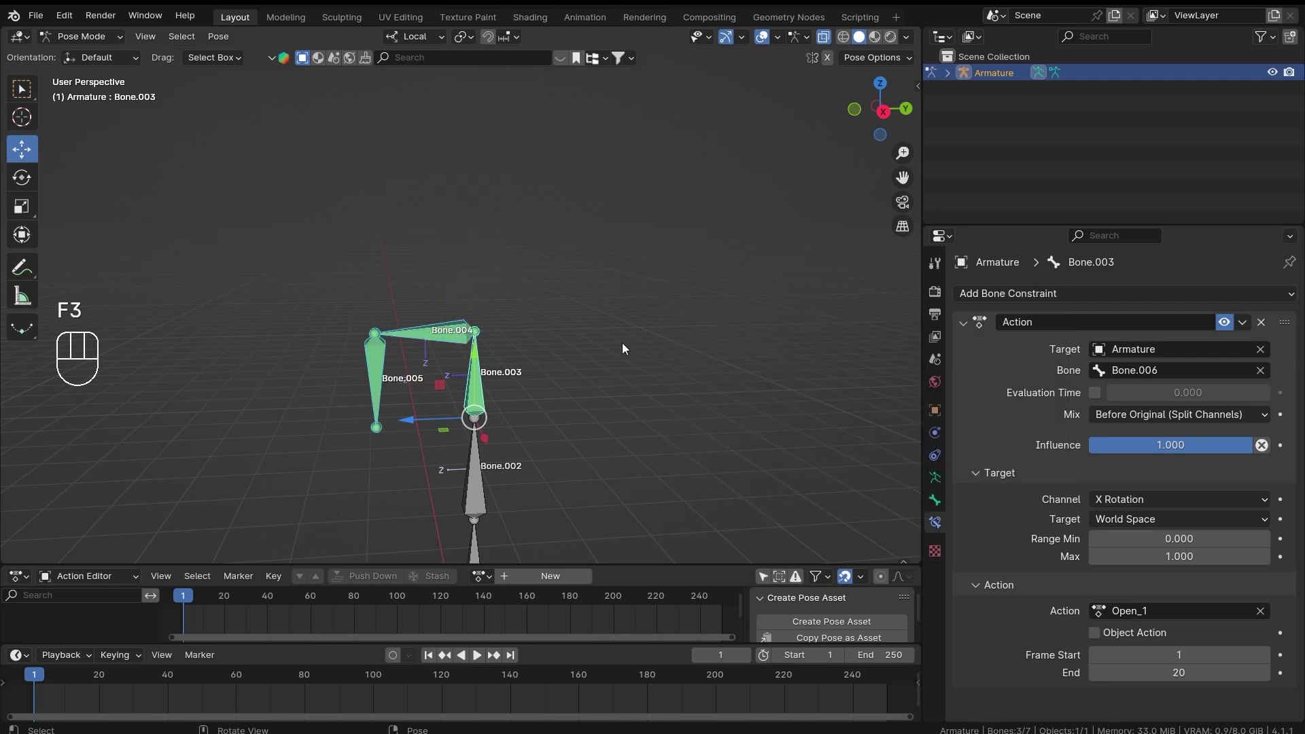
pyautogui.moveTo(554, 376); pyautogui.dragTo(638, 111)
pyautogui.moveTo(528, 449); pyautogui.dragTo(492, 257)
pyautogui.moveTo(611, 283); pyautogui.dragTo(547, 363)
pyautogui.click(470, 232)
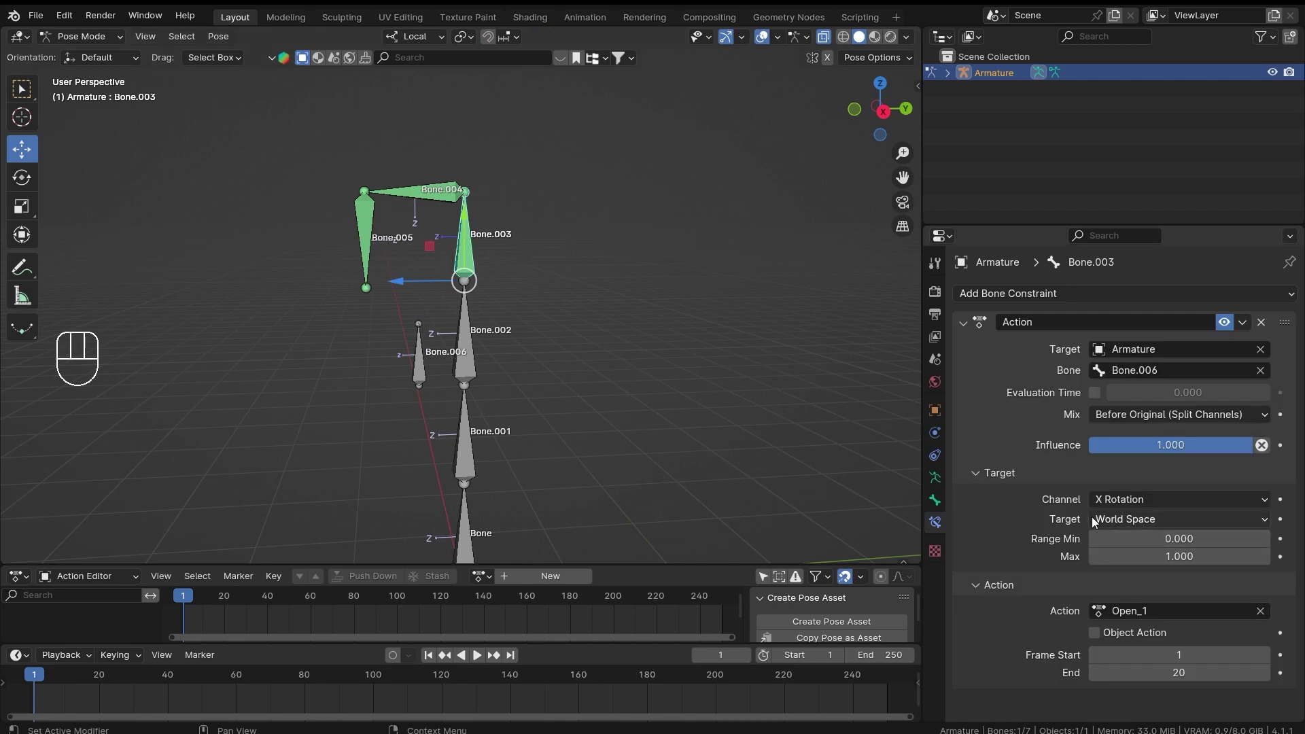
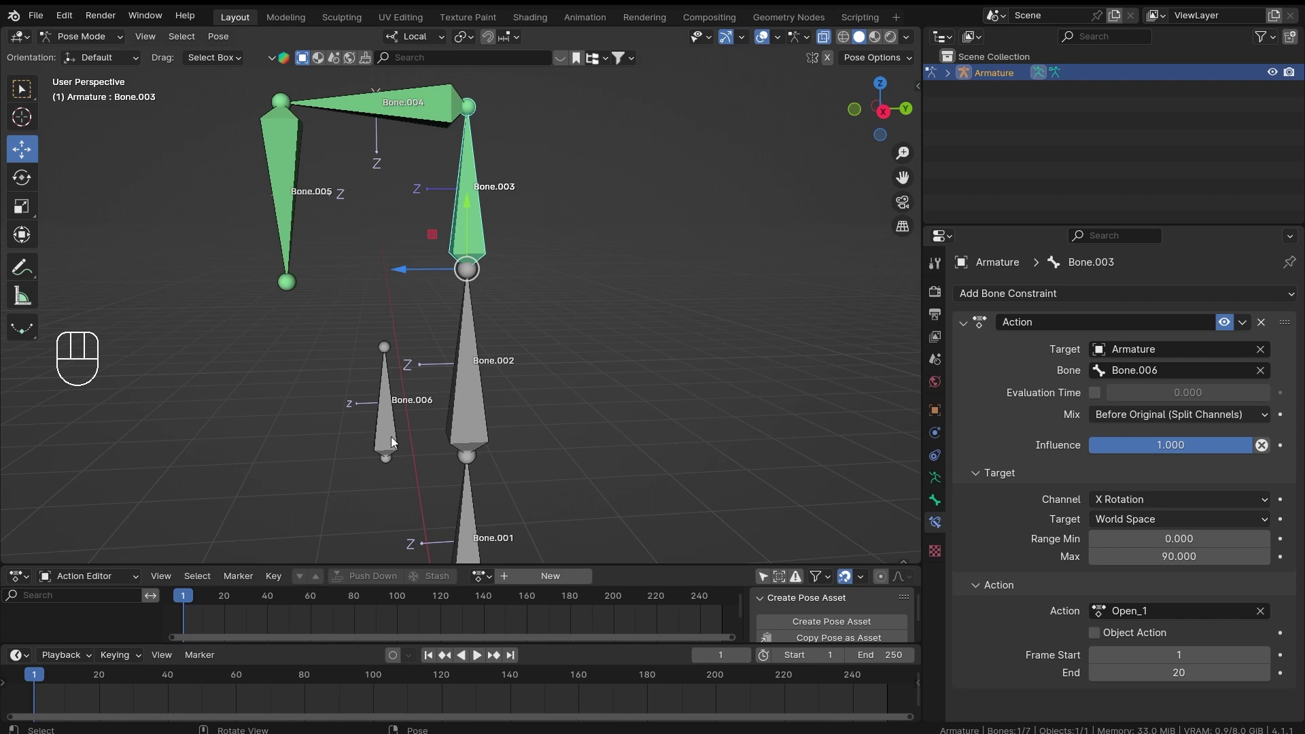
# Set Bone.003's Target Range Max to 90 and select Bone.005 with Bone.003 active
pyautogui.middleClick(494, 312)
pyautogui.moveTo(506, 293); pyautogui.dragTo(516, 271)
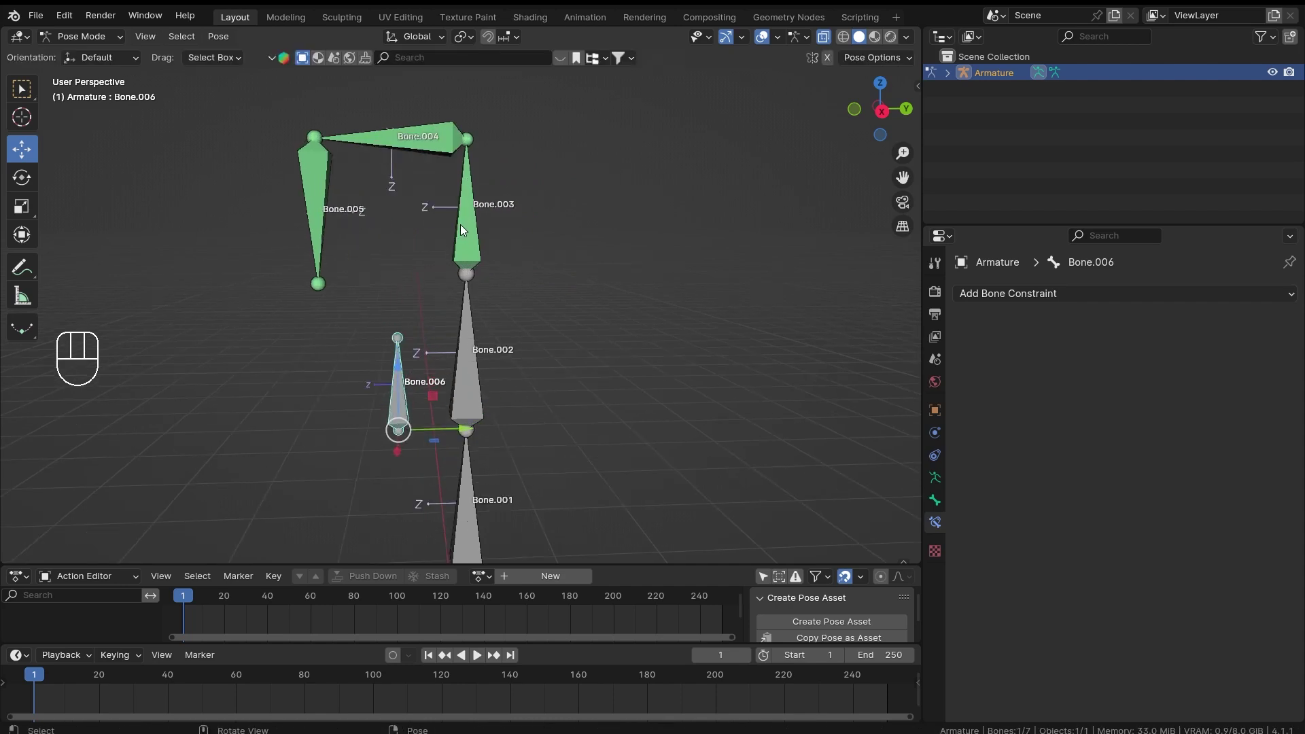
pyautogui.moveTo(614, 215); pyautogui.dragTo(603, 309)
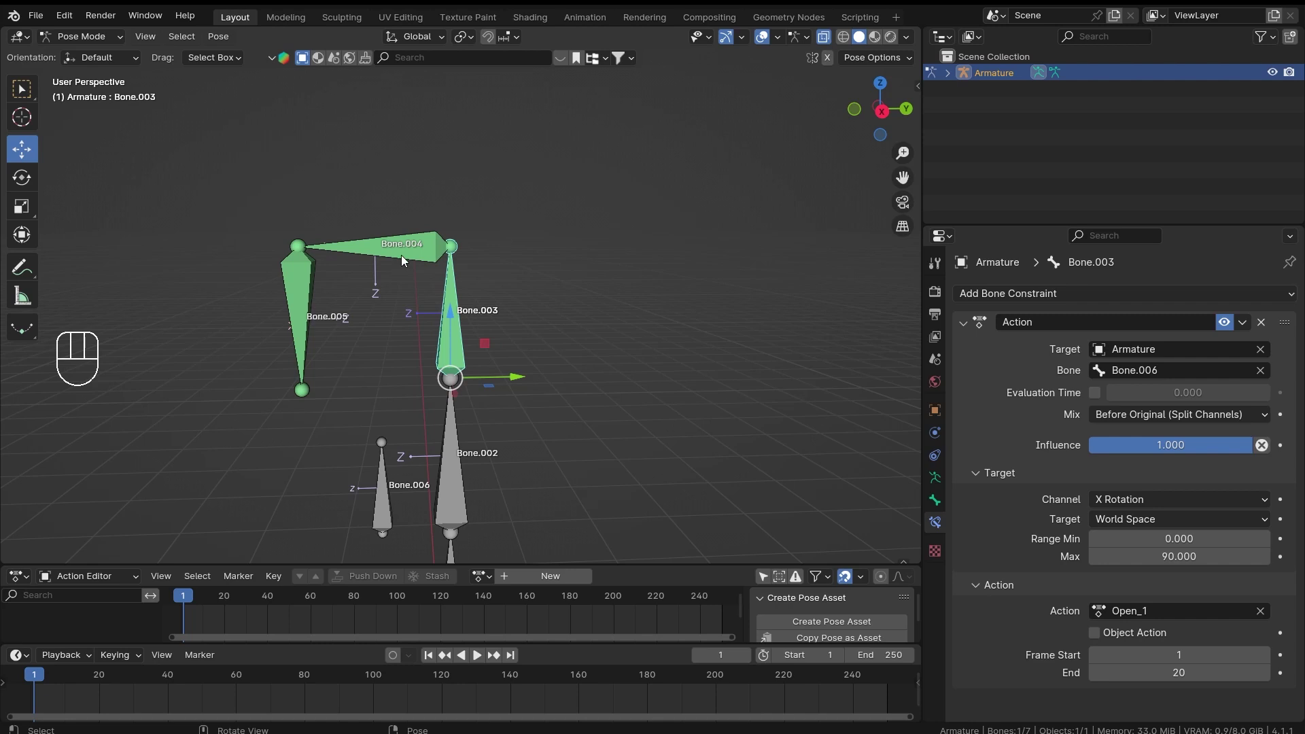
pyautogui.click(404, 258)
pyautogui.click(312, 320)
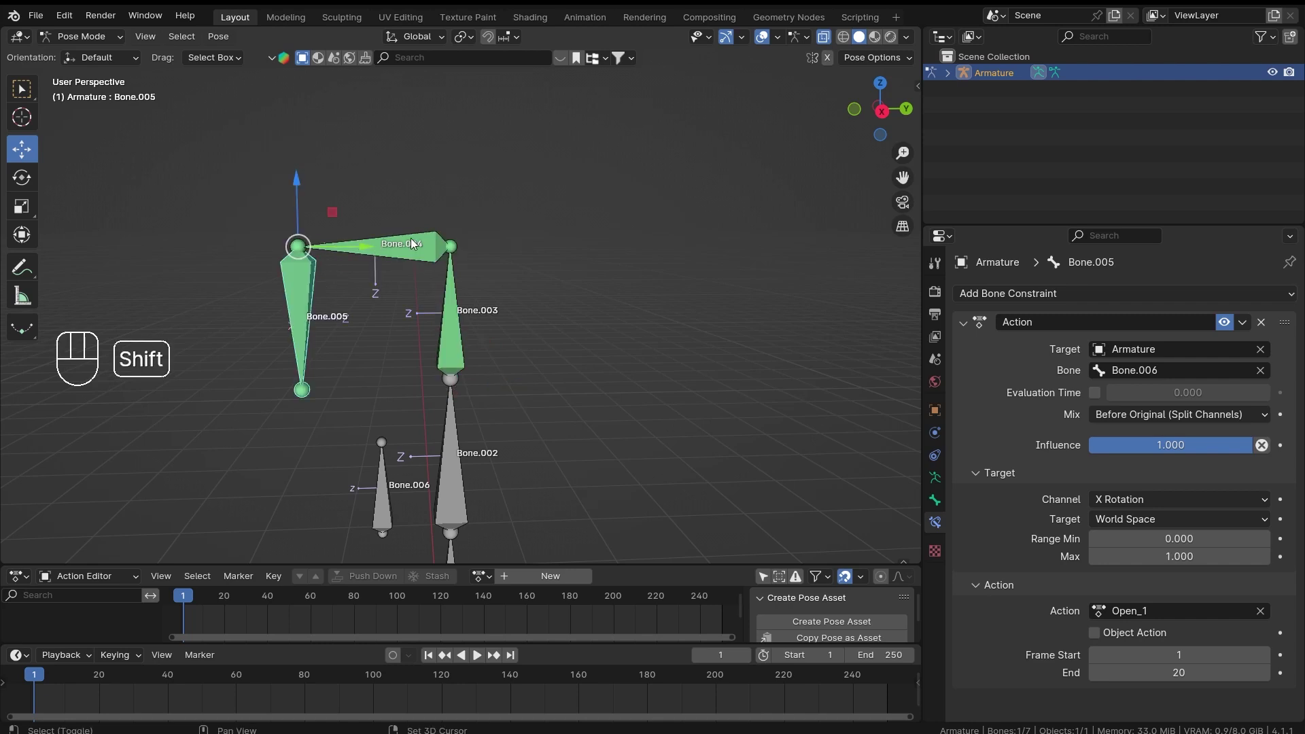
pyautogui.click(455, 330)
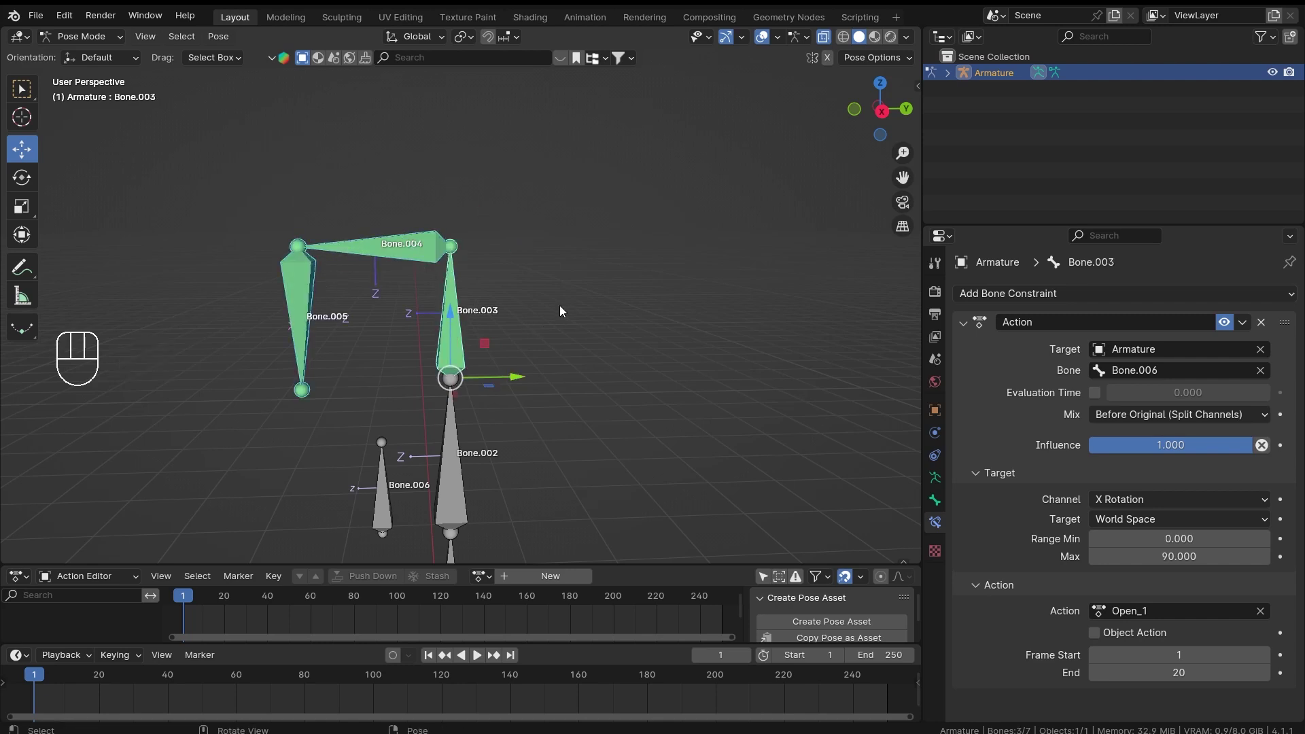
# Set Bone.003's Action constraint range to Min 90, Max 180
pyautogui.press('F3')
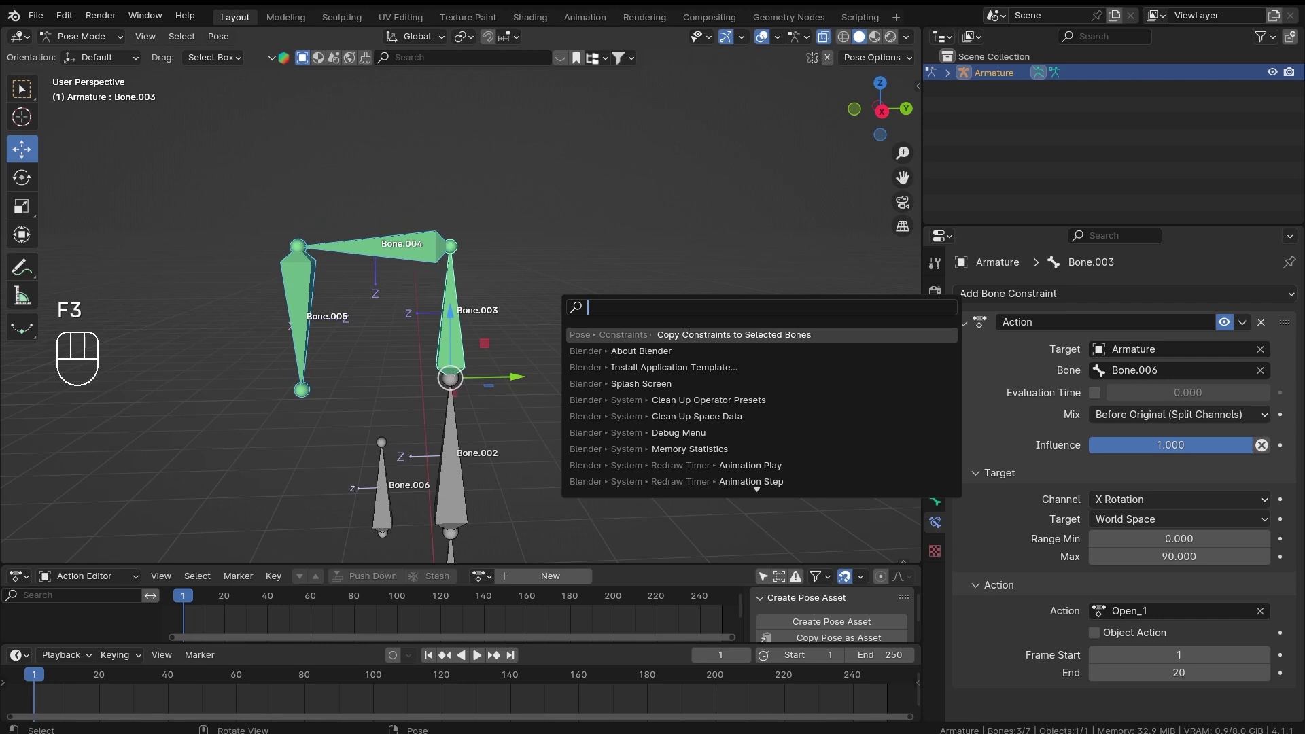
pyautogui.moveTo(595, 382); pyautogui.dragTo(600, 292)
pyautogui.click(405, 314)
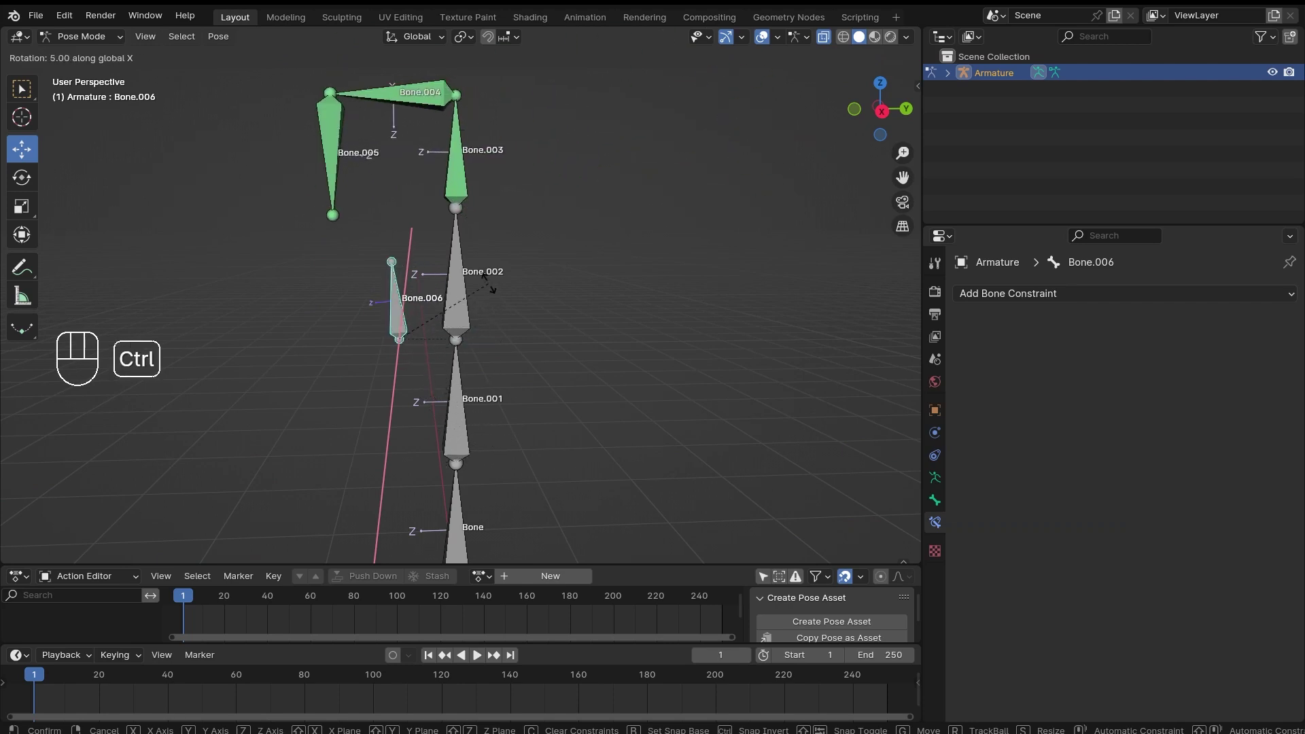
pyautogui.moveTo(524, 221); pyautogui.dragTo(525, 262)
pyautogui.click(452, 255)
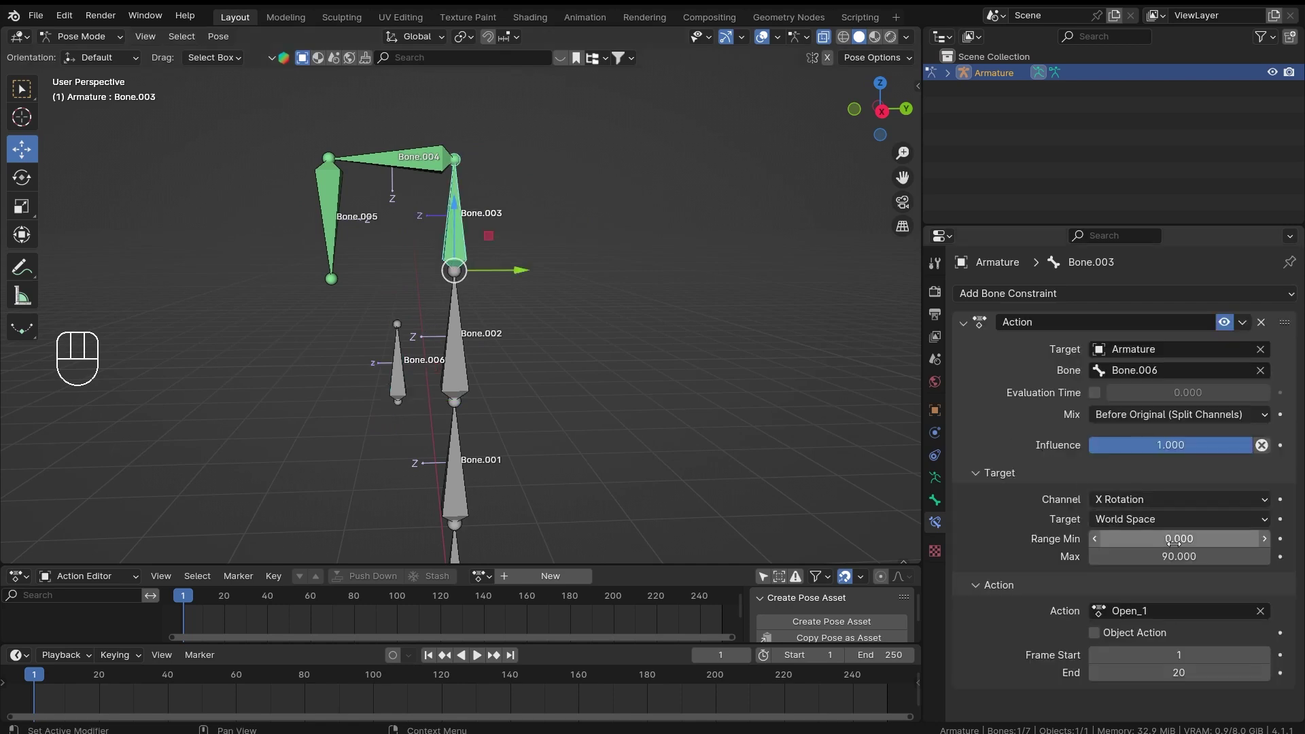
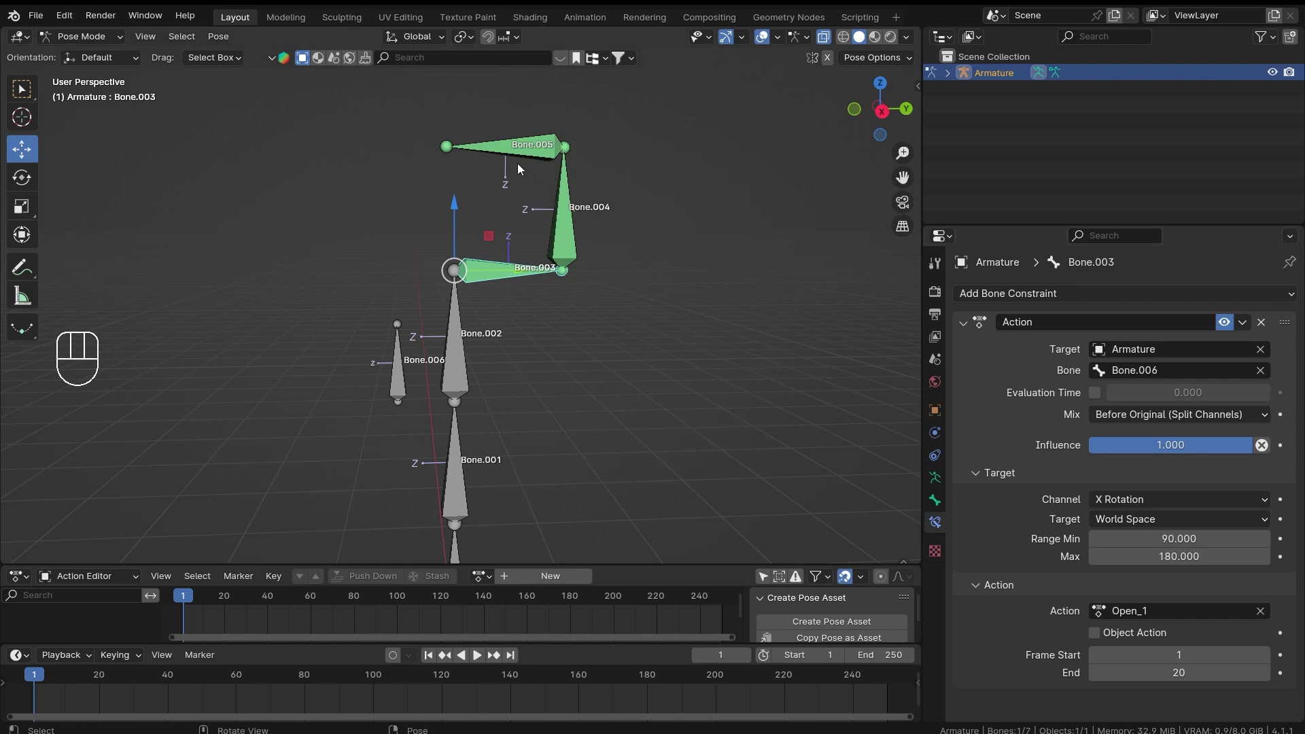
pyautogui.click(523, 162)
pyautogui.click(563, 225)
pyautogui.moveTo(490, 277); pyautogui.dragTo(617, 303)
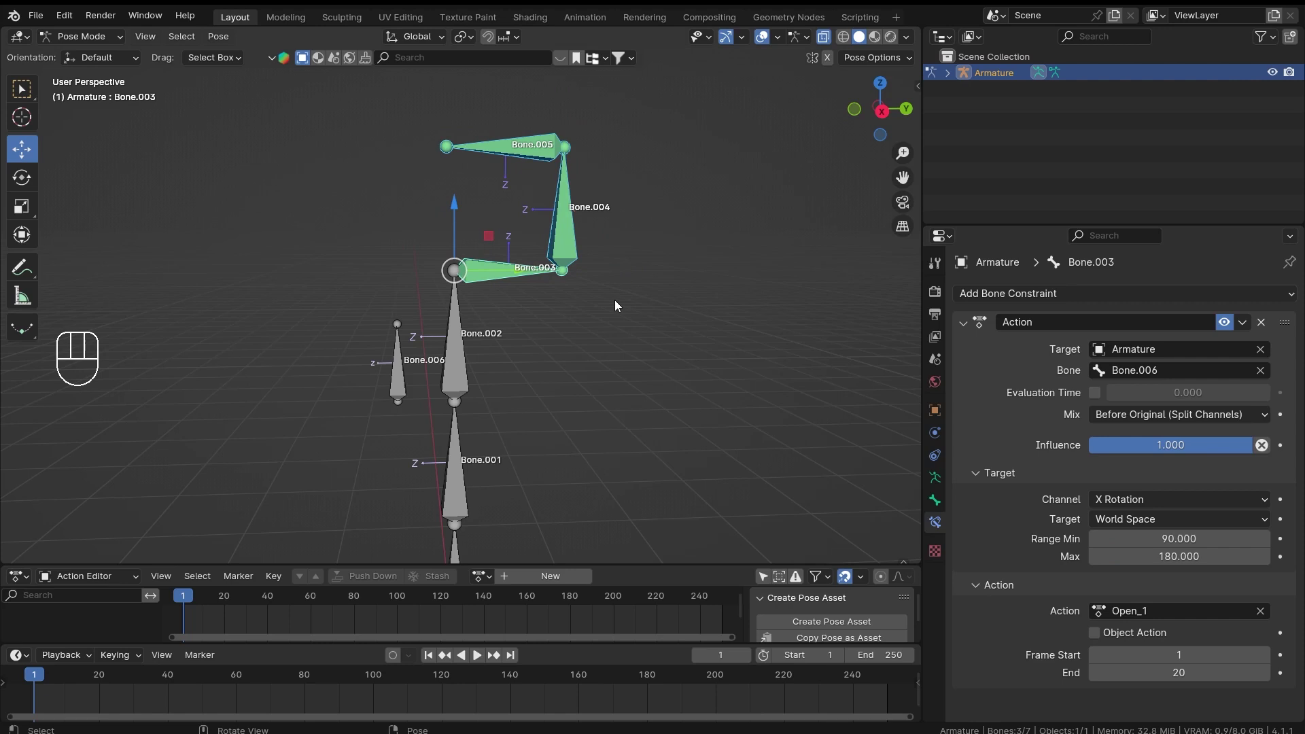
# Copy Bone.003's constraints to the selected finger bones and rotate Bone.006 to test
pyautogui.press('F3')
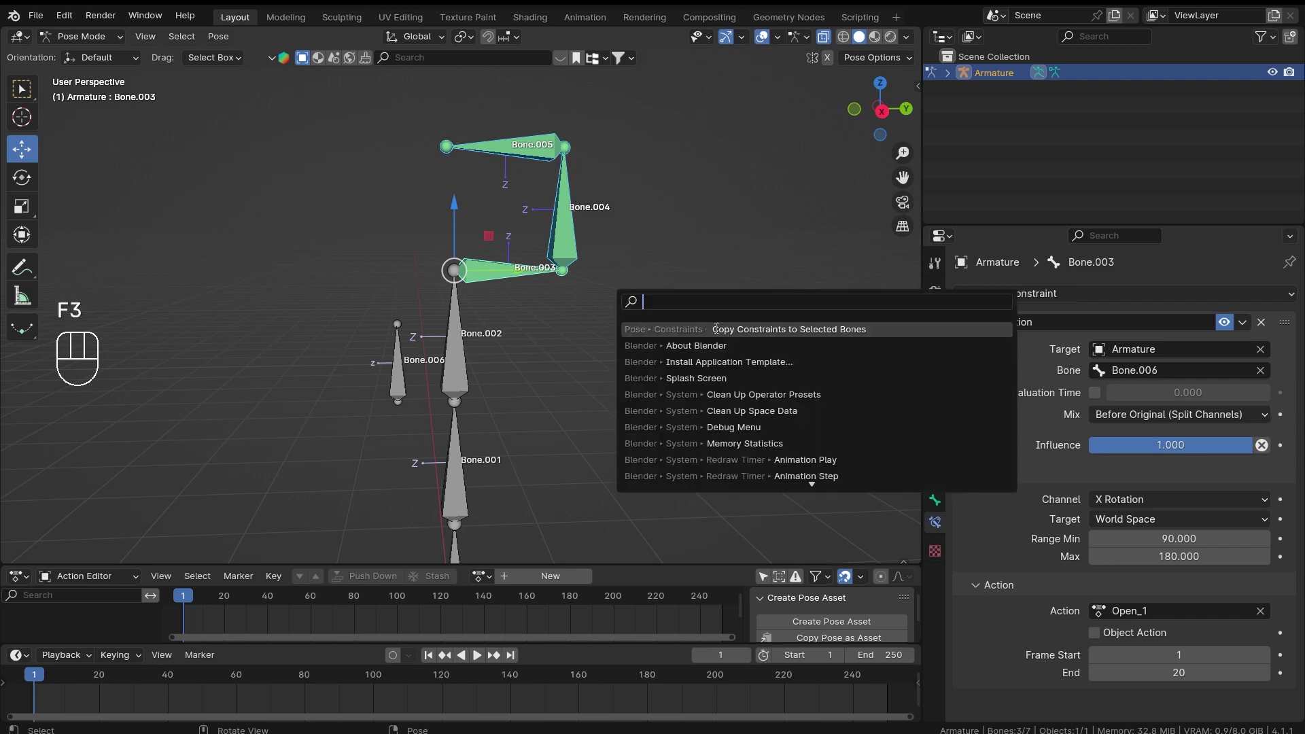
pyautogui.click(403, 380)
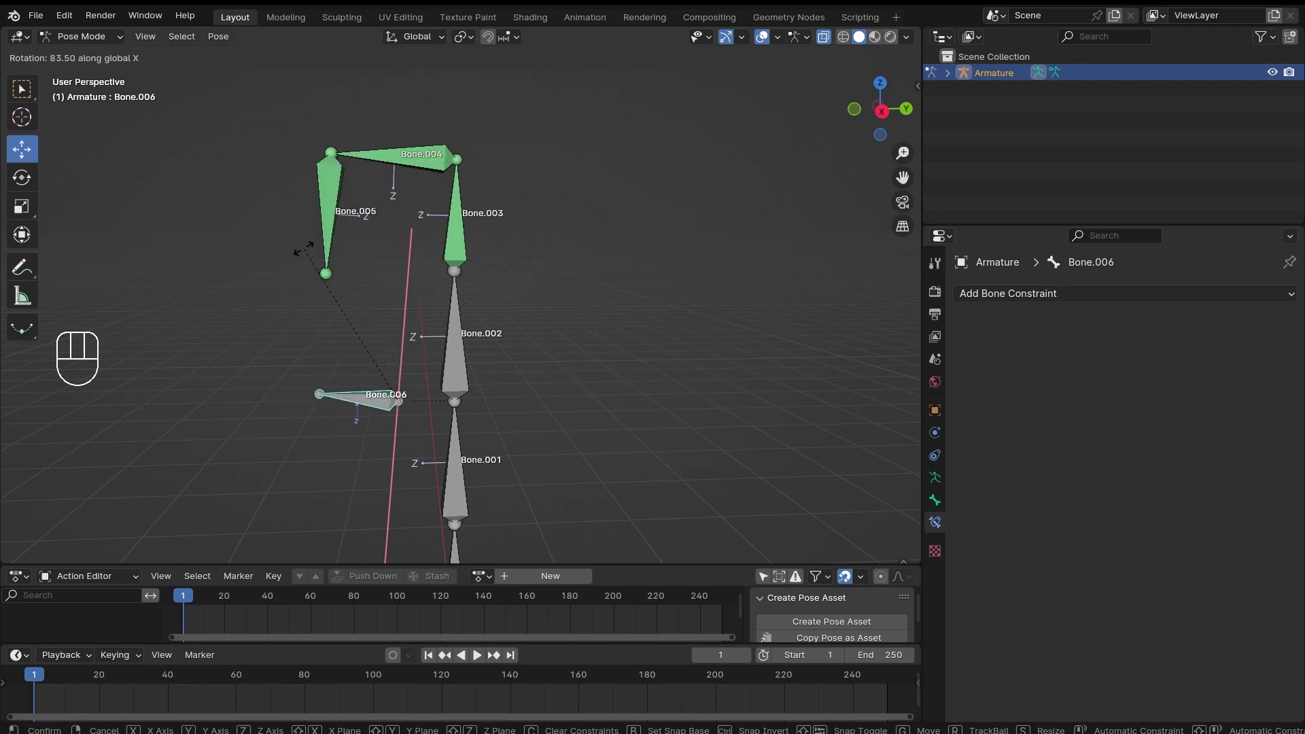
pyautogui.moveTo(588, 362); pyautogui.dragTo(555, 291)
pyautogui.press('r')
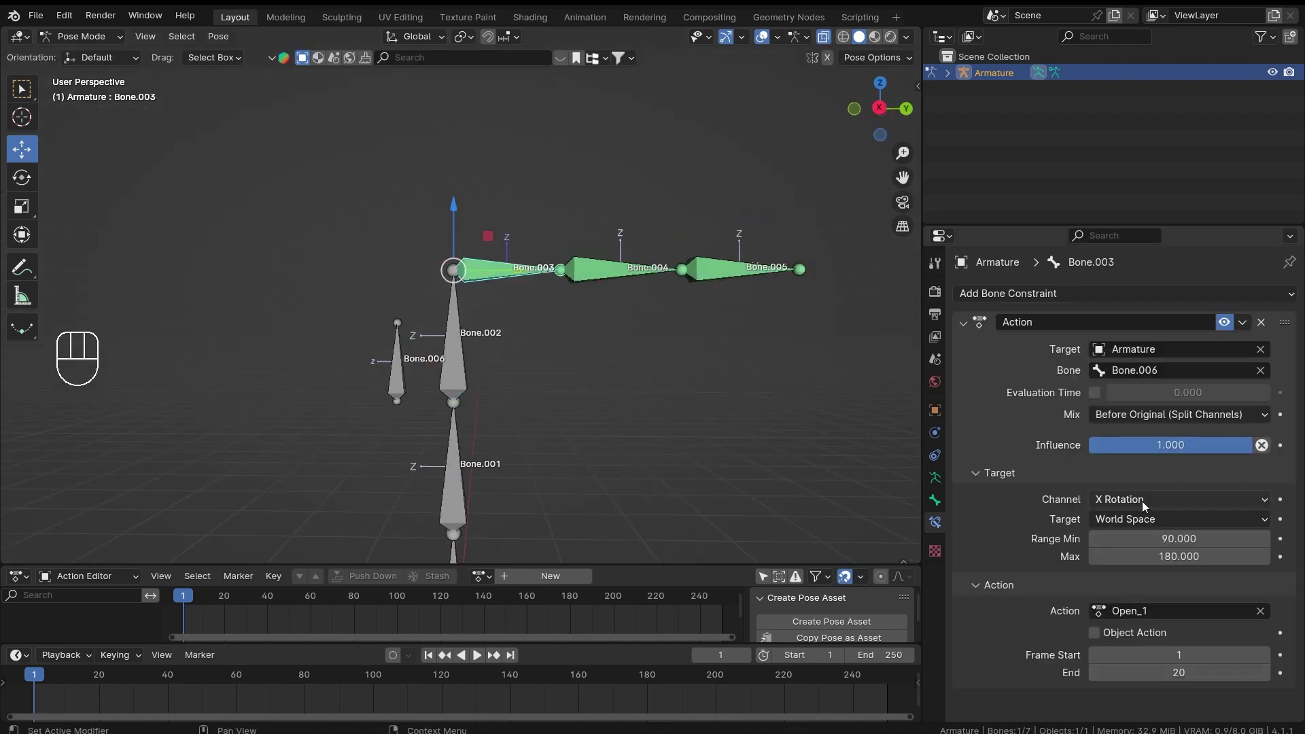
# Drive the Action constraint from Bone.006's Z Scale with a range of 1 to 2
pyautogui.moveTo(1166, 507); pyautogui.dragTo(1128, 685)
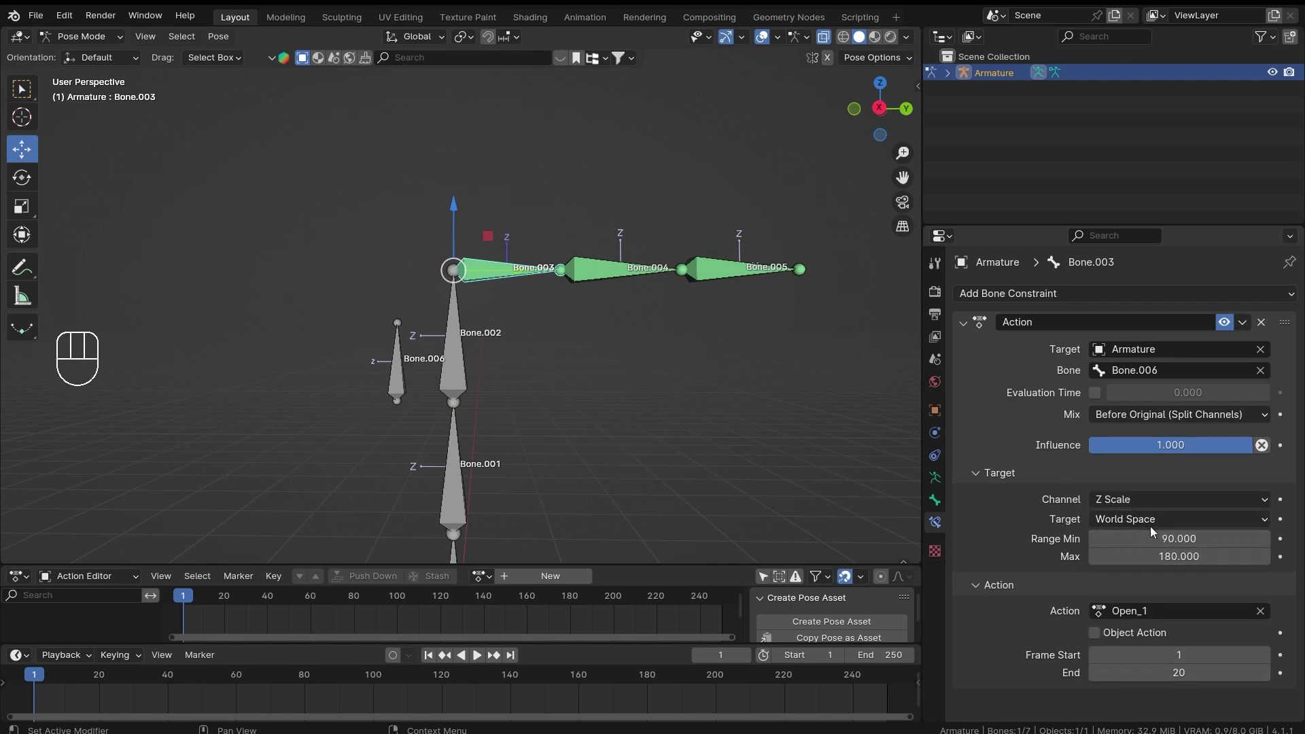
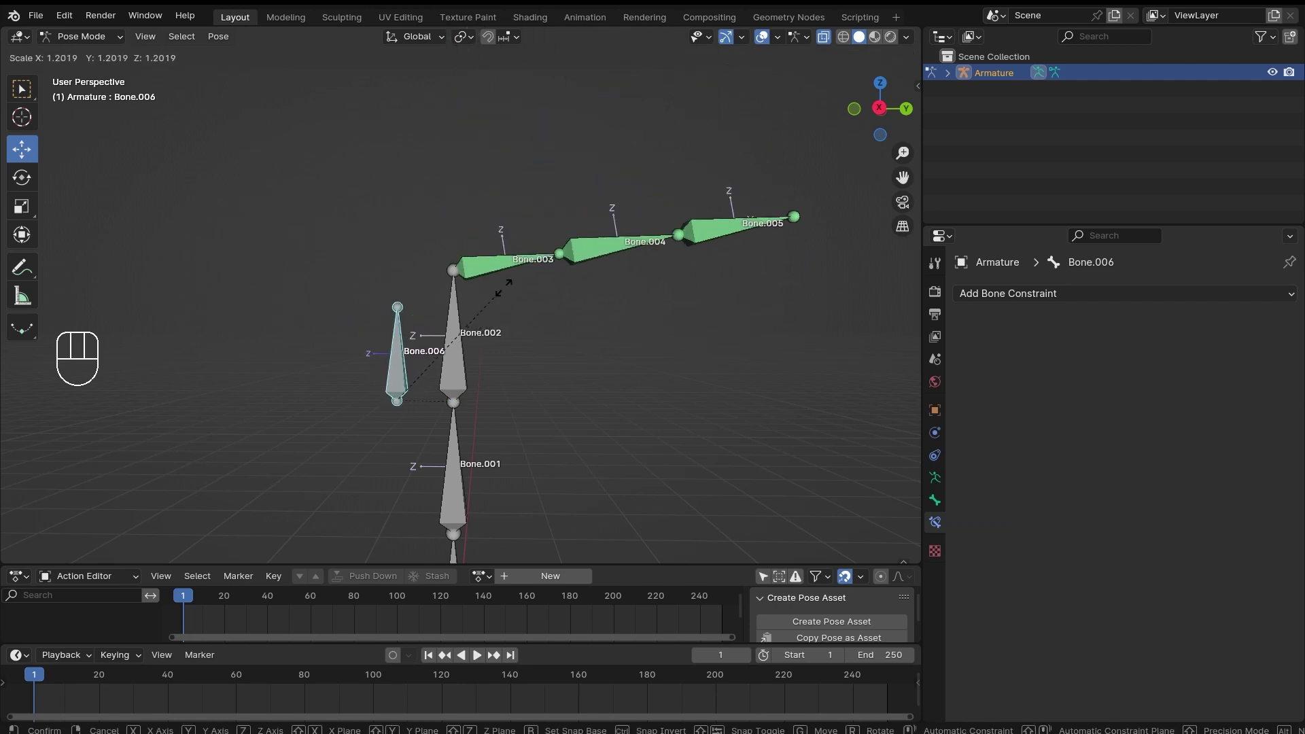
pyautogui.click(557, 264)
pyautogui.moveTo(705, 328); pyautogui.dragTo(635, 356)
pyautogui.click(640, 299)
pyautogui.press('F3')
pyautogui.moveTo(395, 393); pyautogui.dragTo(430, 302)
pyautogui.click(340, 378)
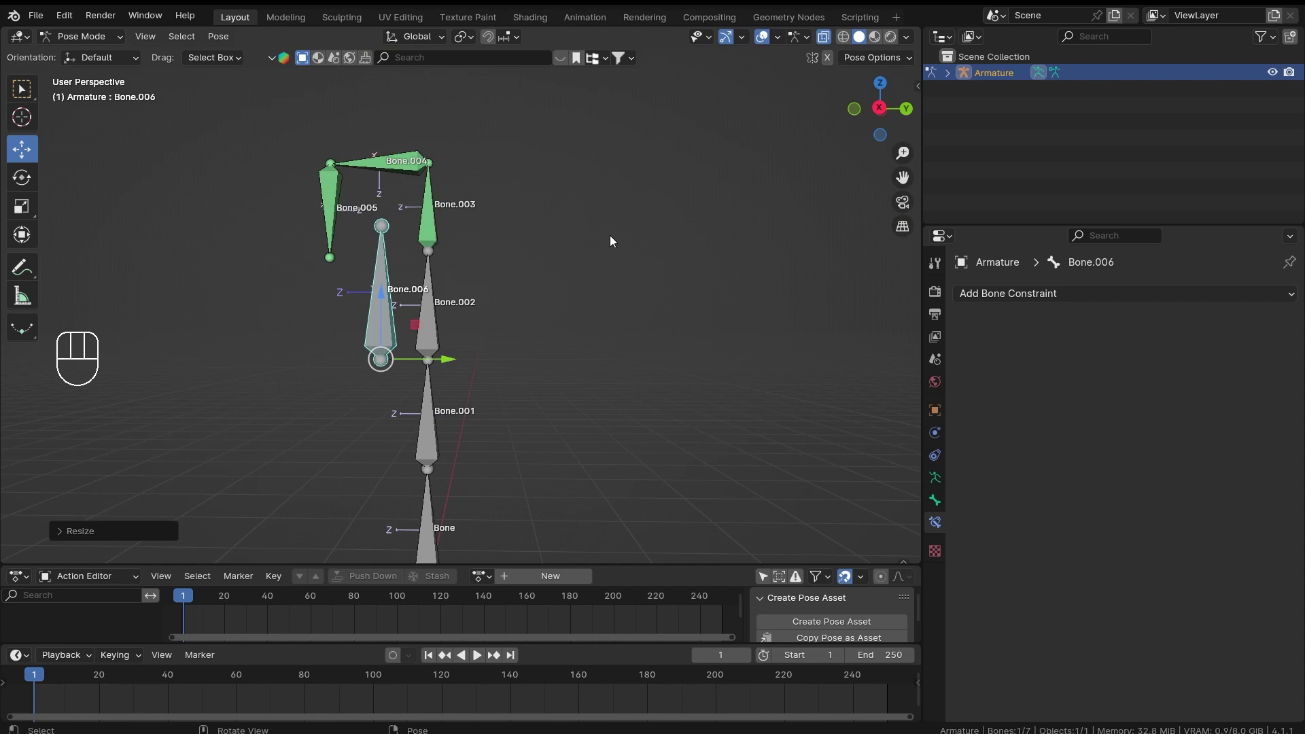
# Scale Bone.006 to test the finger curl, then reset its scale to straighten it
pyautogui.moveTo(566, 257); pyautogui.dragTo(577, 305)
pyautogui.press('s')
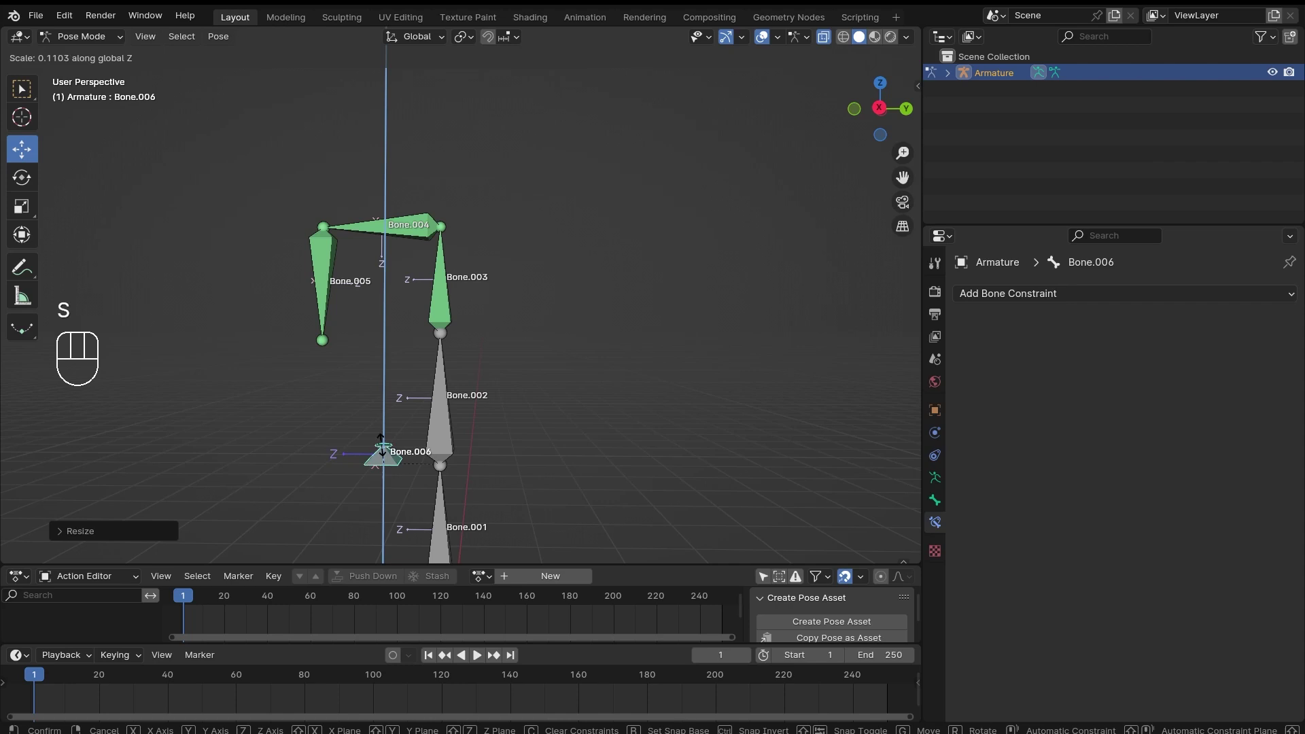
pyautogui.middleClick(487, 359)
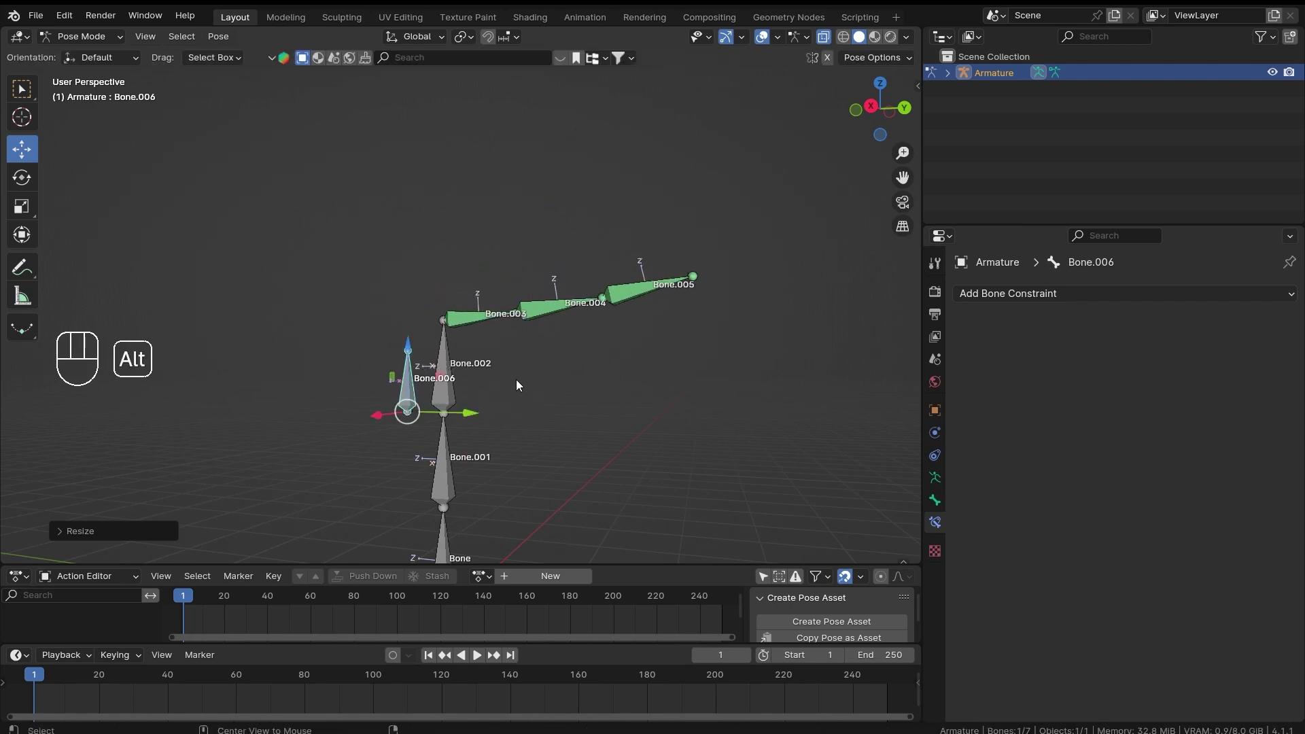
pyautogui.press('alt+s')
pyautogui.middleClick(438, 366)
pyautogui.press('s')
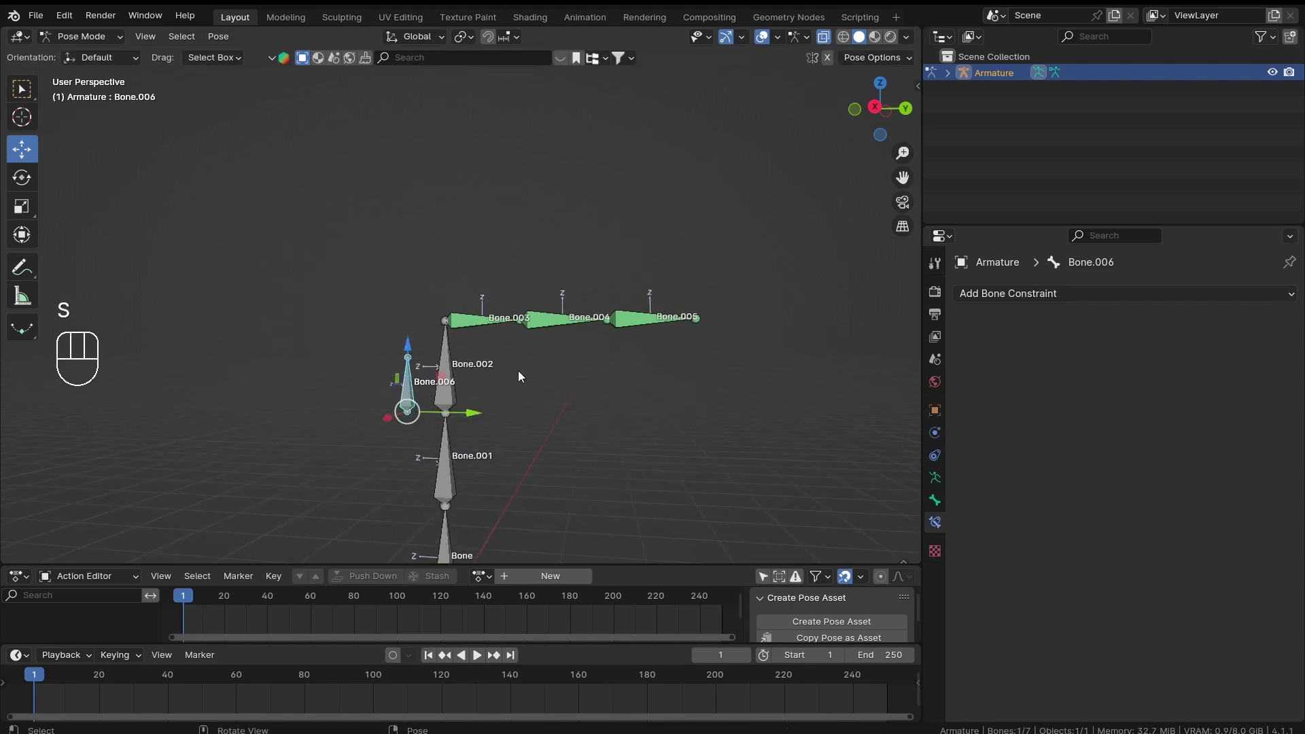
pyautogui.middleClick(500, 369)
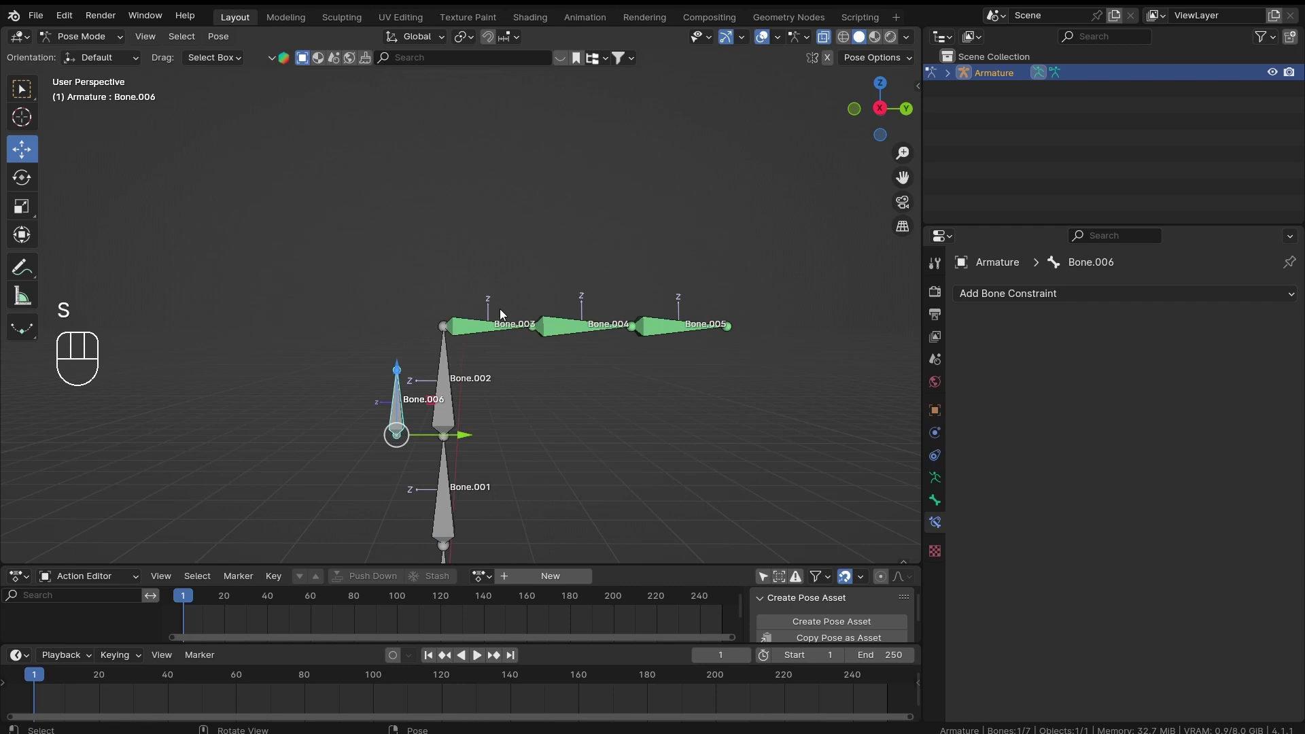
# Set the constraint to read Bone.006's Y Location in Local Space with Range Min 0, Max 1
pyautogui.moveTo(503, 326); pyautogui.dragTo(976, 543)
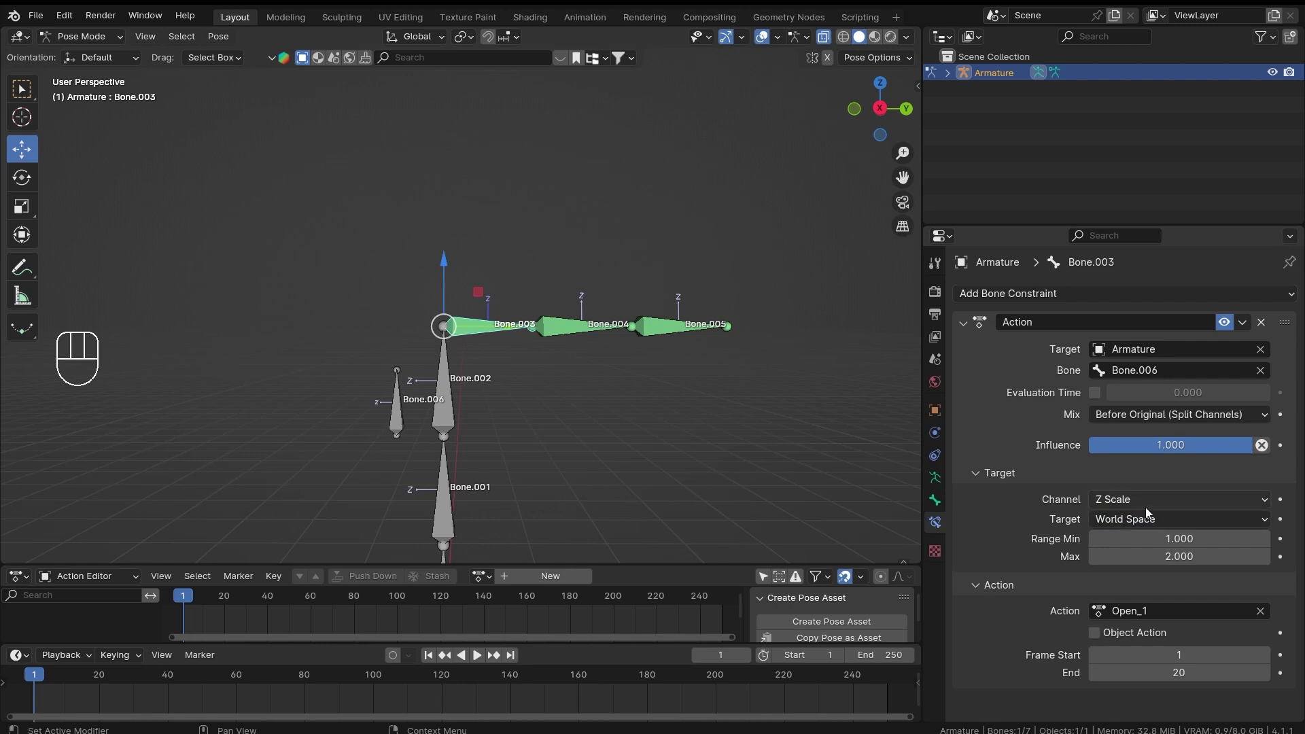
pyautogui.moveTo(1162, 518); pyautogui.dragTo(1005, 542)
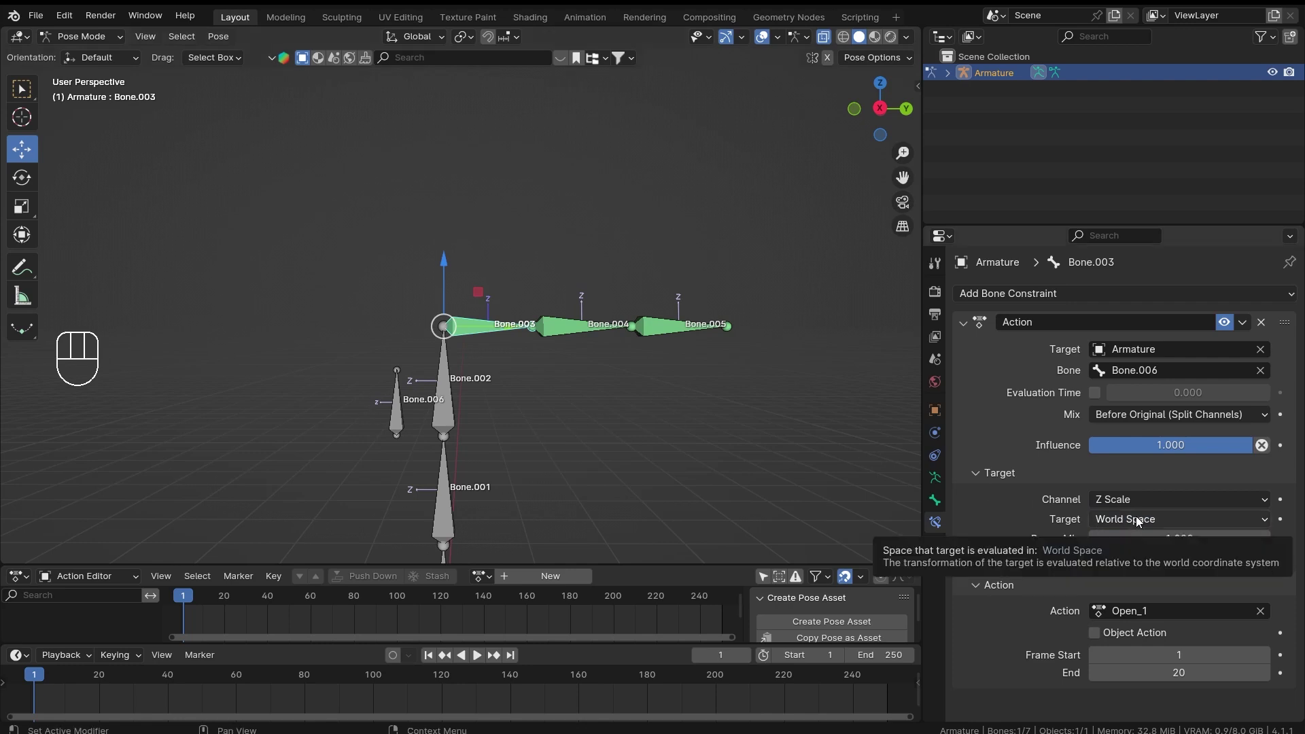
pyautogui.moveTo(1151, 504); pyautogui.dragTo(972, 490)
pyautogui.moveTo(1163, 501); pyautogui.dragTo(1139, 547)
# Frame Bone.006 beside the chain and show Bone.003's updated Action constraint
pyautogui.moveTo(410, 371); pyautogui.dragTo(596, 340)
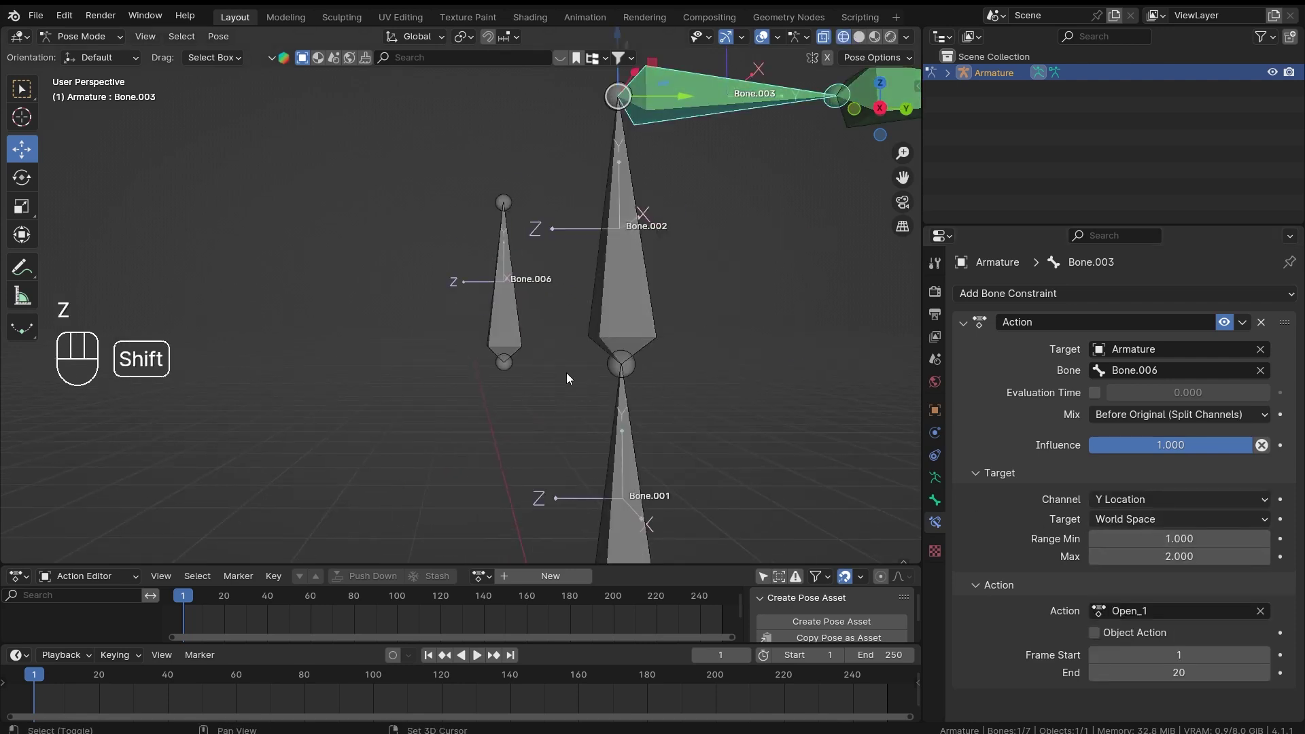
pyautogui.moveTo(477, 403); pyautogui.dragTo(457, 425)
pyautogui.moveTo(608, 325); pyautogui.dragTo(489, 281)
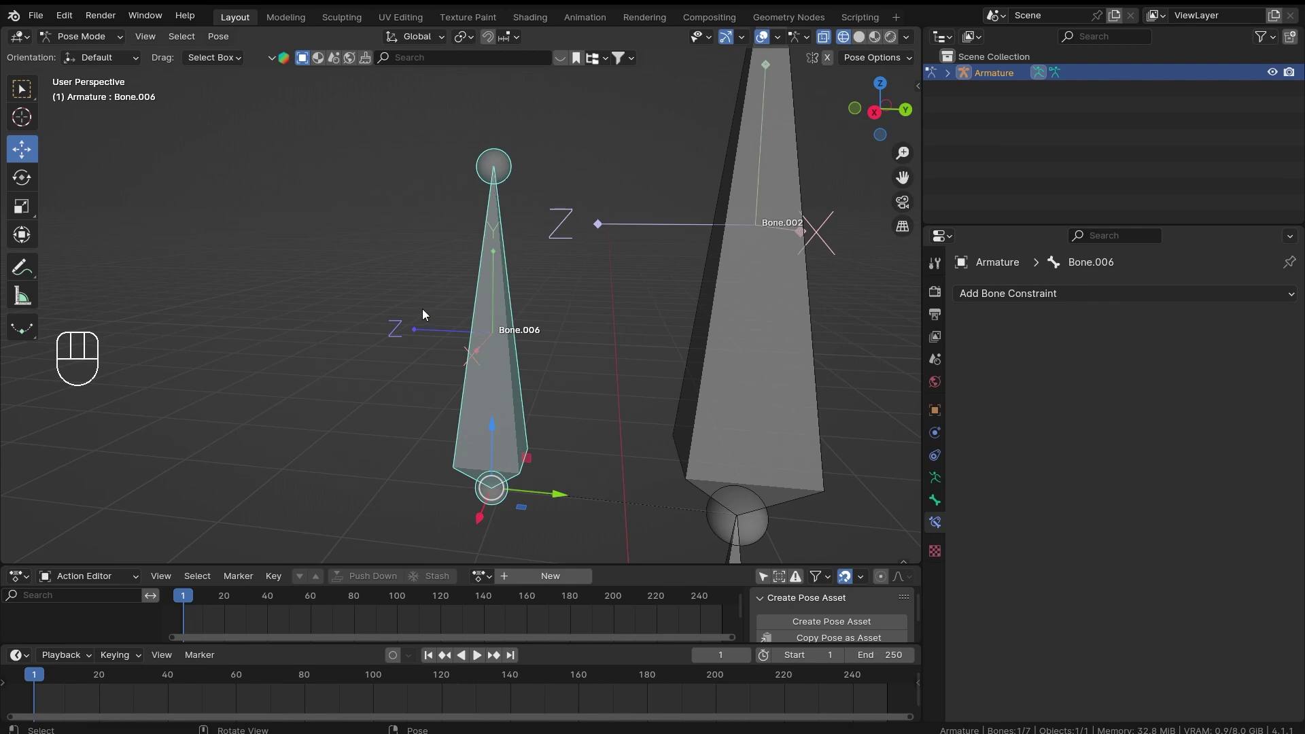
pyautogui.moveTo(601, 256); pyautogui.dragTo(381, 420)
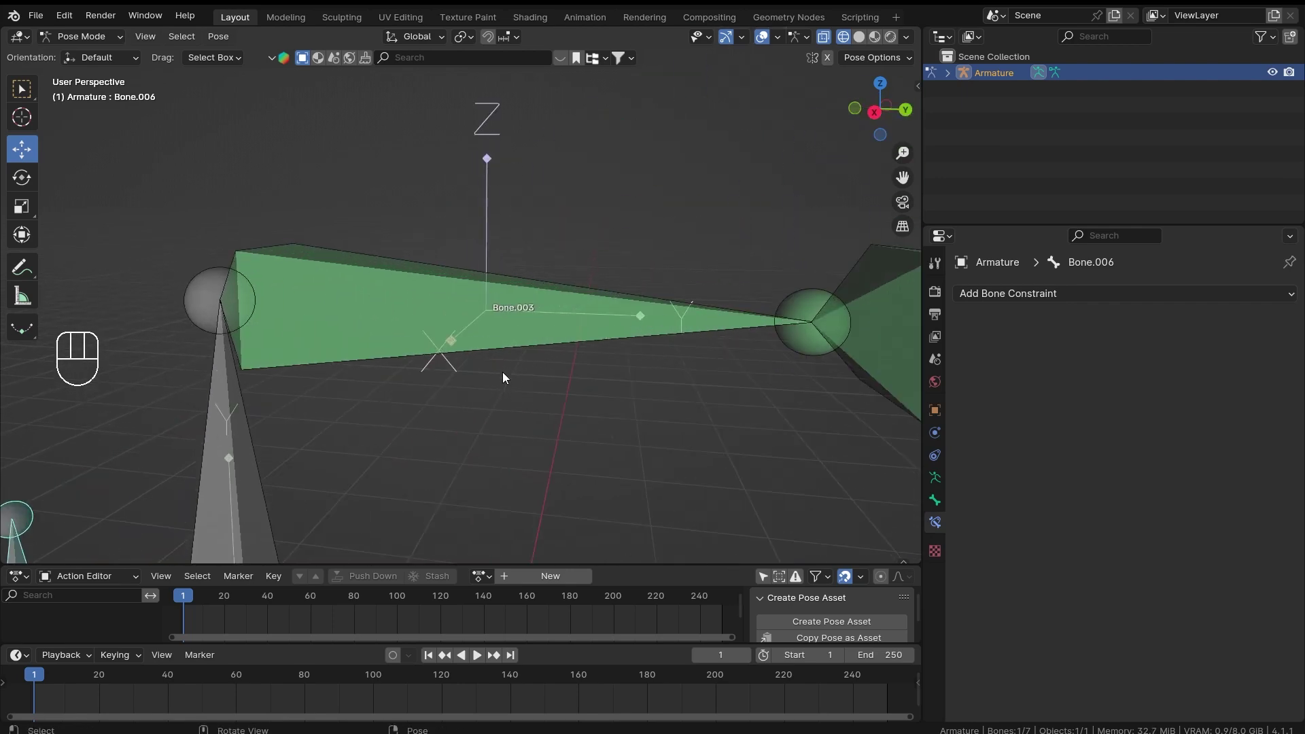
pyautogui.middleClick(708, 292)
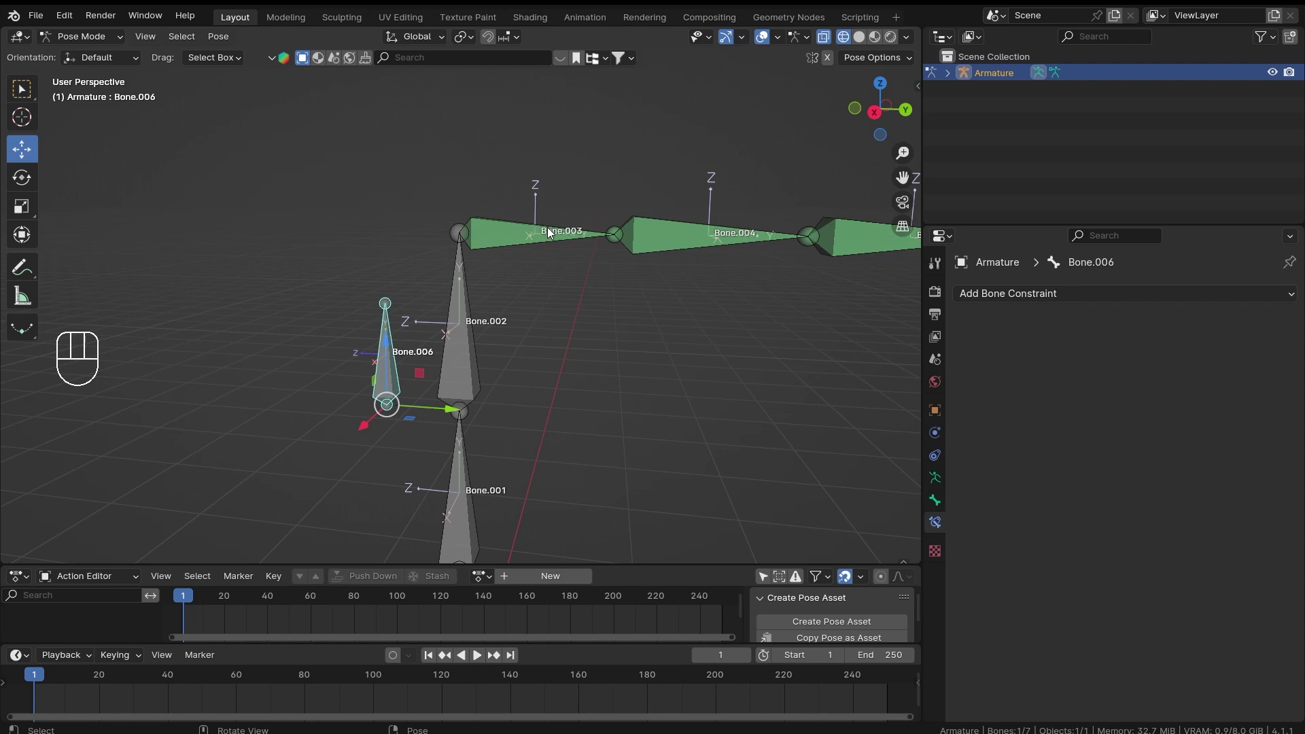
pyautogui.click(554, 238)
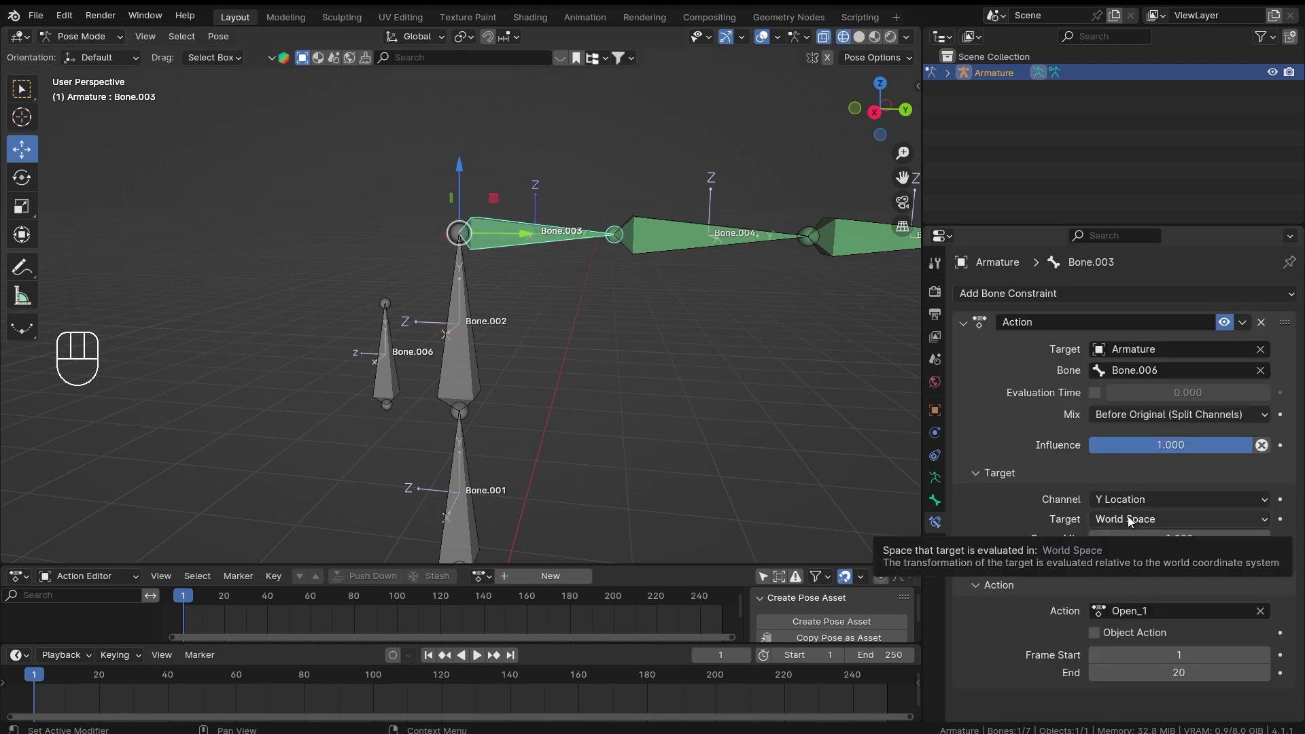
pyautogui.moveTo(1131, 519); pyautogui.dragTo(1096, 631)
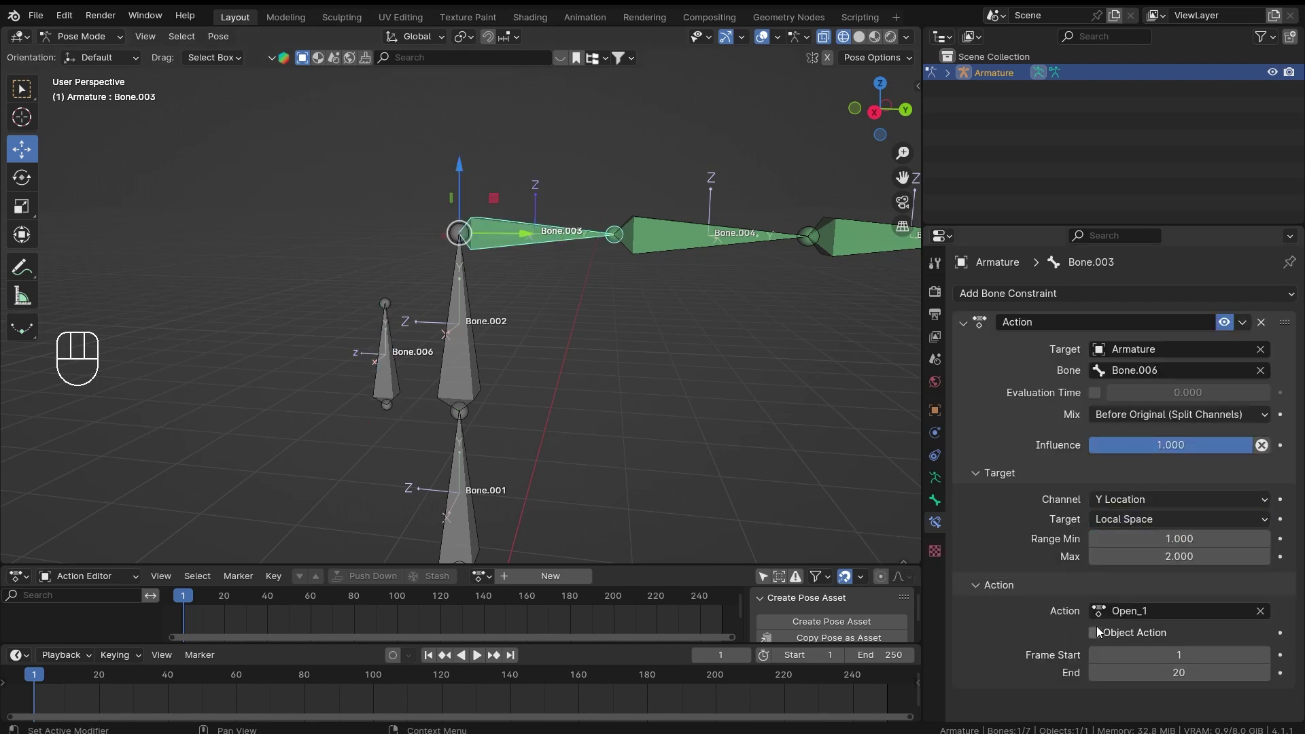
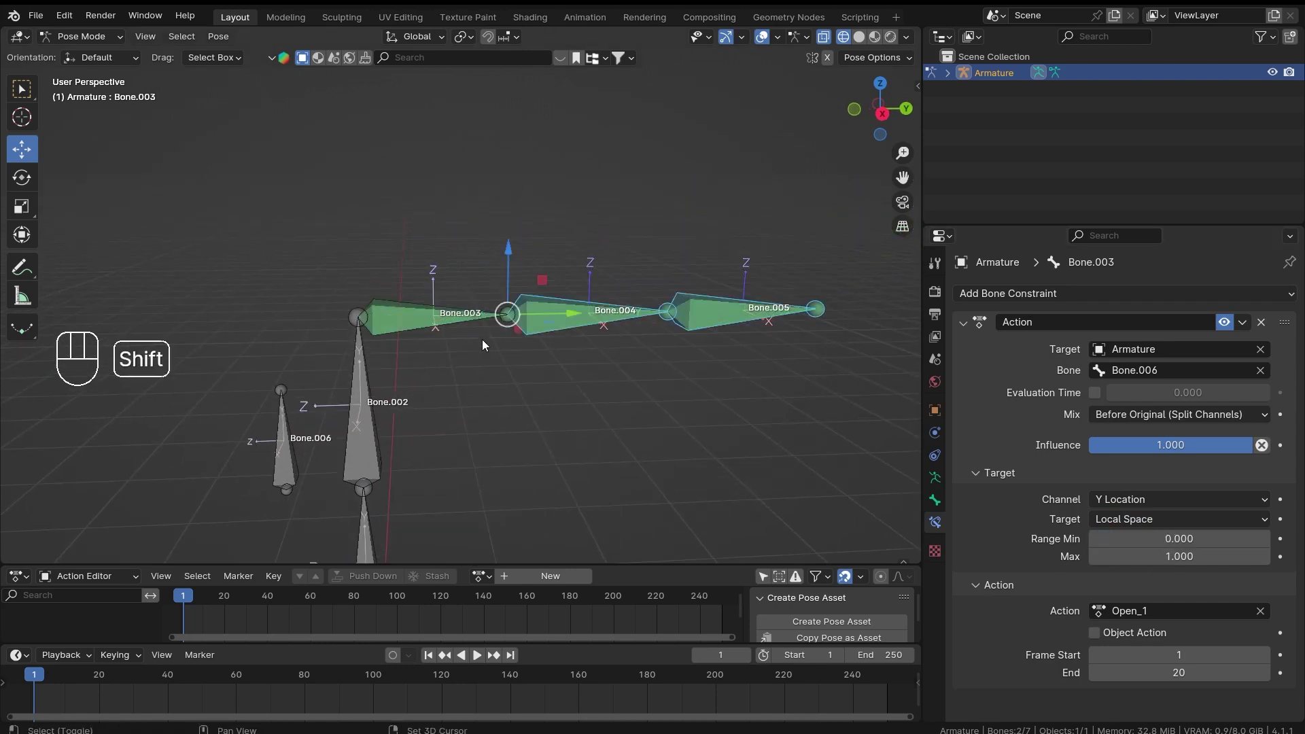
pyautogui.moveTo(429, 325); pyautogui.dragTo(548, 380)
pyautogui.press('F3')
pyautogui.moveTo(465, 371); pyautogui.dragTo(528, 325)
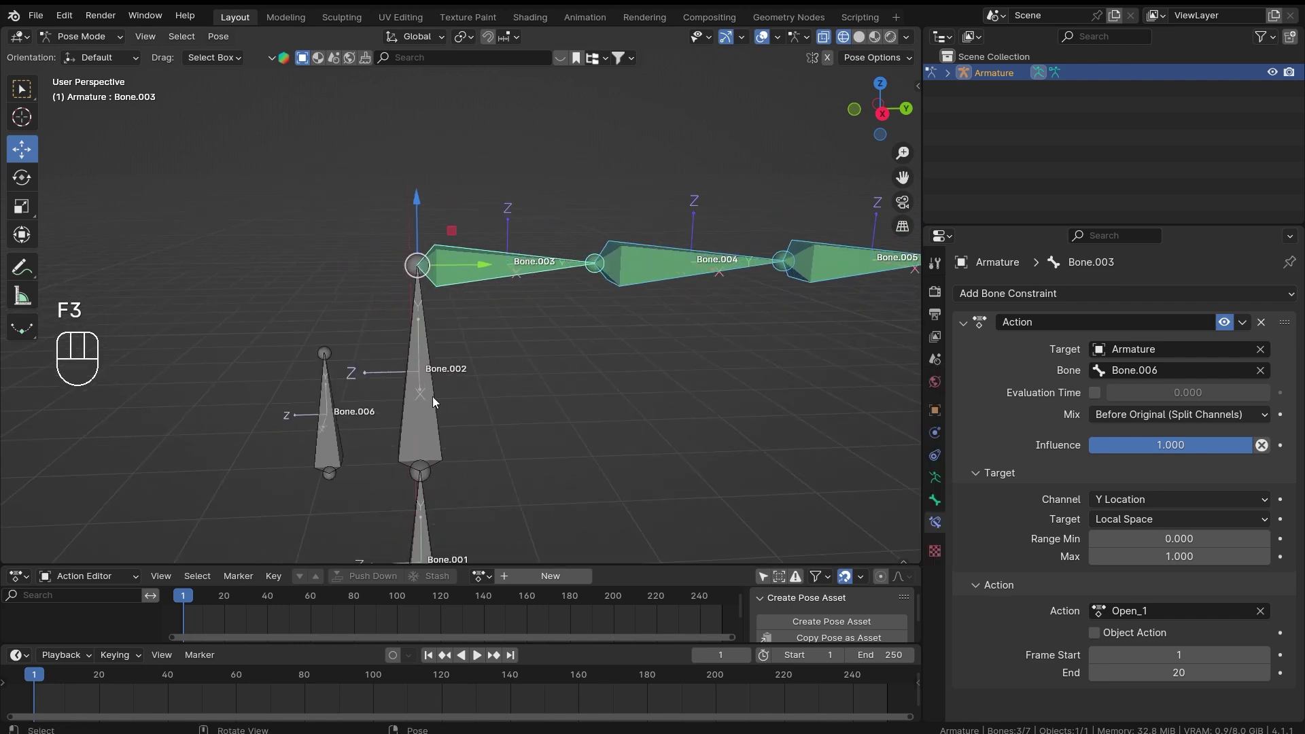
pyautogui.click(373, 454)
pyautogui.moveTo(334, 424); pyautogui.dragTo(376, 363)
pyautogui.moveTo(330, 423); pyautogui.dragTo(369, 378)
pyautogui.moveTo(429, 403); pyautogui.dragTo(427, 376)
pyautogui.moveTo(457, 403); pyautogui.dragTo(888, 169)
pyautogui.moveTo(530, 261); pyautogui.dragTo(440, 128)
pyautogui.click(461, 237)
pyautogui.moveTo(486, 229); pyautogui.dragTo(498, 266)
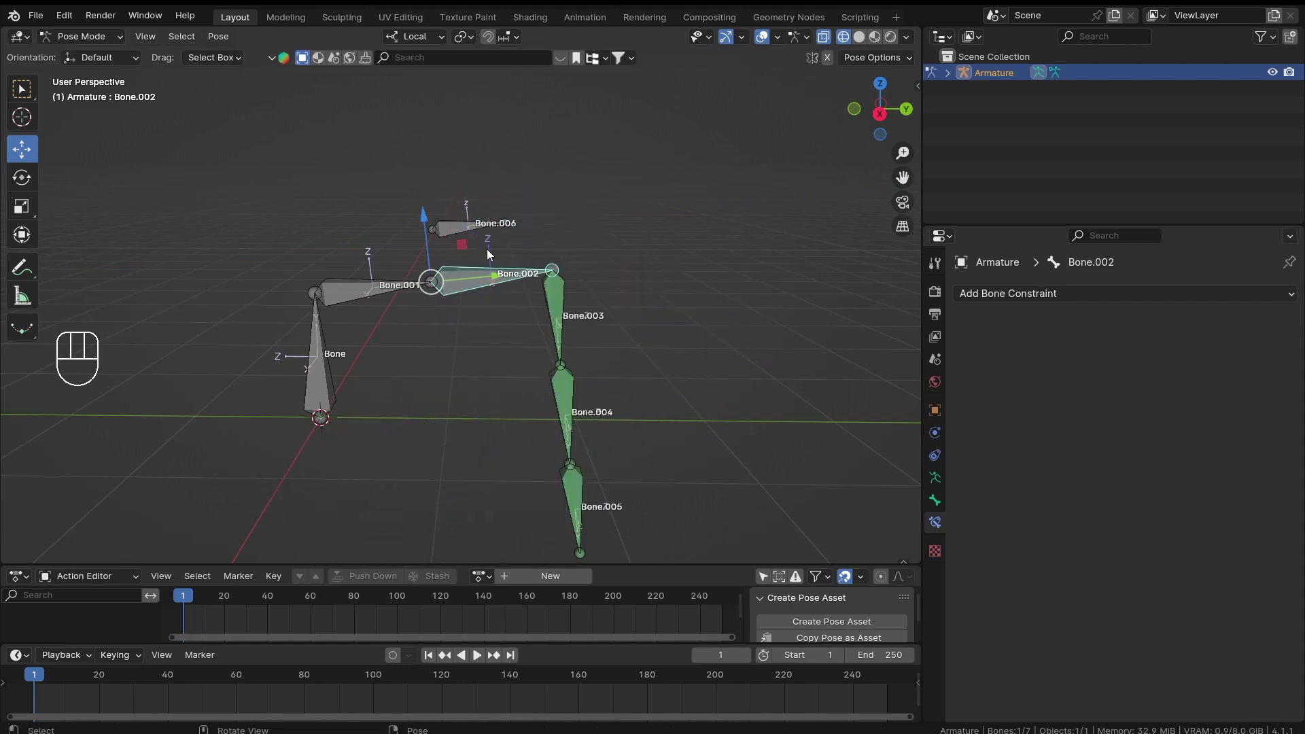
pyautogui.click(471, 233)
pyautogui.moveTo(493, 230); pyautogui.dragTo(537, 253)
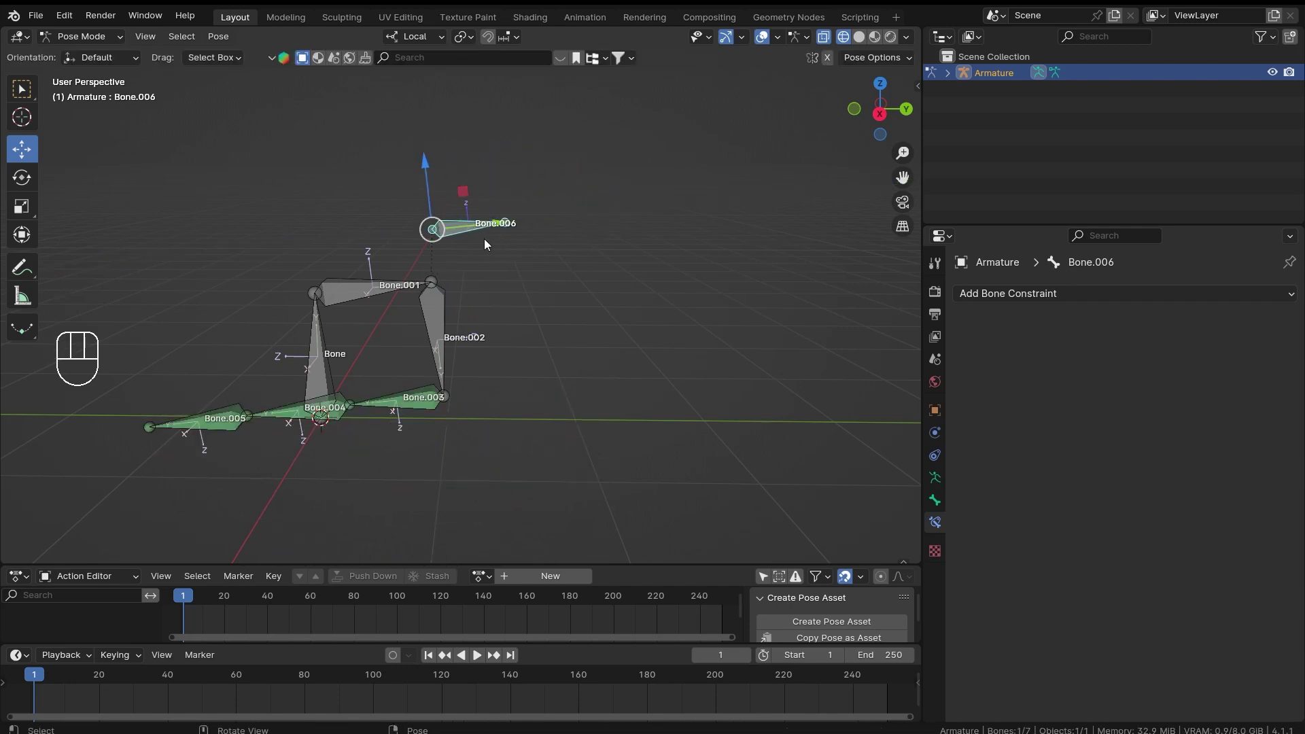
pyautogui.moveTo(458, 320); pyautogui.dragTo(432, 357)
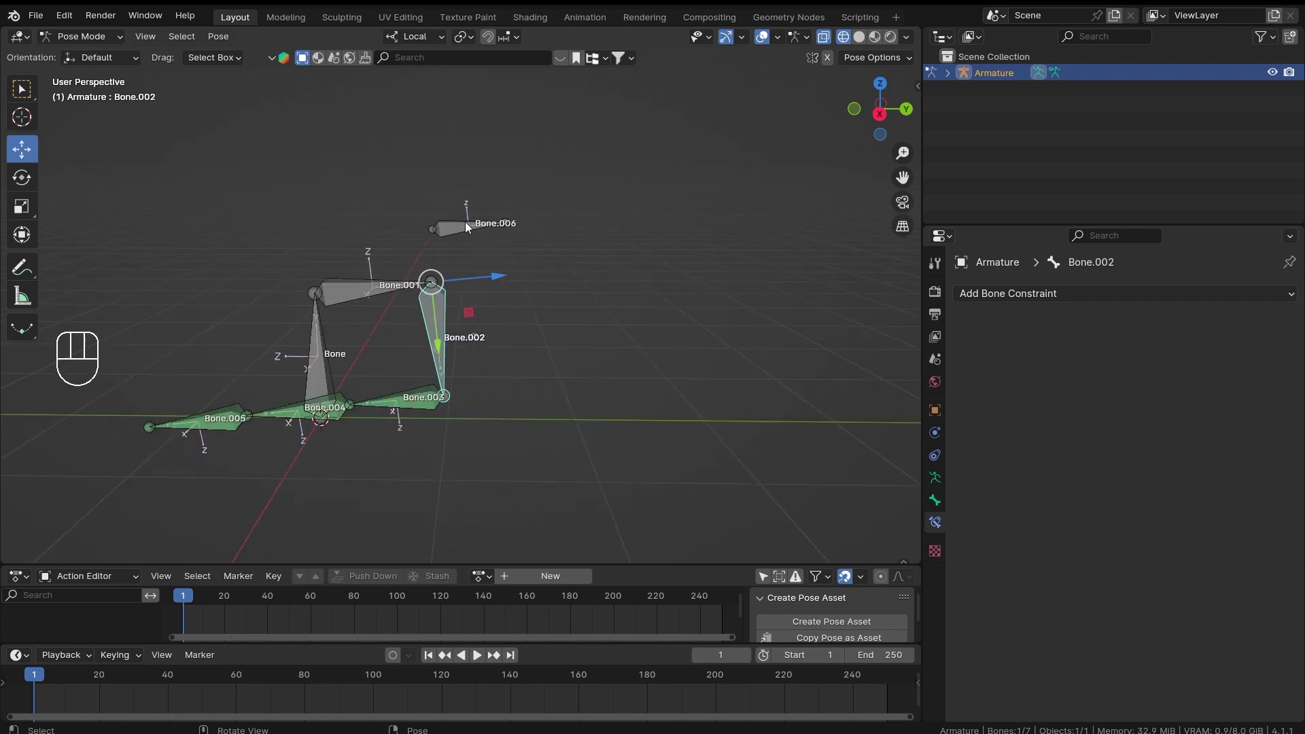
pyautogui.click(469, 227)
pyautogui.click(428, 164)
pyautogui.press('ctrl+z')
pyautogui.press('ctrl+z')
pyautogui.press('ctrl+z')
pyautogui.press('ctrl+z')
pyautogui.press('ctrl+z')
pyautogui.press('a')
pyautogui.press('alt+g')
pyautogui.press('alt+r')
pyautogui.moveTo(500, 358); pyautogui.dragTo(1118, 512)
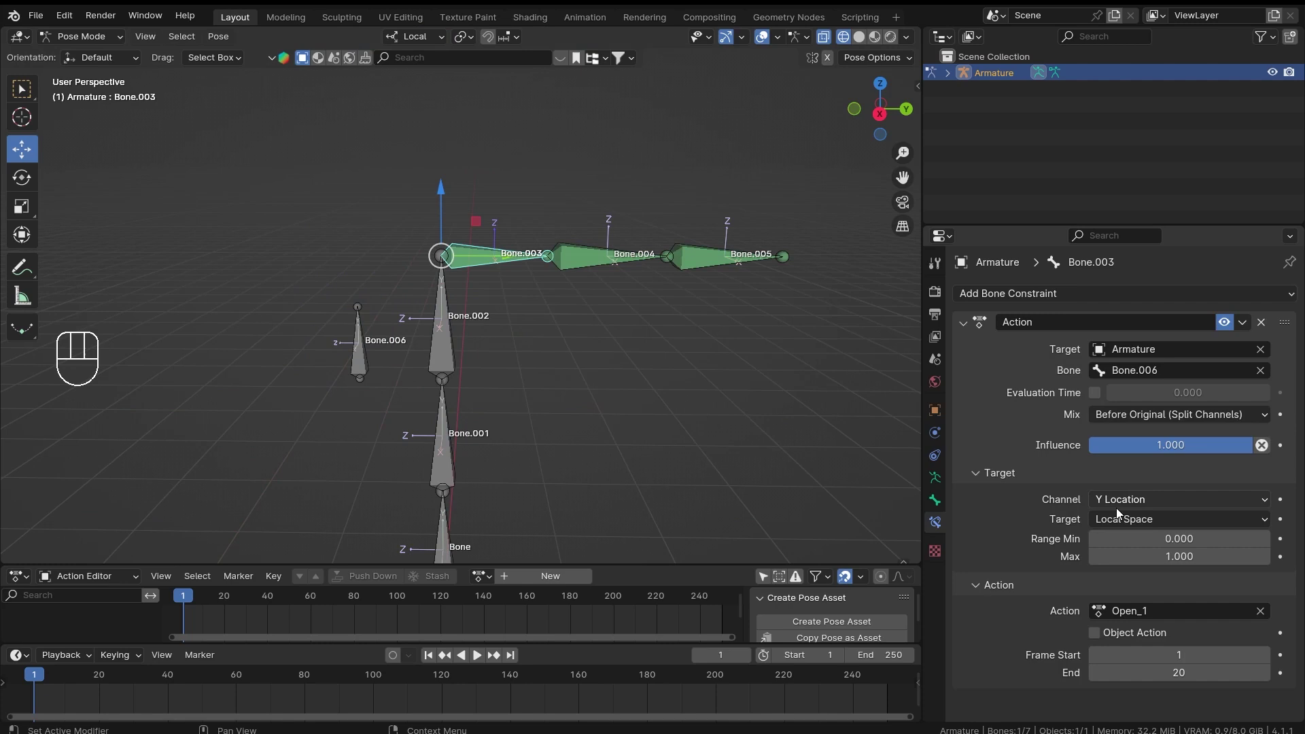
pyautogui.moveTo(1132, 508); pyautogui.dragTo(1015, 550)
pyautogui.click(1010, 534)
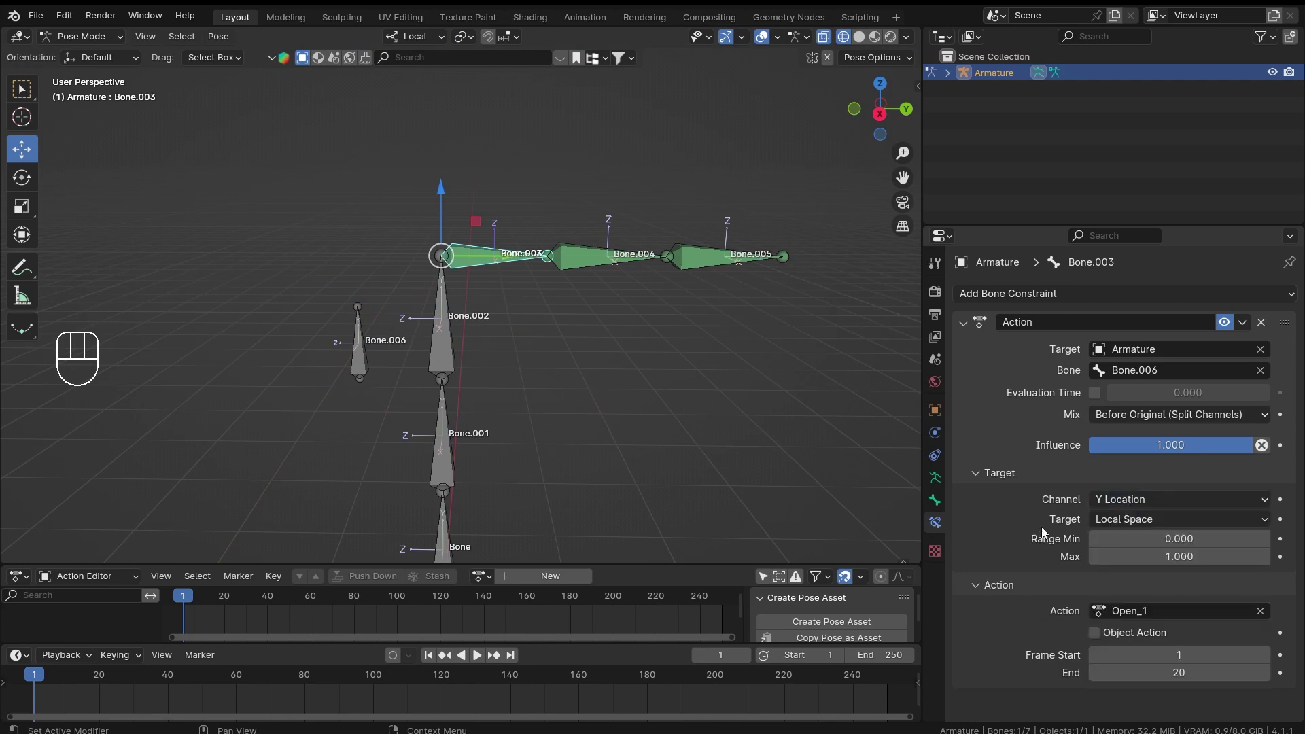
pyautogui.moveTo(598, 349); pyautogui.dragTo(520, 364)
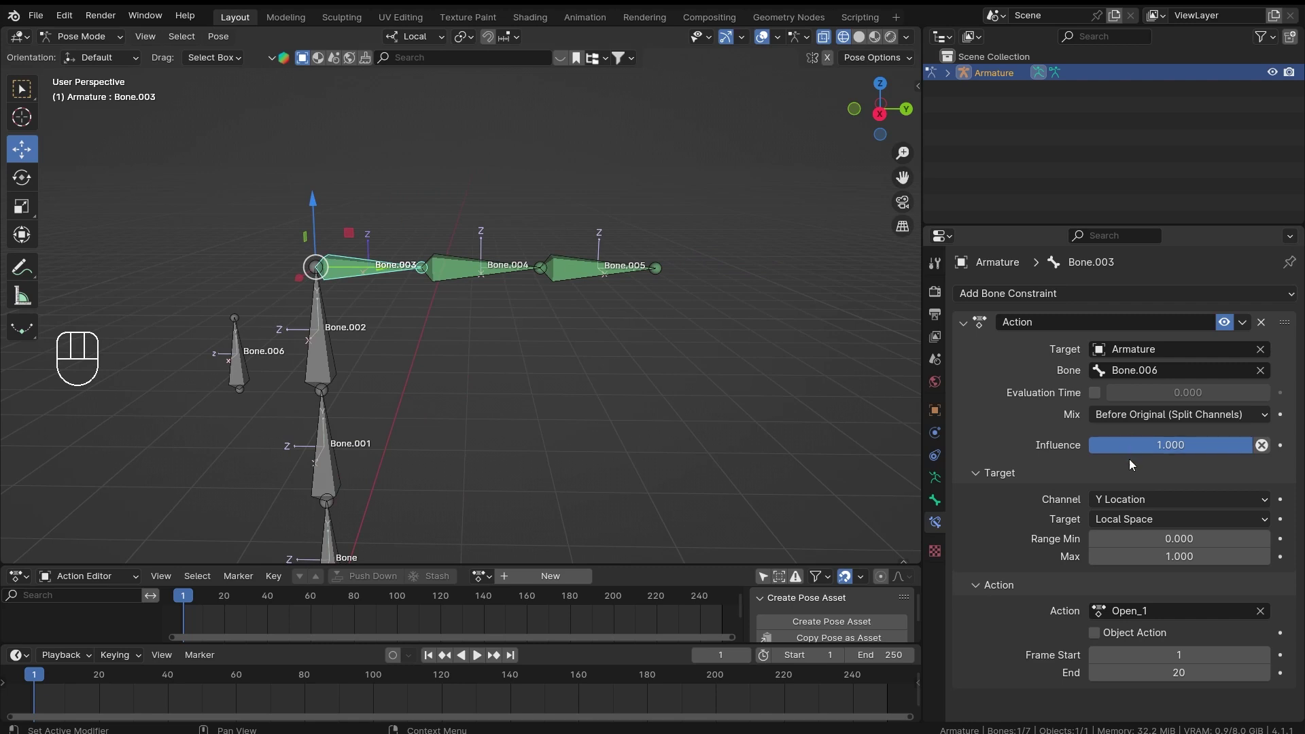
pyautogui.moveTo(1119, 417); pyautogui.dragTo(1022, 428)
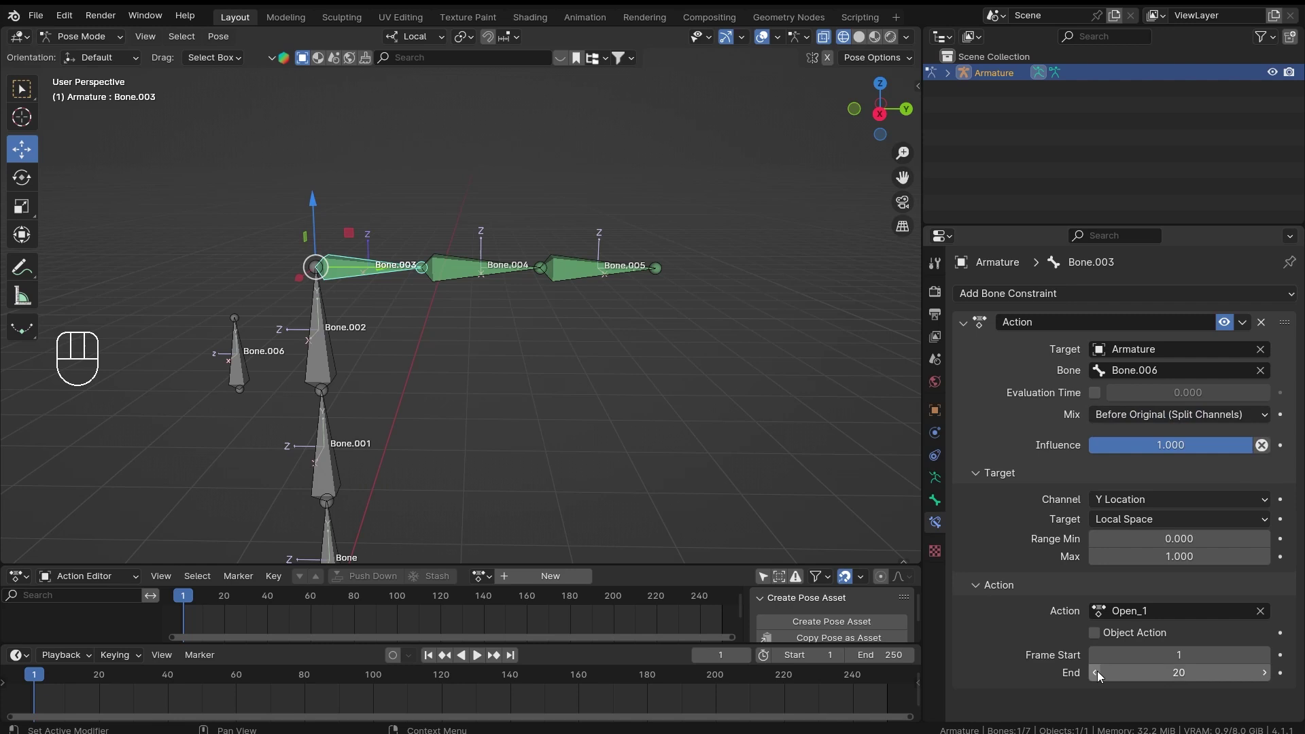
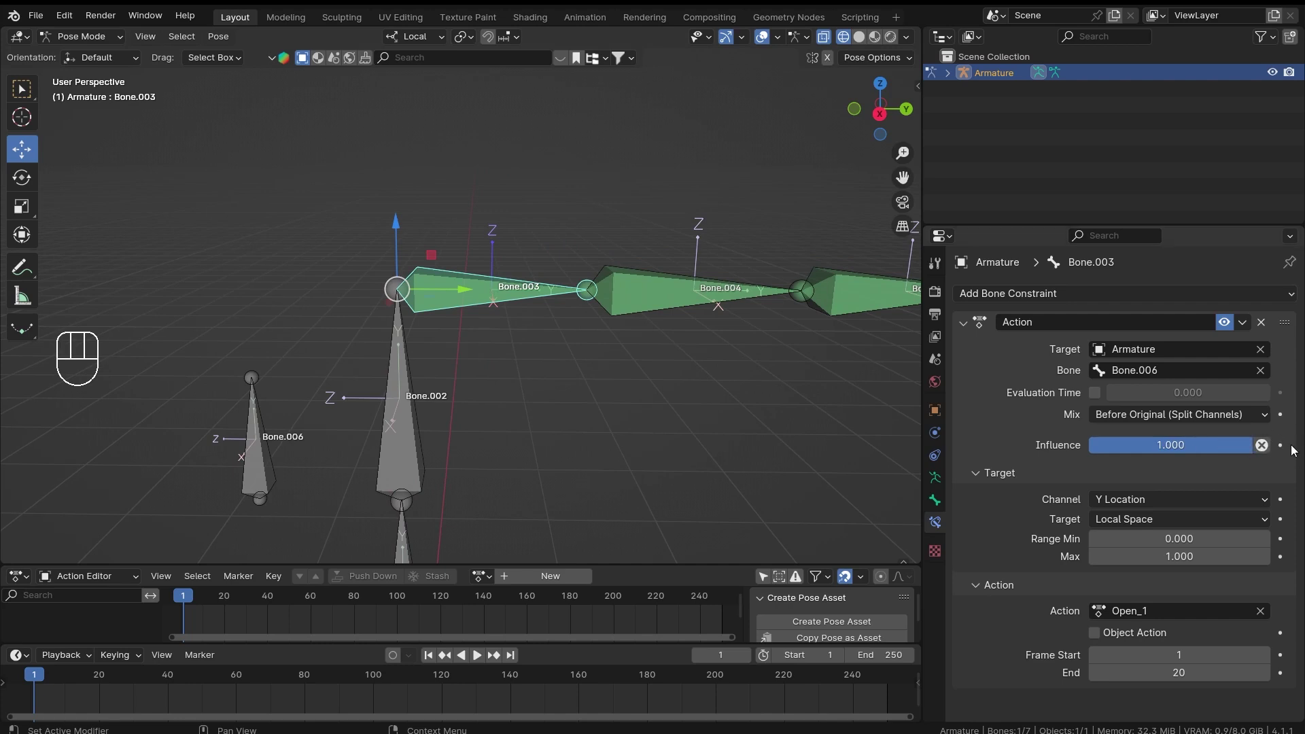
pyautogui.moveTo(1207, 452); pyautogui.dragTo(1174, 450)
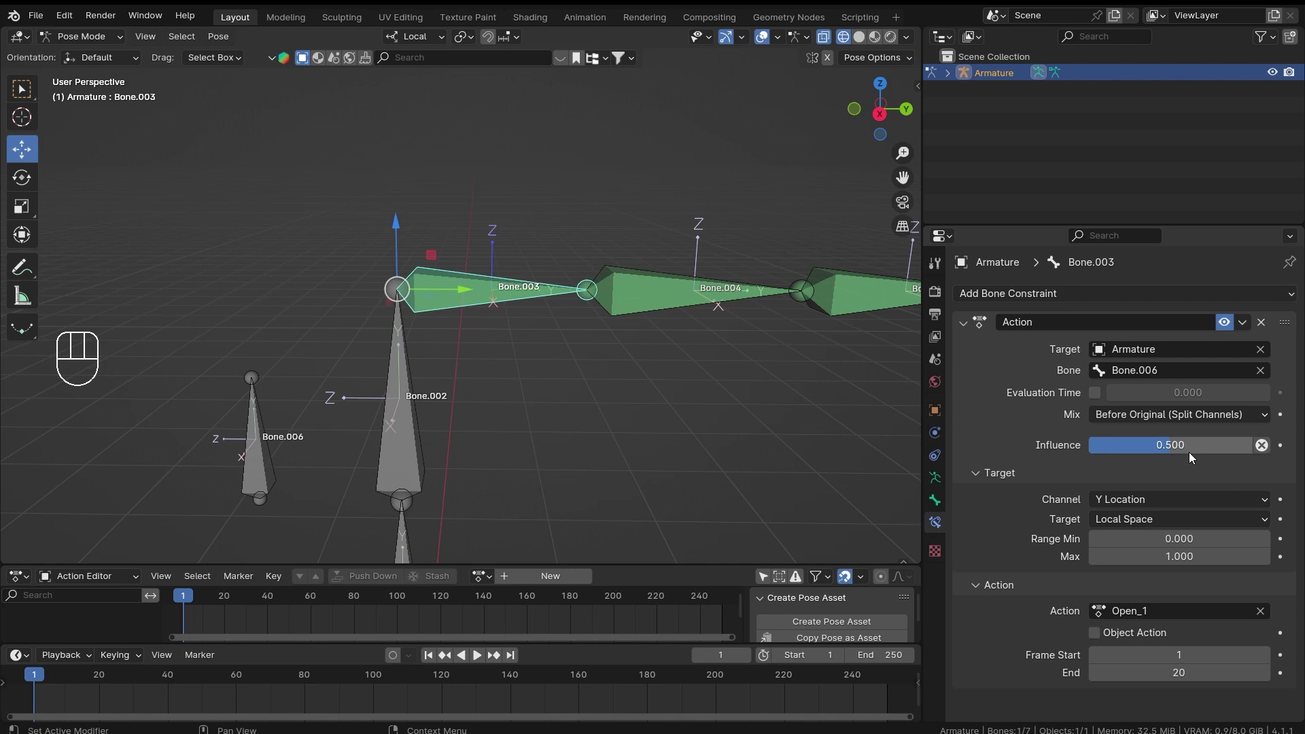
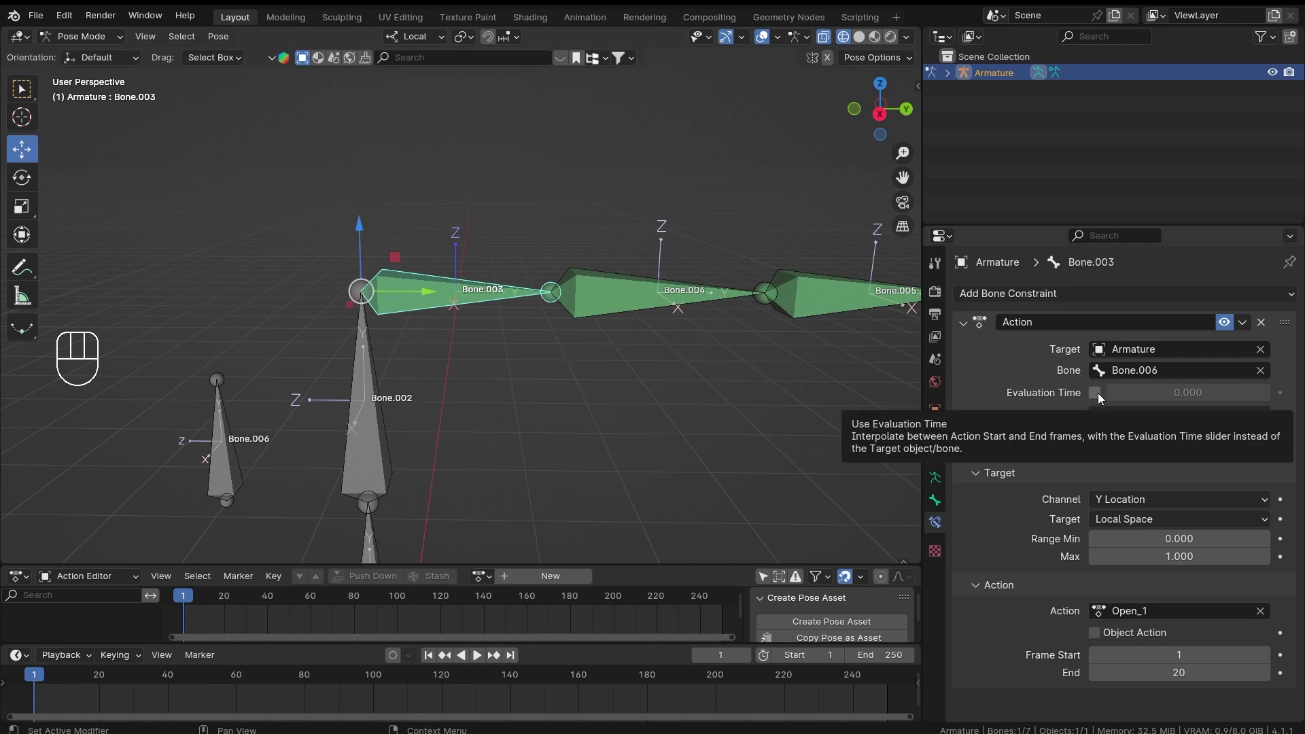
# Enable Evaluation Time on Bone.003's constraint, scrub it to test the curl, then untick it
pyautogui.click(1096, 395)
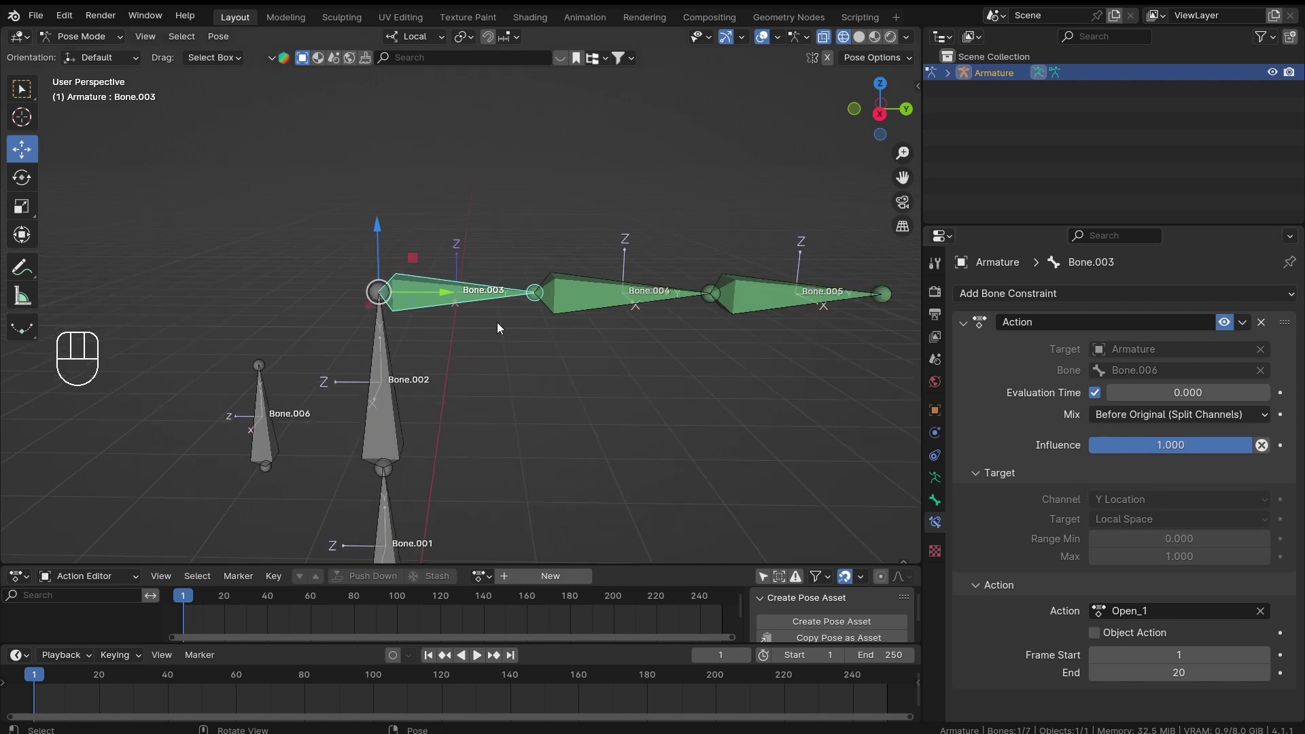
pyautogui.middleClick(577, 320)
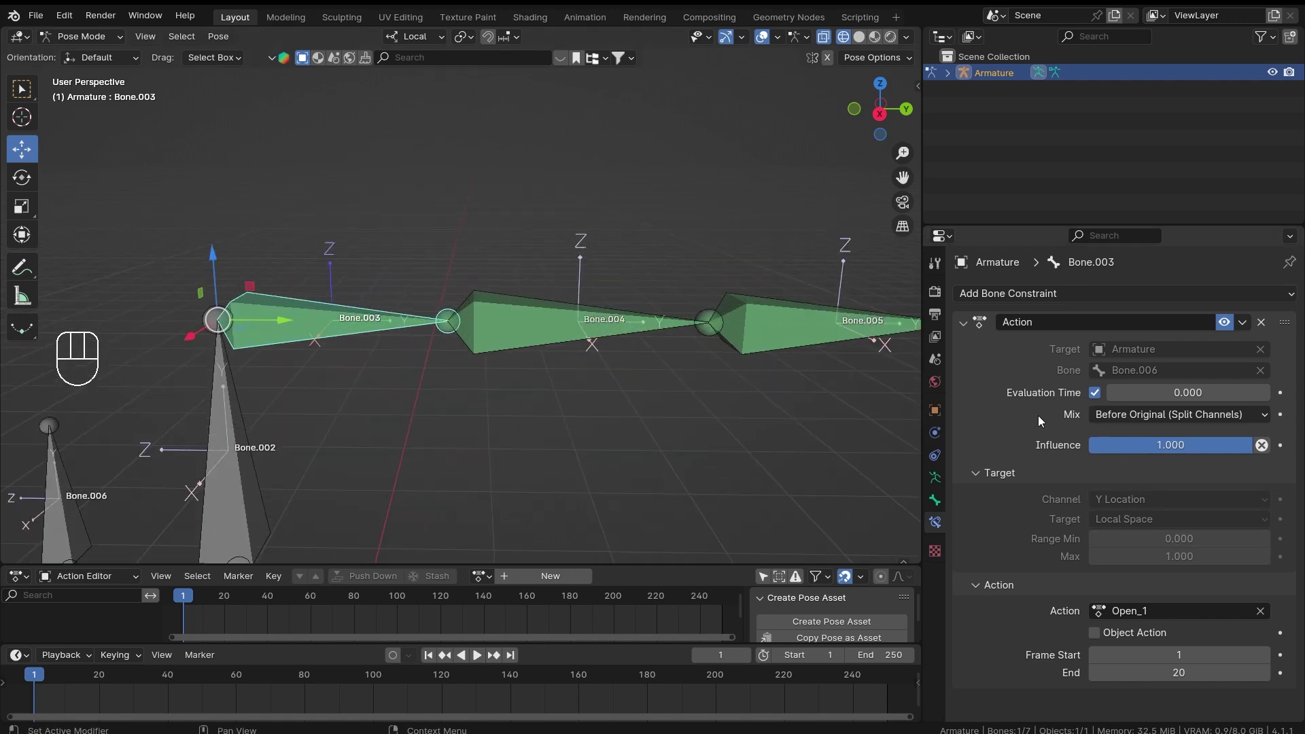
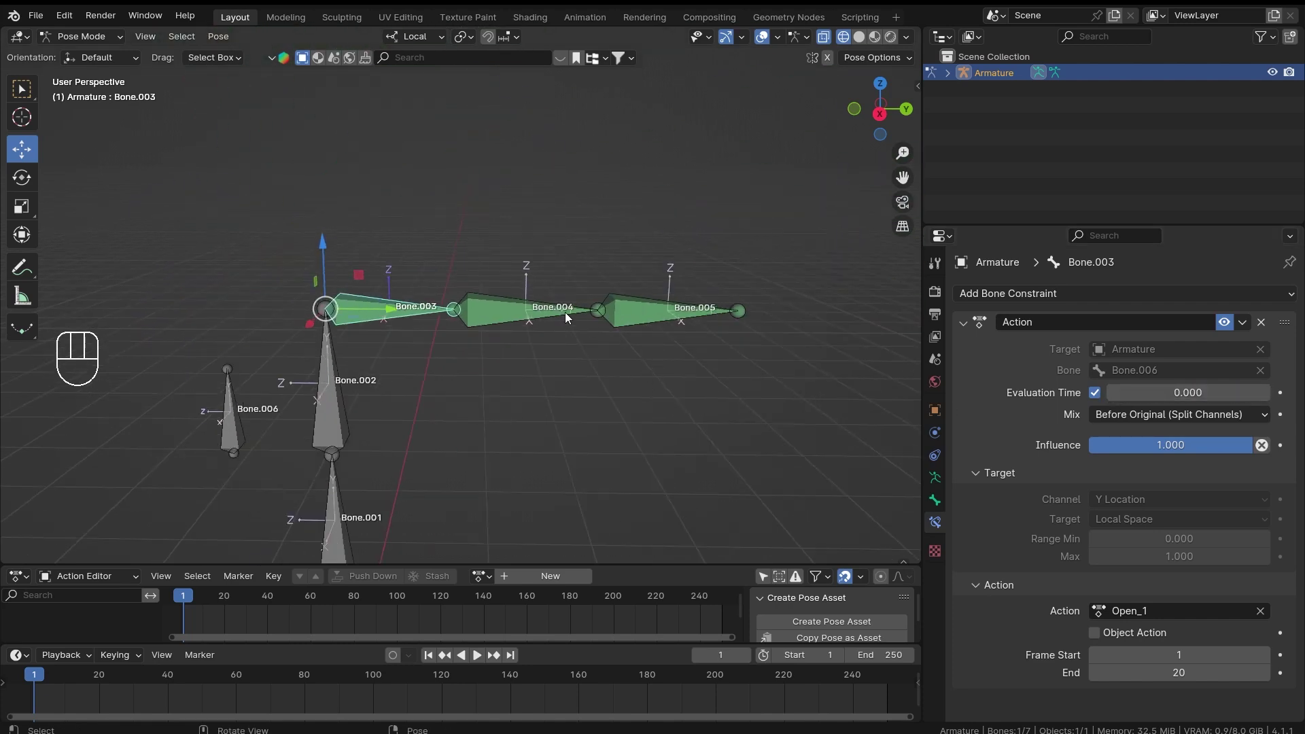
pyautogui.moveTo(1158, 399); pyautogui.dragTo(1138, 397)
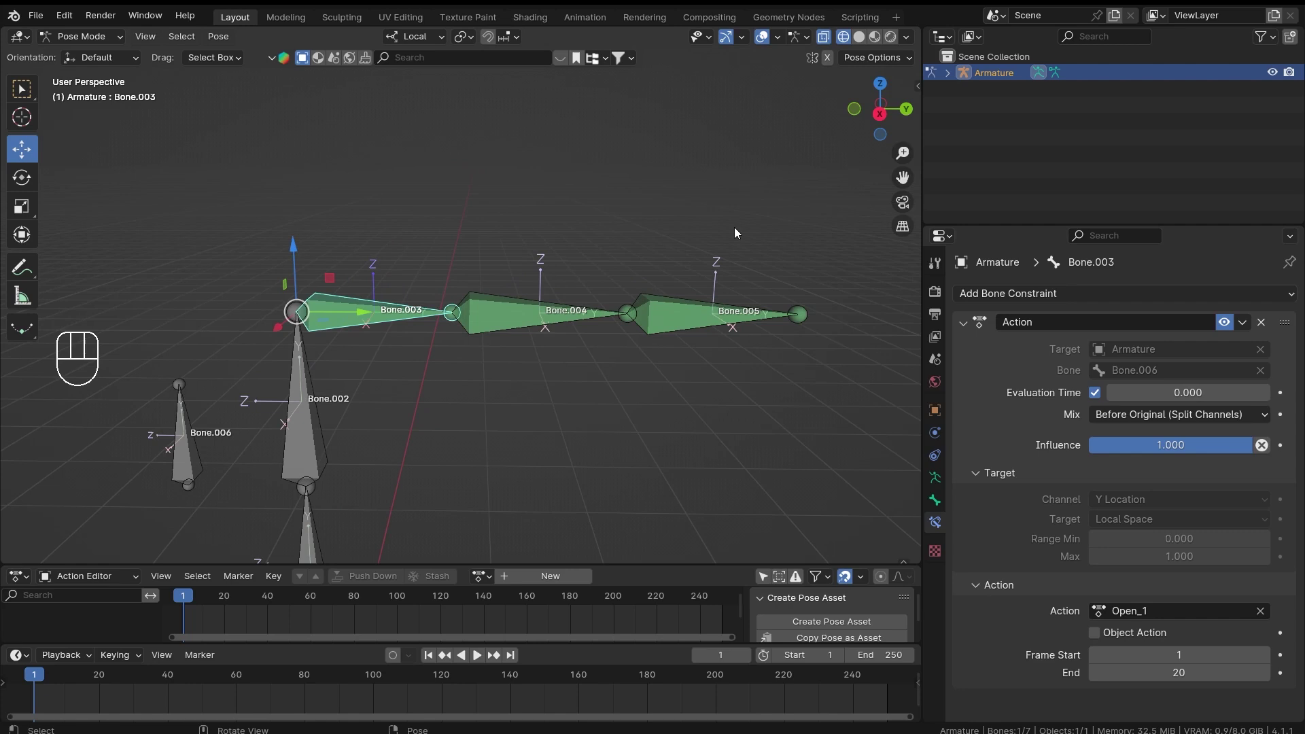
pyautogui.moveTo(738, 238); pyautogui.dragTo(508, 436)
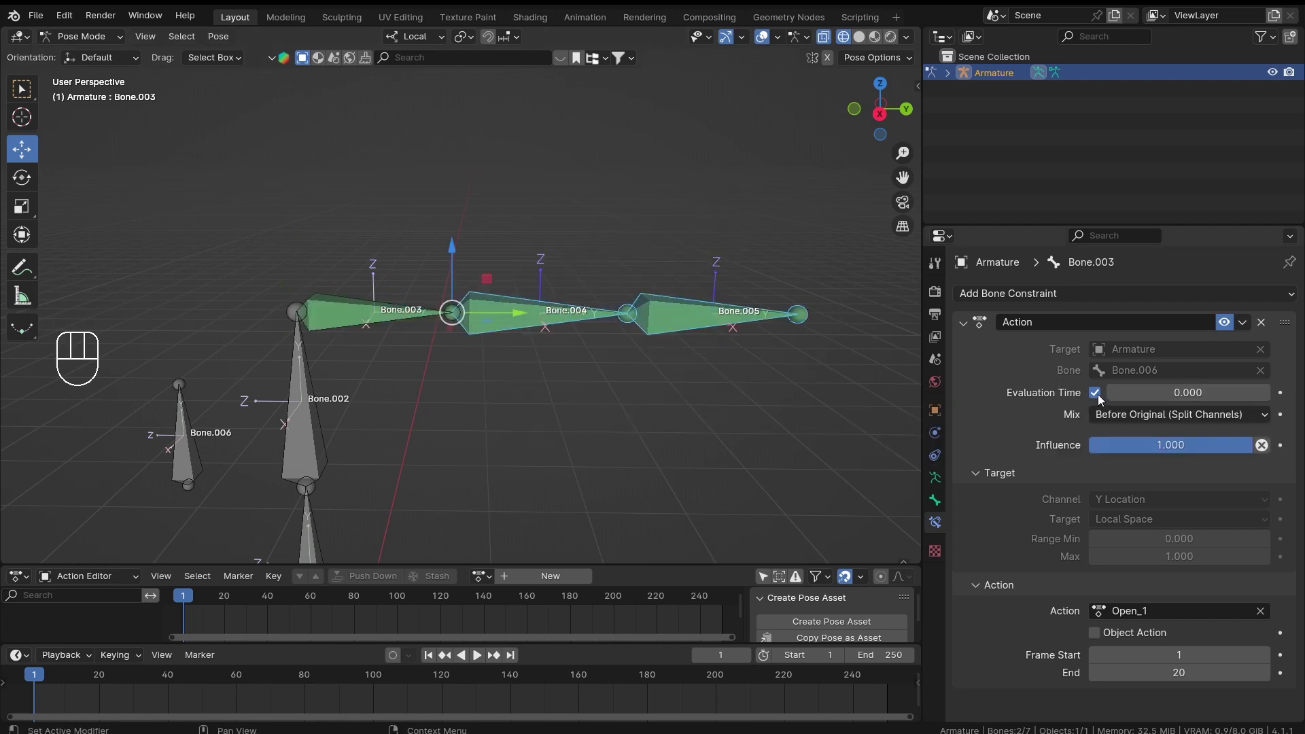
pyautogui.click(1103, 399)
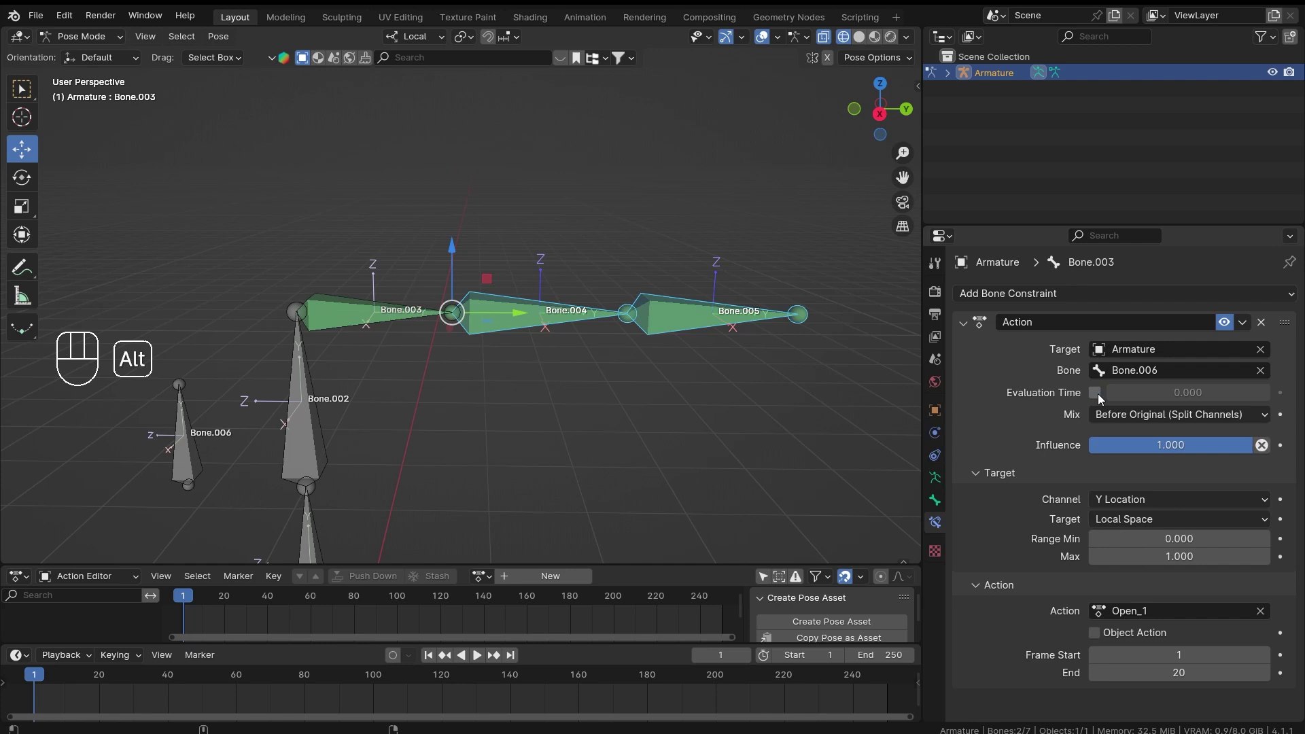
# Tick Evaluation Time on each finger bone's Action constraint, leaving it at 0 with full influence
pyautogui.click(376, 322)
pyautogui.click(579, 324)
pyautogui.click(716, 319)
pyautogui.click(1100, 396)
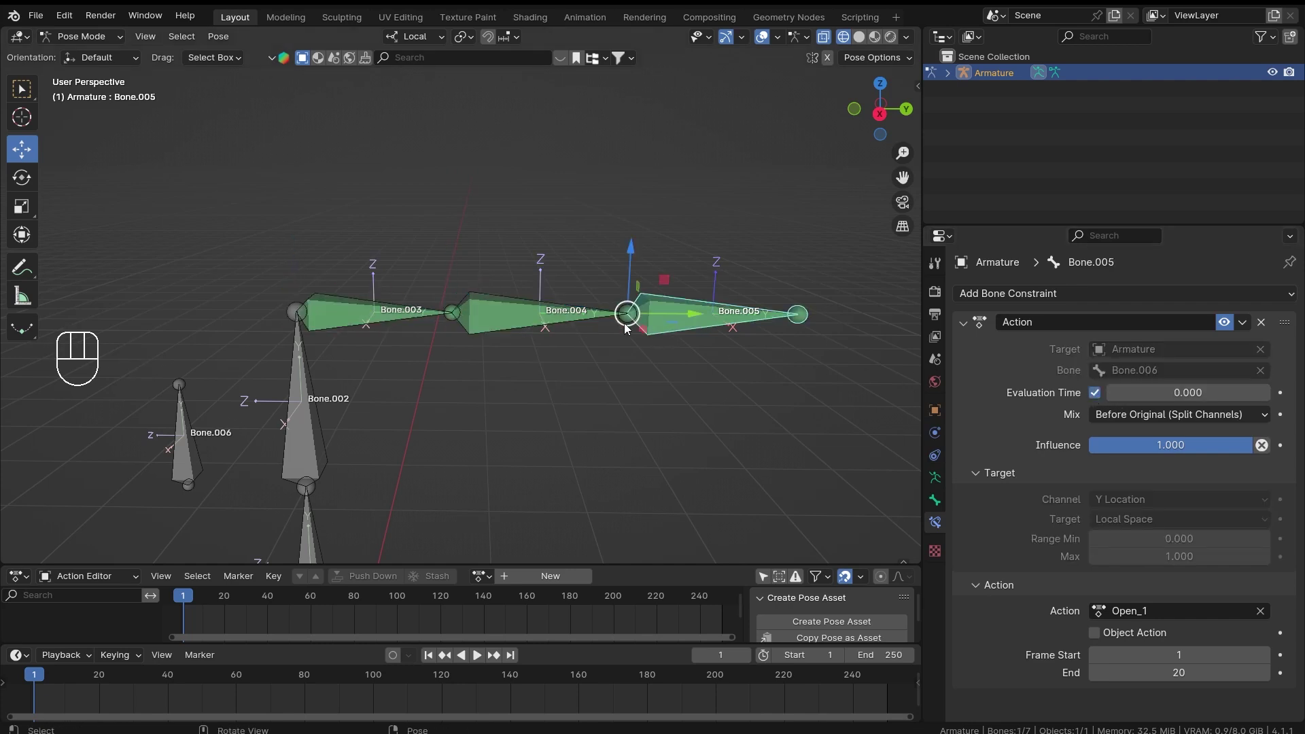
pyautogui.click(561, 316)
pyautogui.click(1104, 401)
pyautogui.click(390, 321)
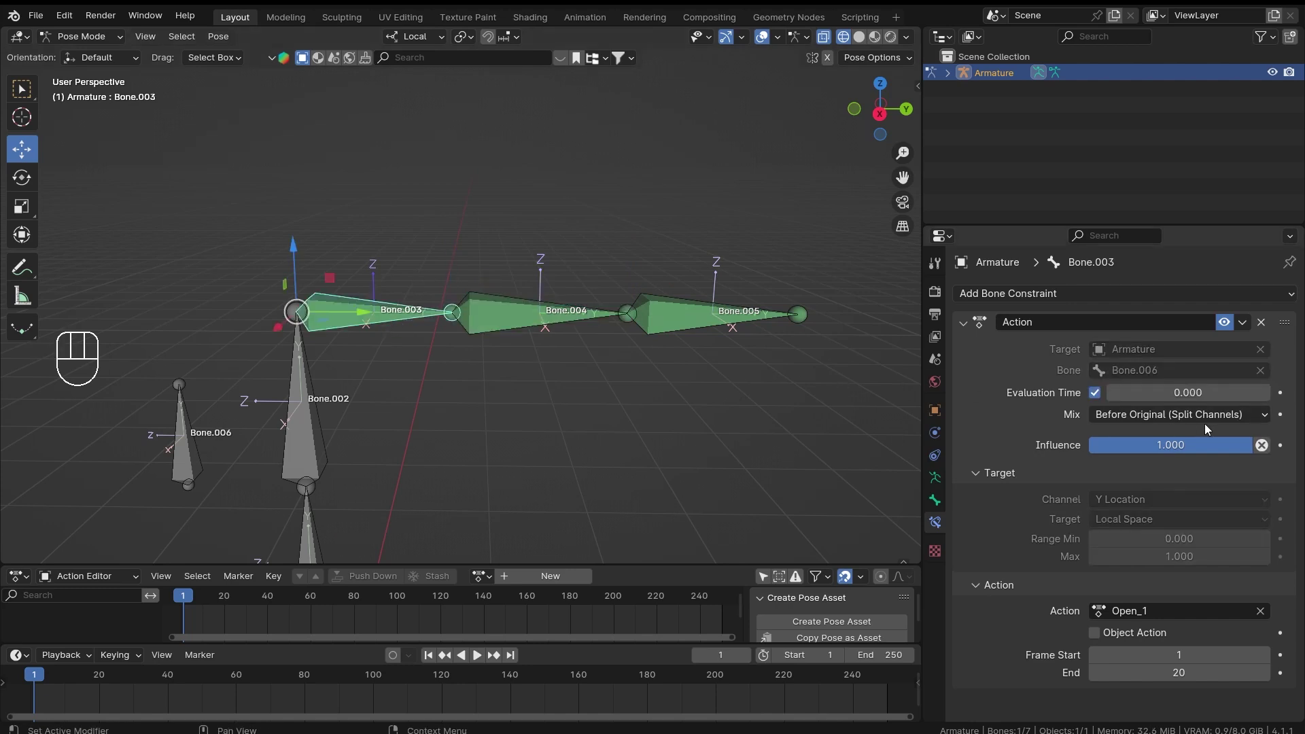
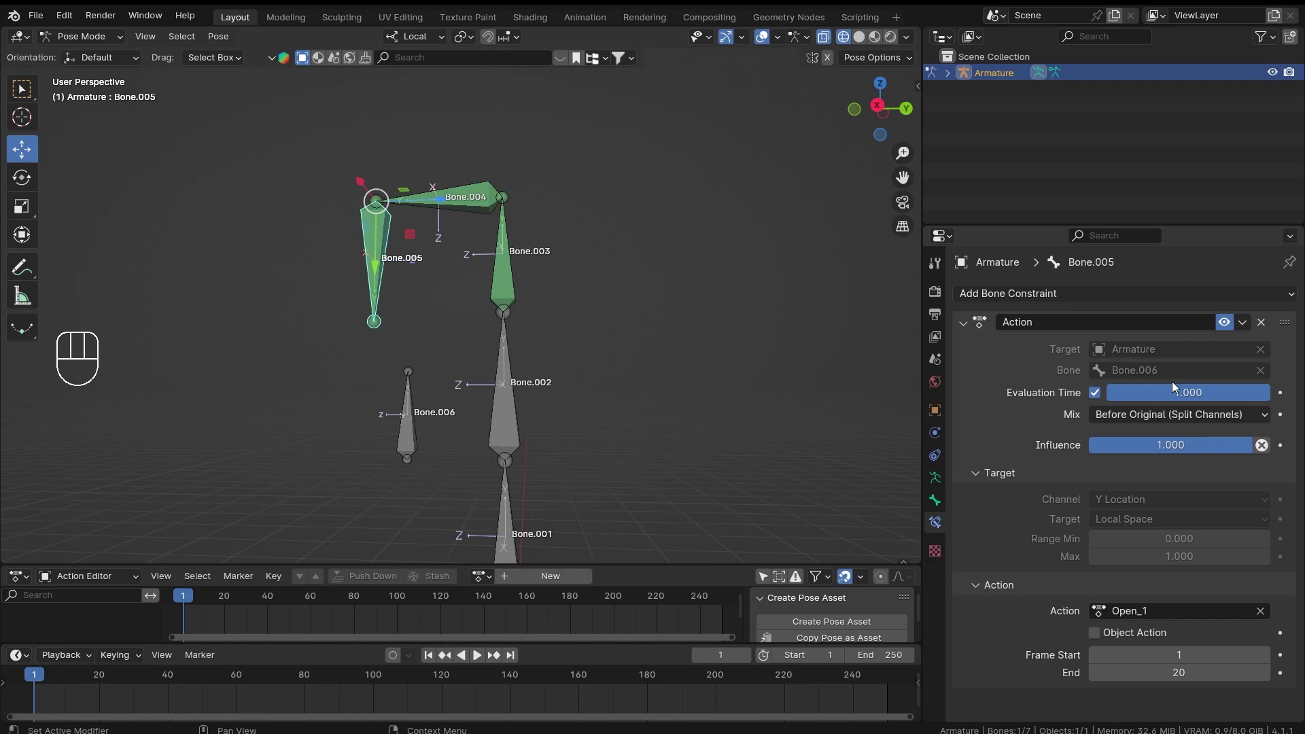
pyautogui.click(1177, 391)
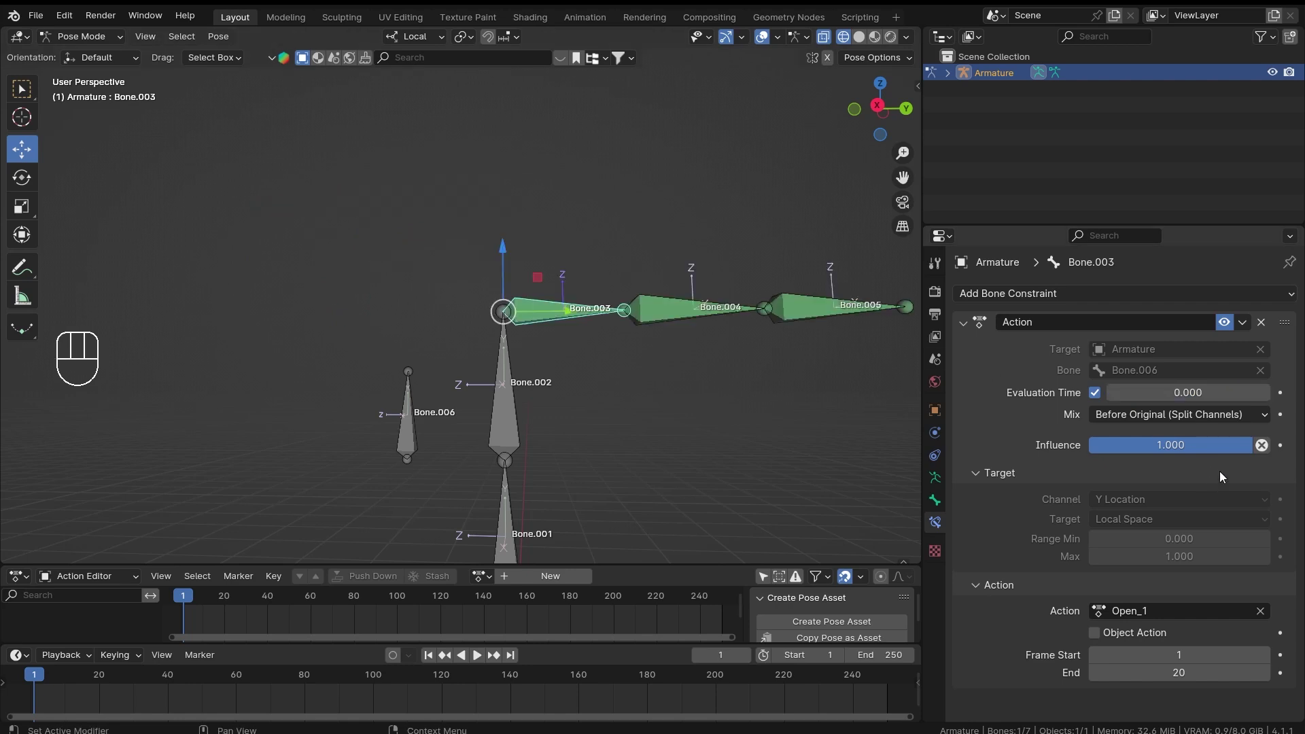
pyautogui.moveTo(681, 390); pyautogui.dragTo(641, 310)
pyautogui.middleClick(687, 317)
pyautogui.middleClick(566, 309)
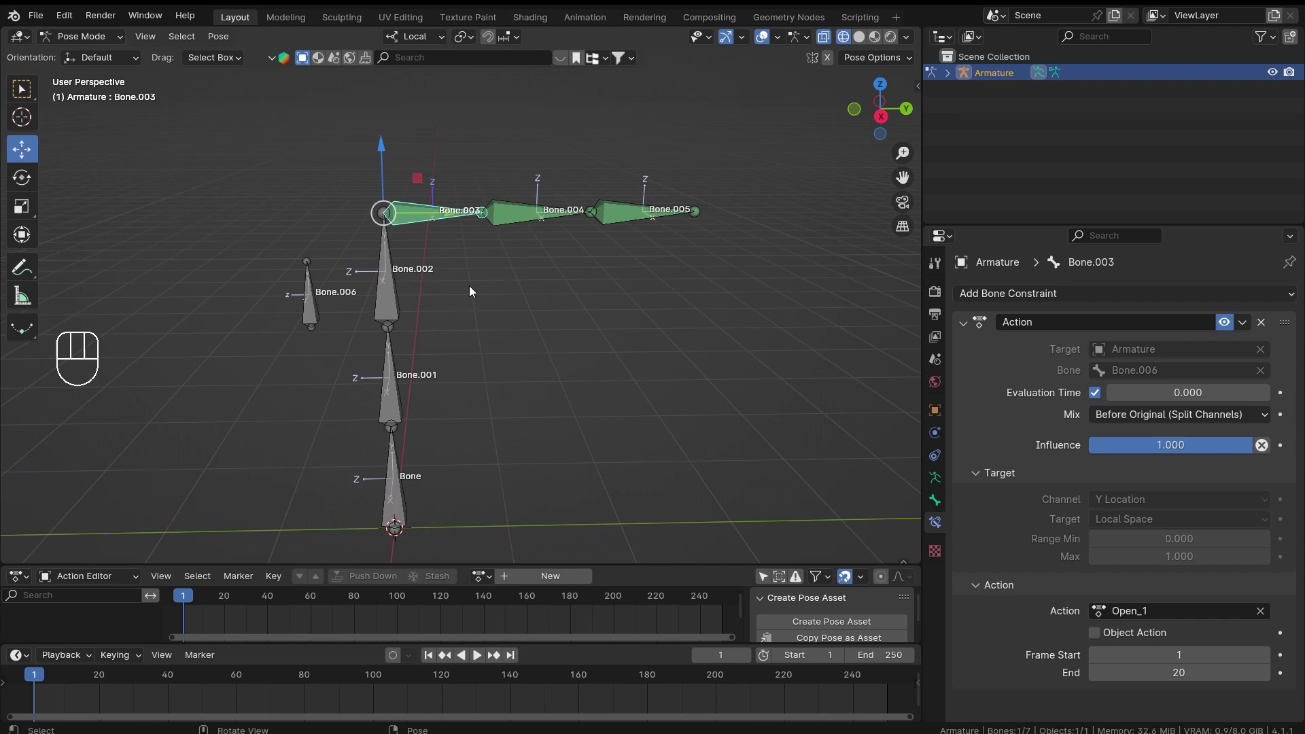
pyautogui.moveTo(503, 289); pyautogui.dragTo(575, 282)
pyautogui.middleClick(578, 297)
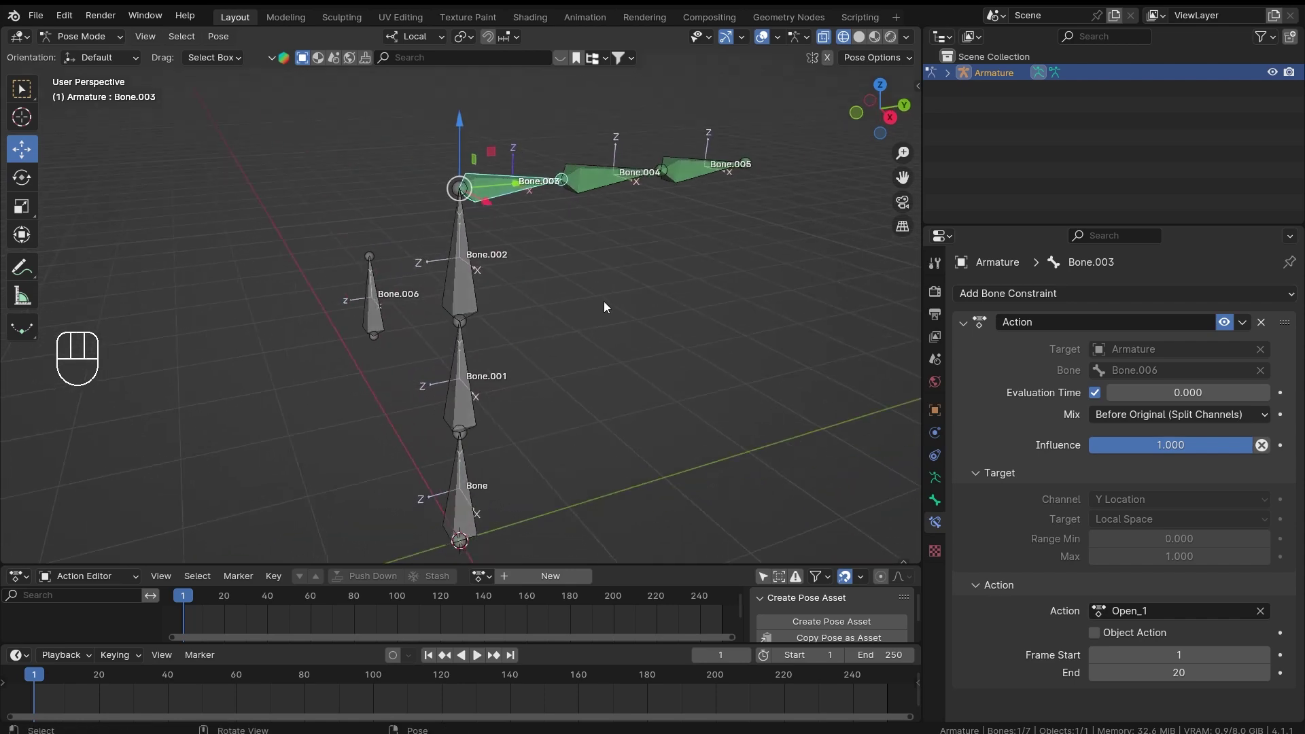
pyautogui.moveTo(725, 334); pyautogui.dragTo(718, 367)
pyautogui.moveTo(698, 366); pyautogui.dragTo(702, 344)
pyautogui.moveTo(1094, 299); pyautogui.dragTo(1165, 264)
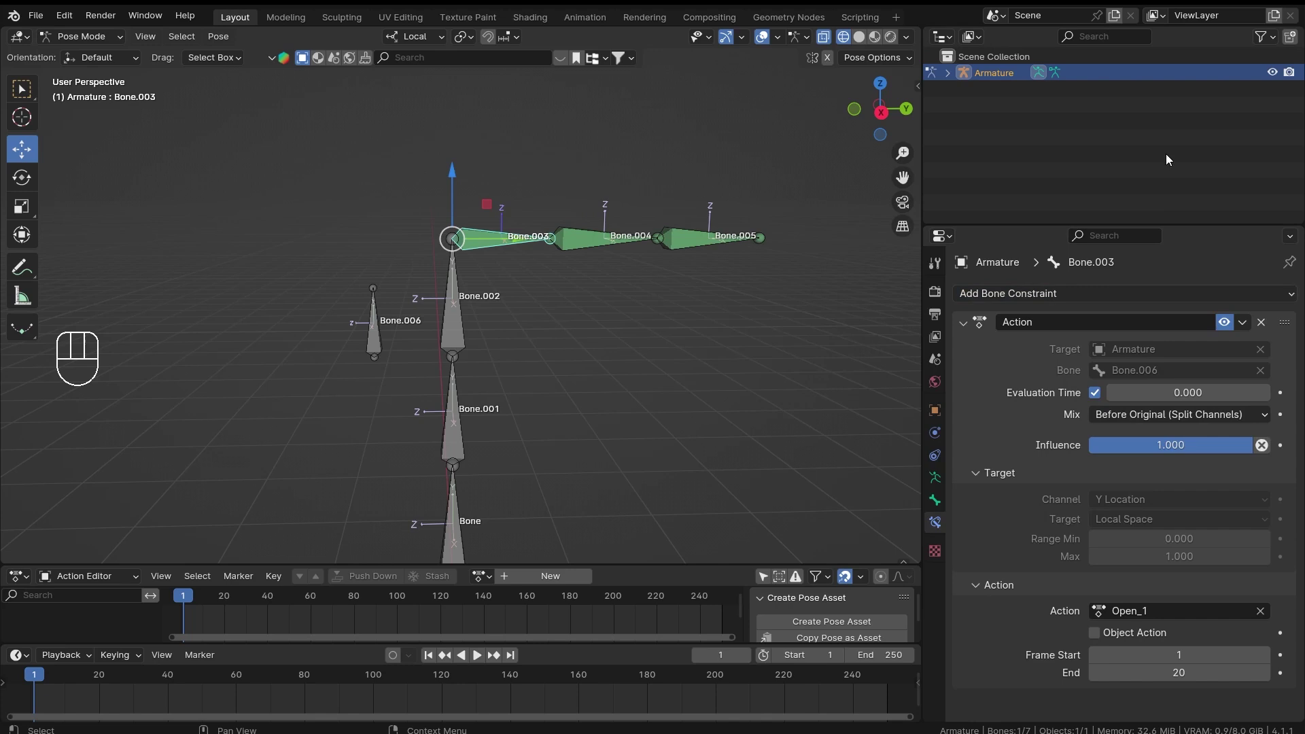
pyautogui.click(1168, 155)
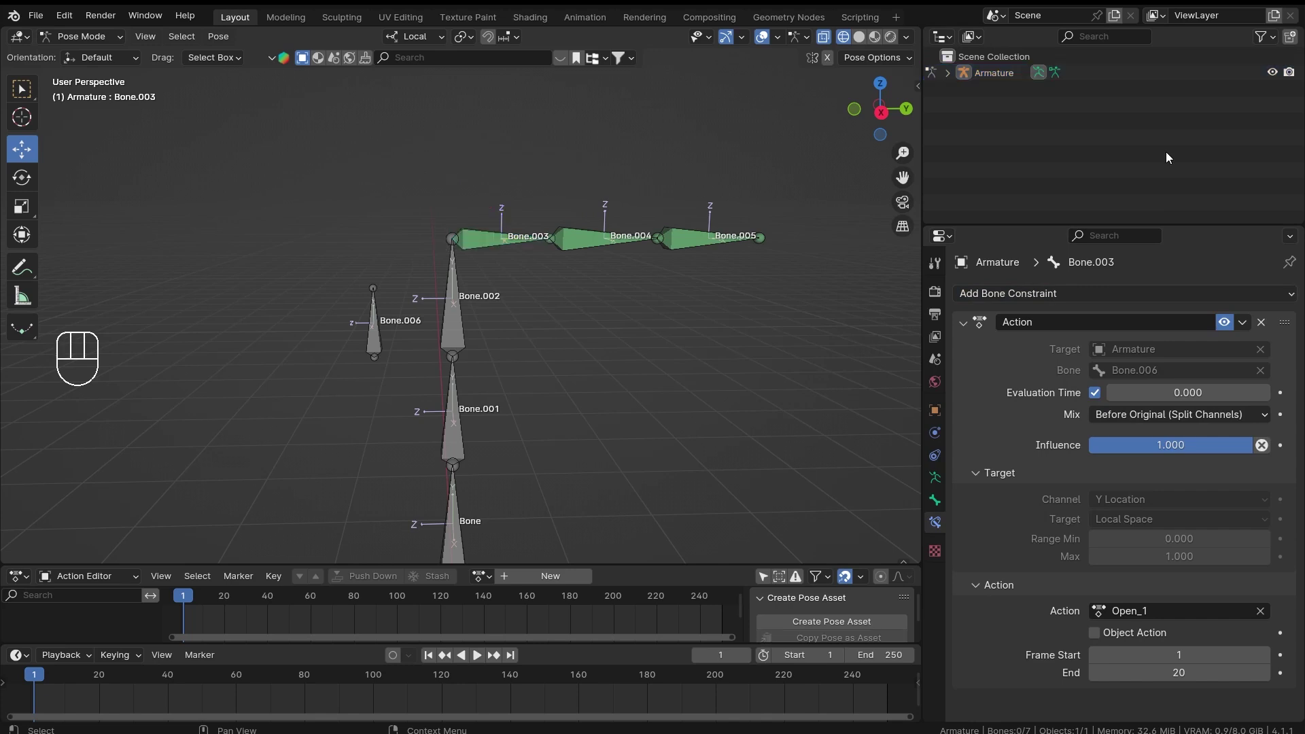